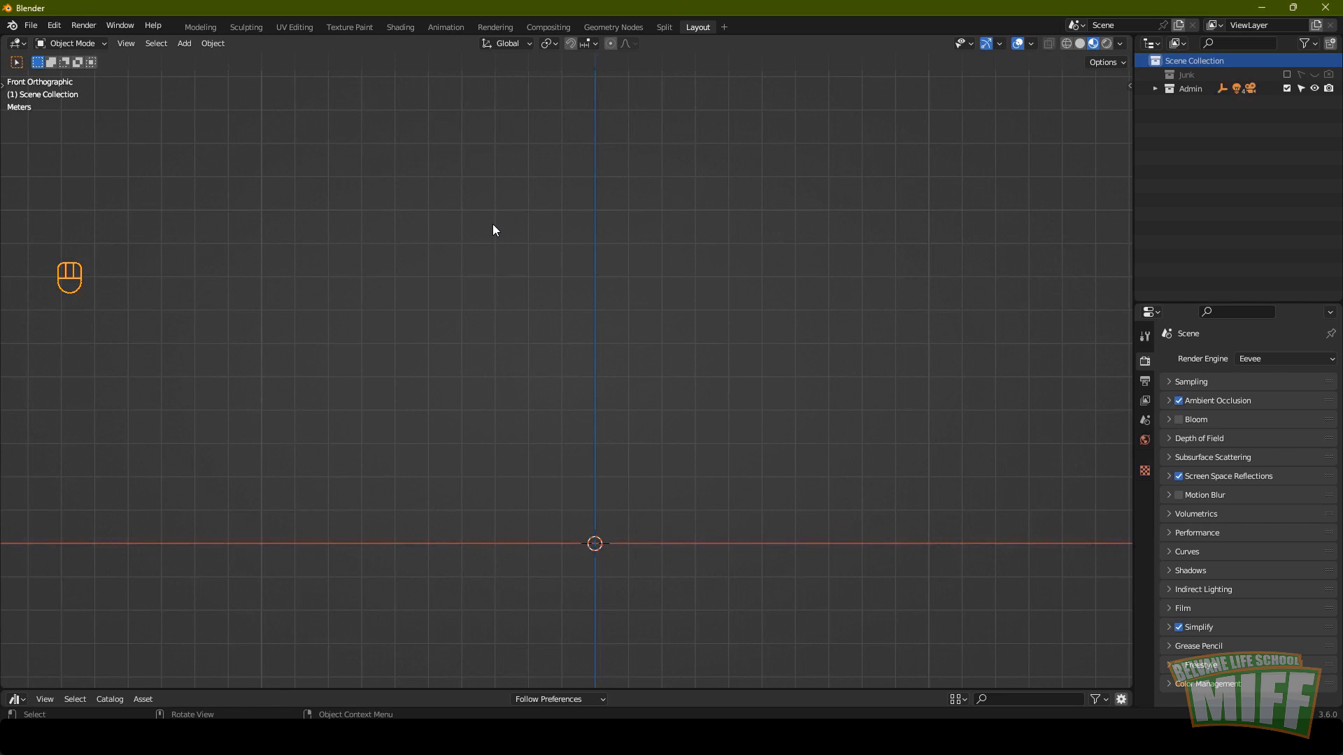
# Review the installed add-ons in Preferences, confirming Extra Objects is enabled.
pyautogui.click(78, 237)
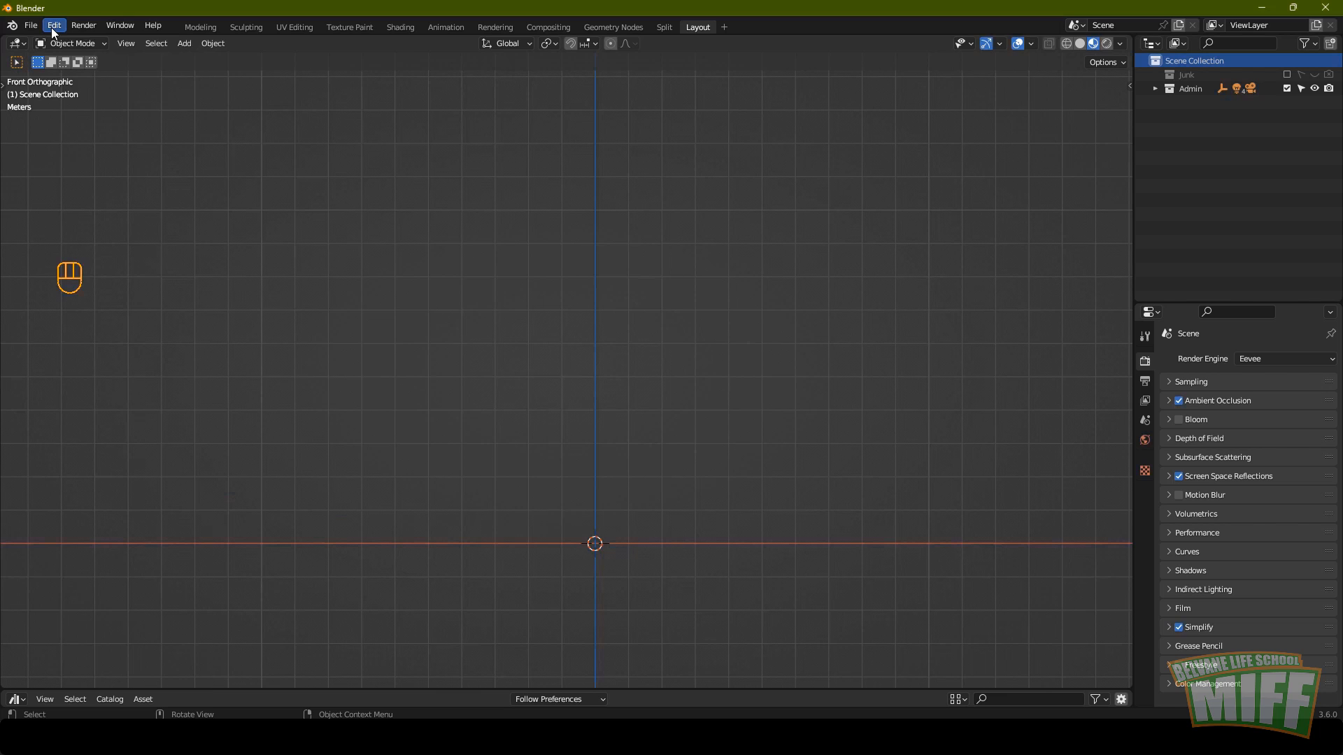
pyautogui.moveTo(56, 33); pyautogui.dragTo(102, 227)
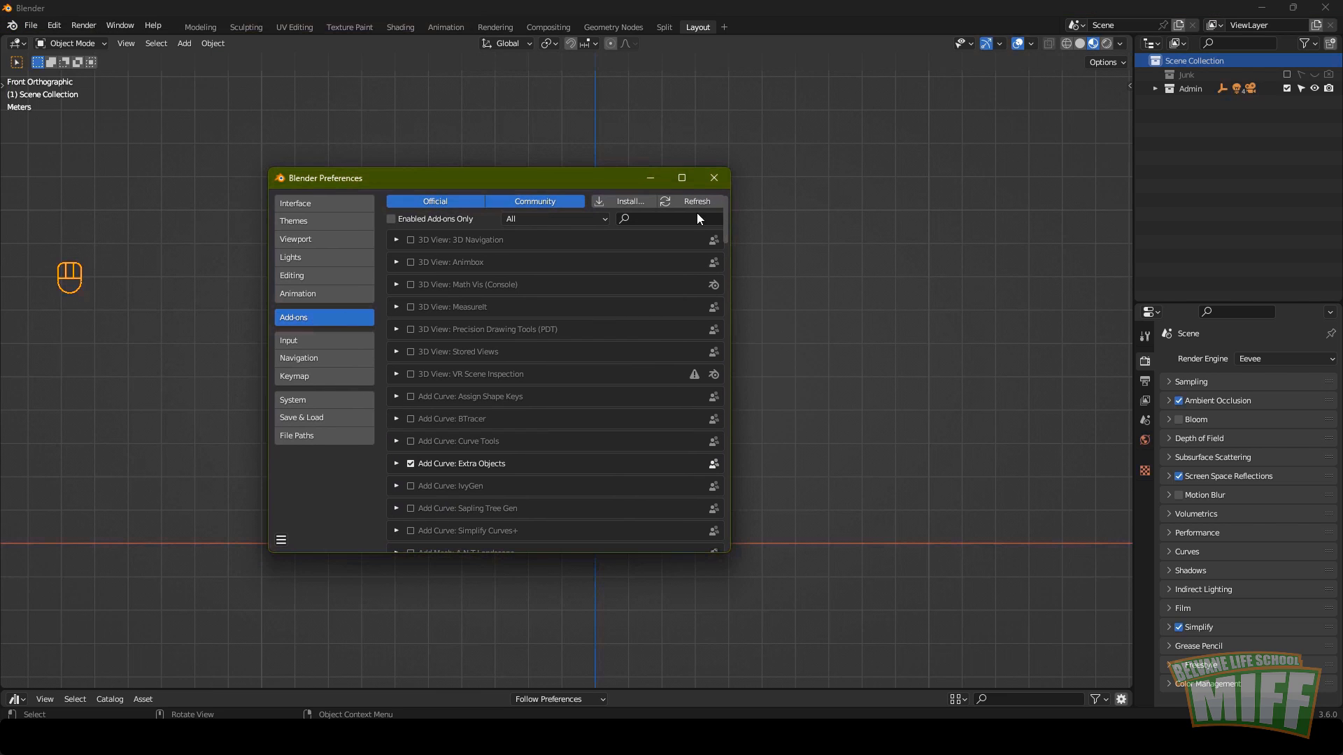
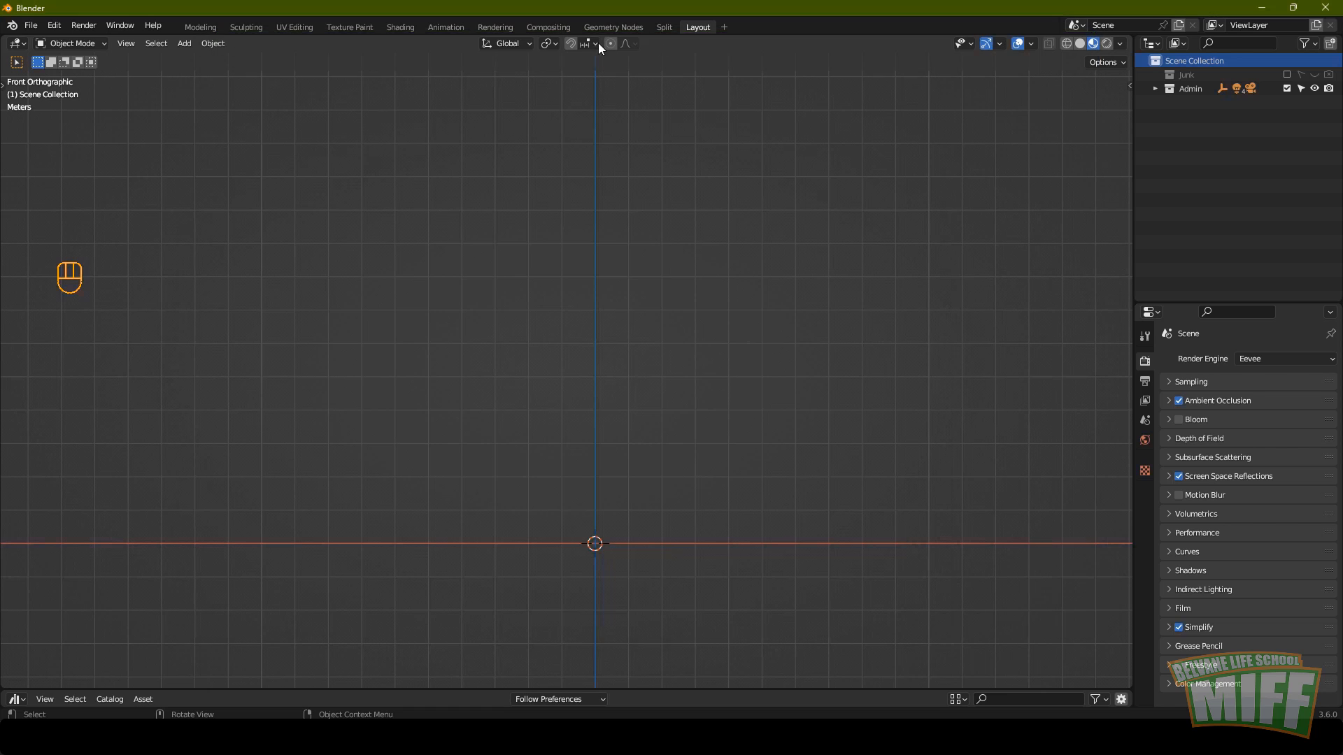
# Import the orc glTF file and inspect its bones through the mesh with X-ray shading.
pyautogui.click(212, 431)
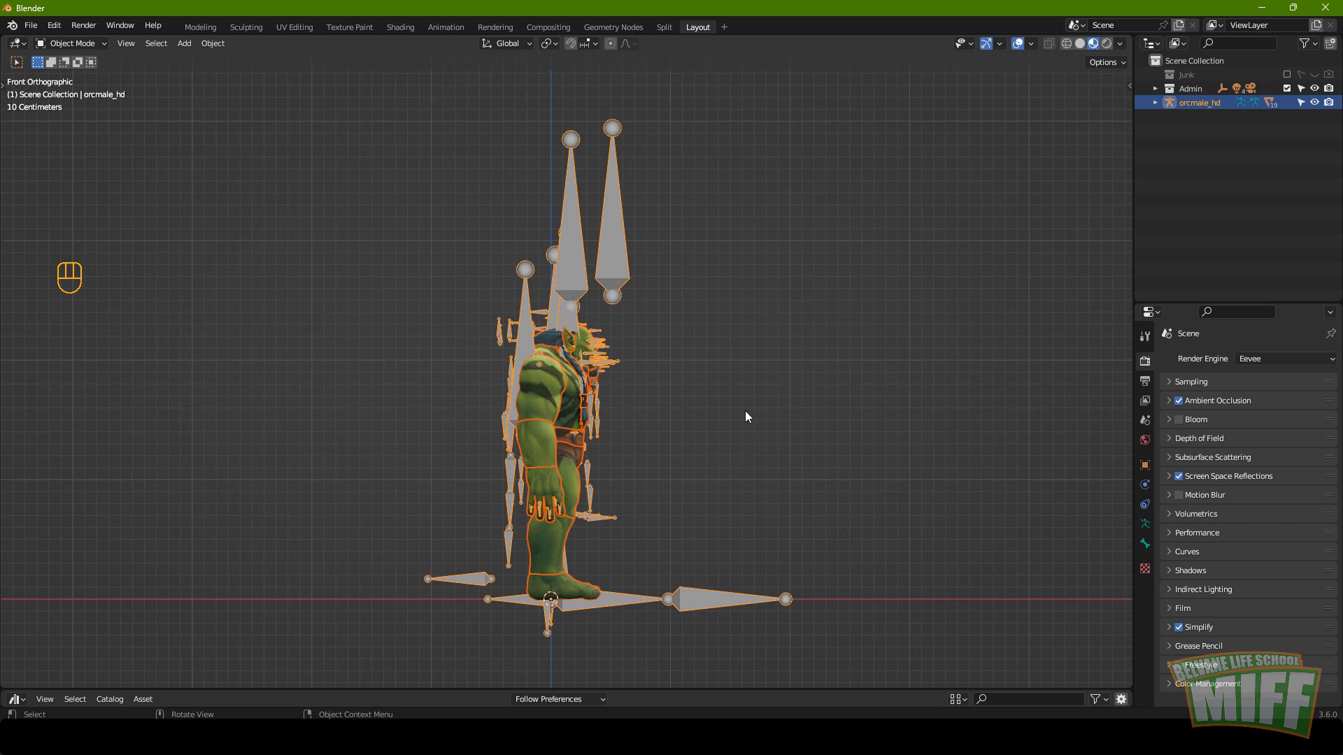
pyautogui.click(1174, 553)
pyautogui.moveTo(676, 431); pyautogui.dragTo(647, 393)
pyautogui.press('alt+z')
pyautogui.moveTo(636, 318); pyautogui.dragTo(692, 315)
pyautogui.moveTo(659, 319); pyautogui.dragTo(634, 320)
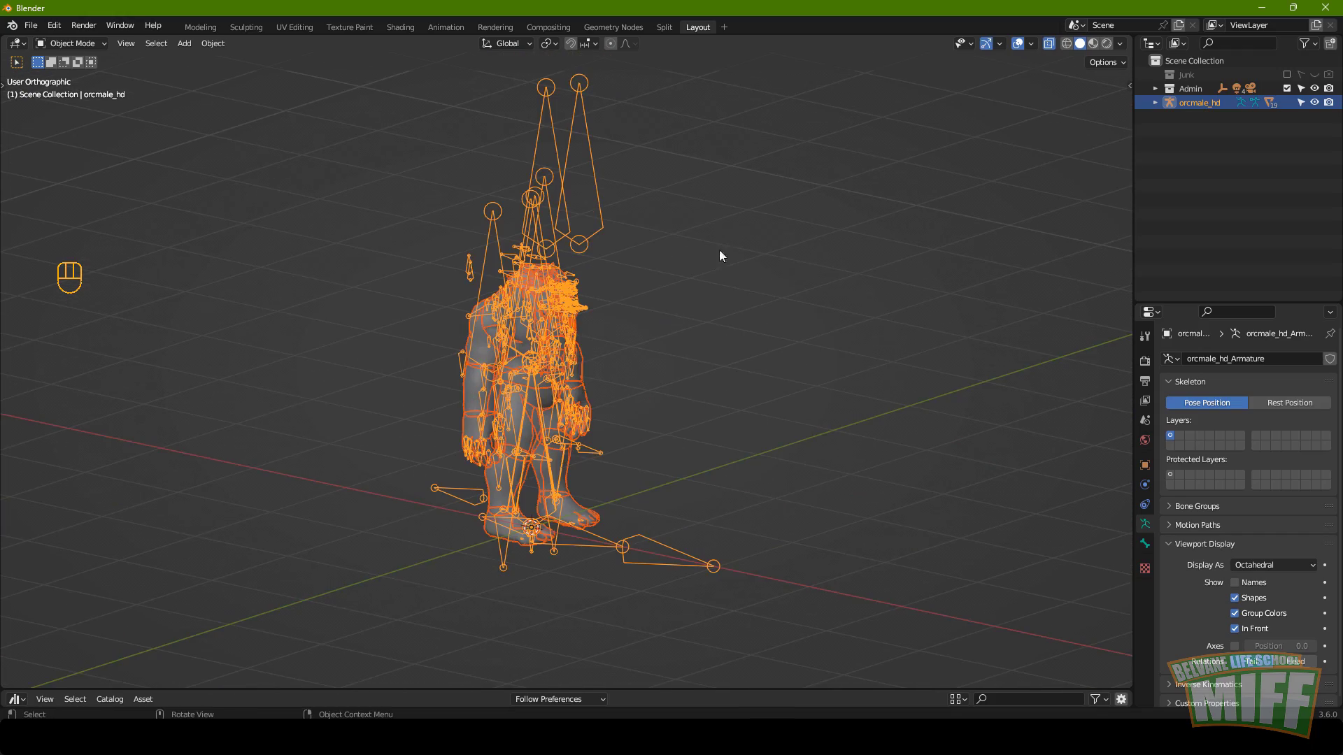
pyautogui.moveTo(639, 375); pyautogui.dragTo(631, 410)
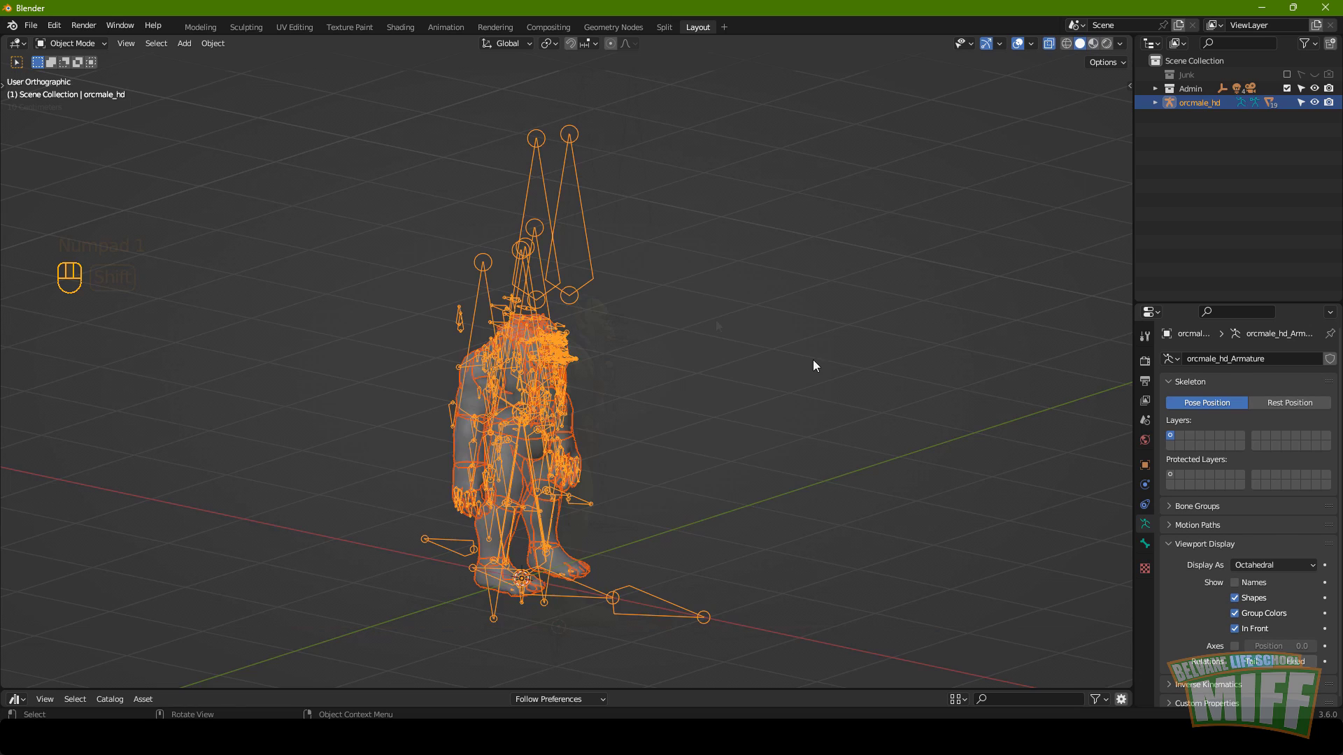
pyautogui.press('KP_1')
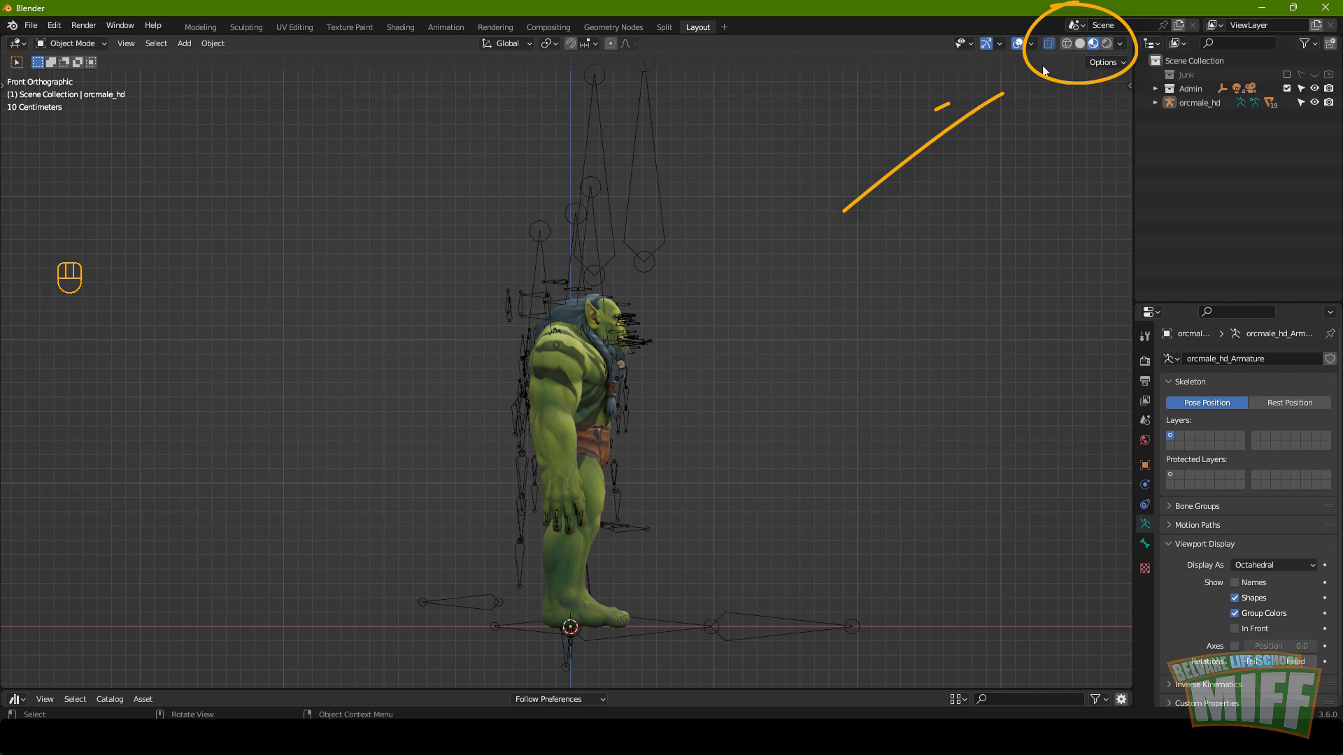
# Hide the orc's armature so only the textured mesh remains visible.
pyautogui.moveTo(1083, 49); pyautogui.dragTo(1058, 188)
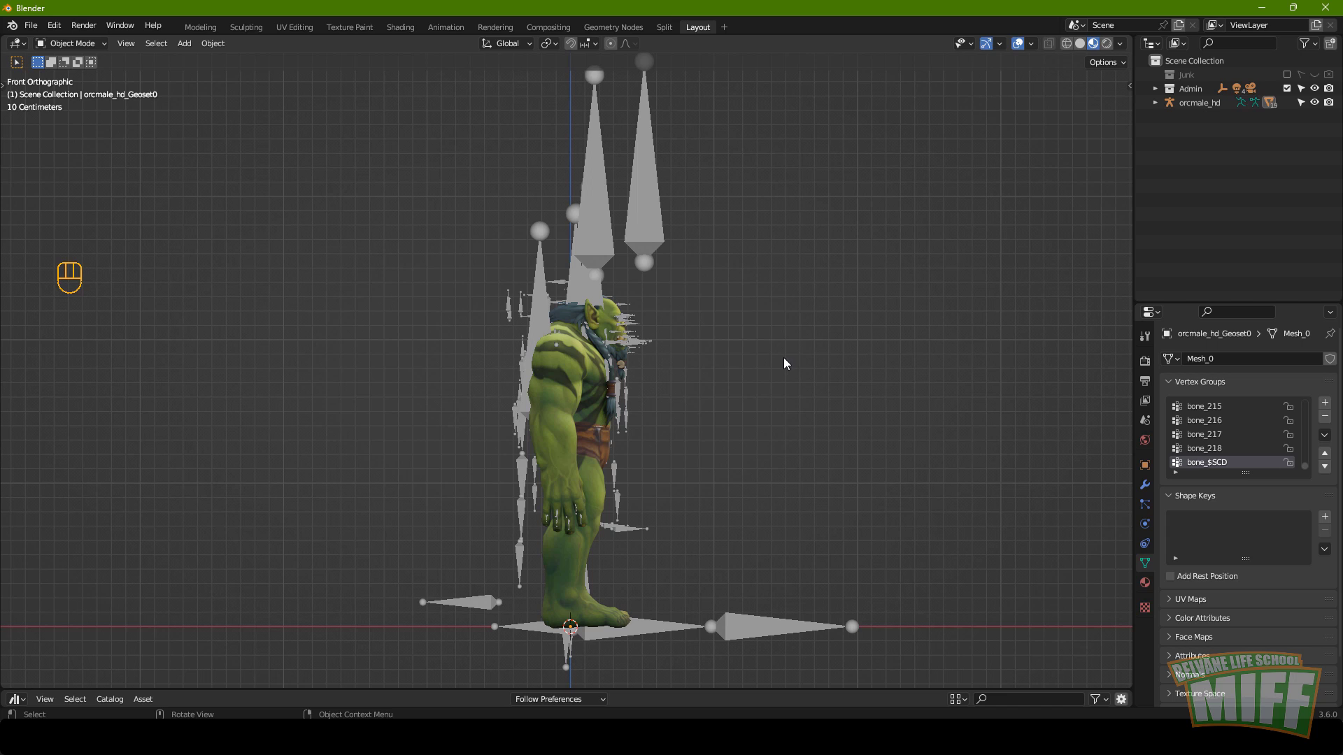
pyautogui.click(653, 207)
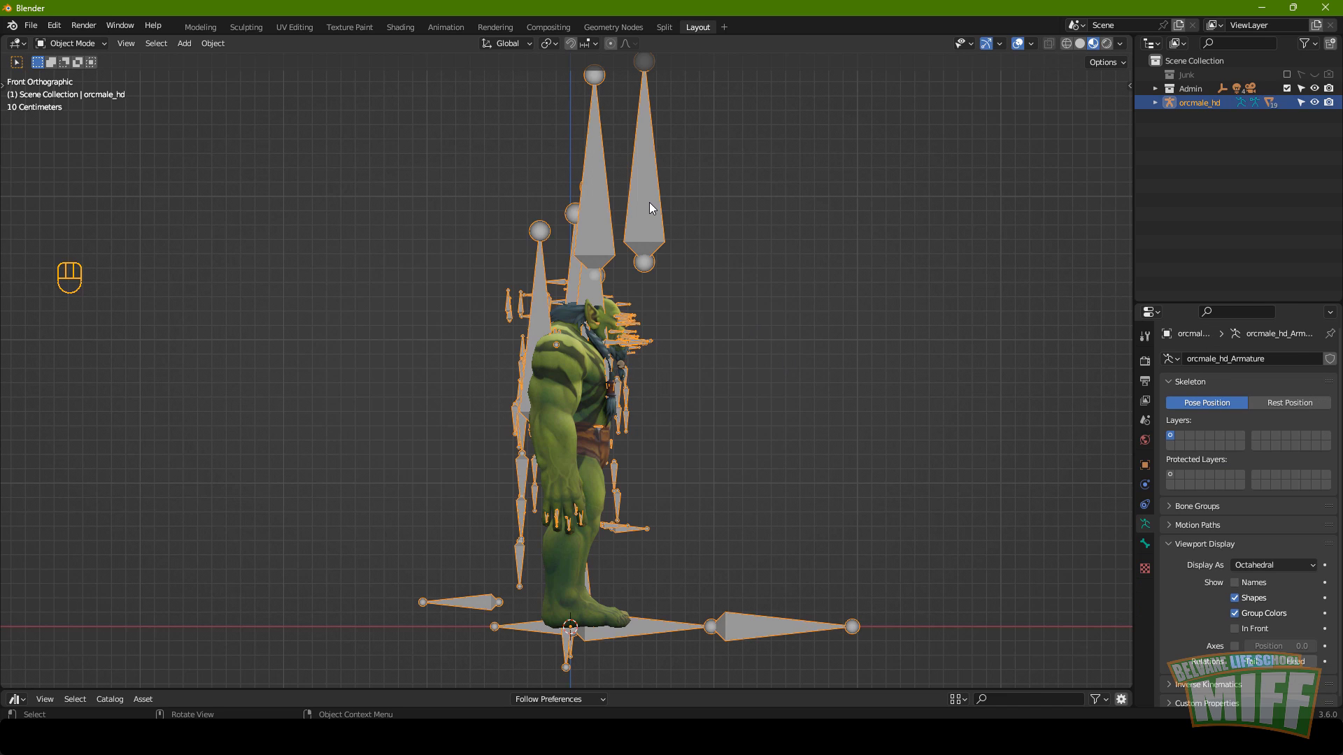
pyautogui.press('h')
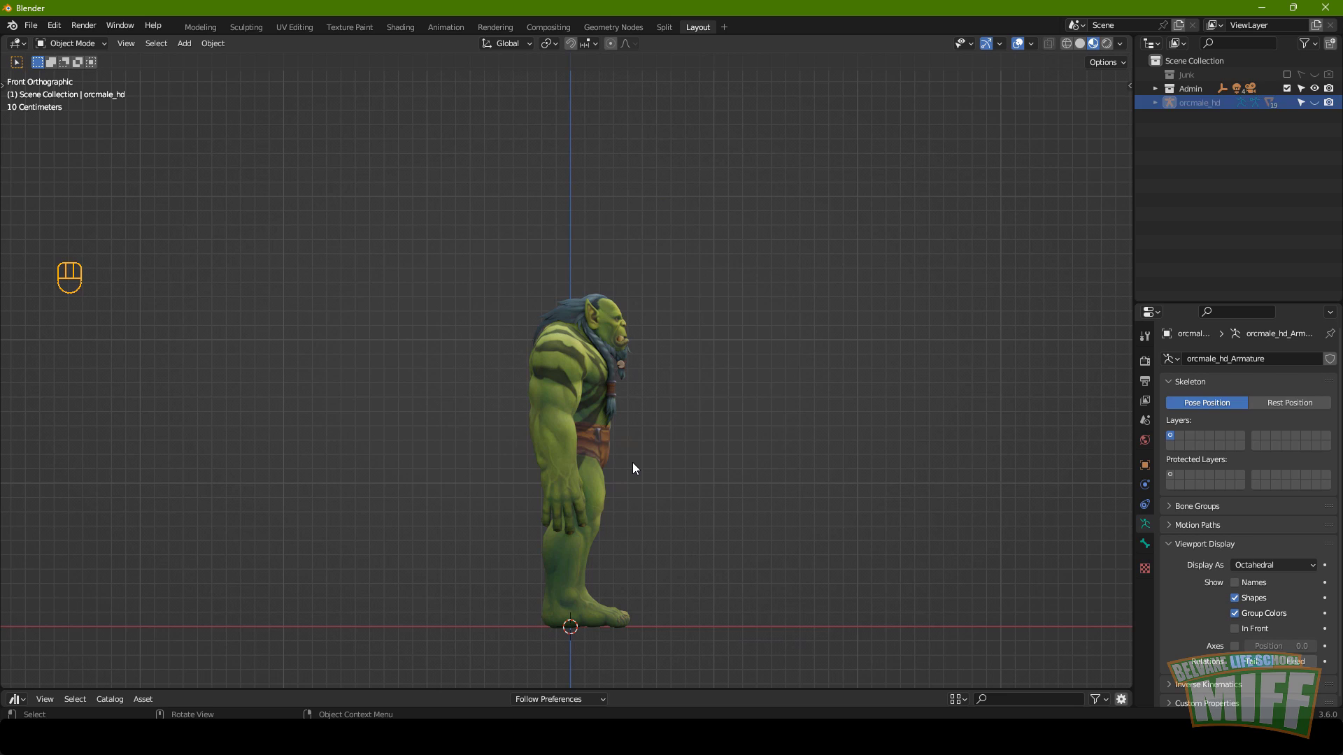
# Join every orc body-part mesh into one object with the trousers part active.
pyautogui.press('a')
pyautogui.moveTo(610, 387); pyautogui.dragTo(823, 367)
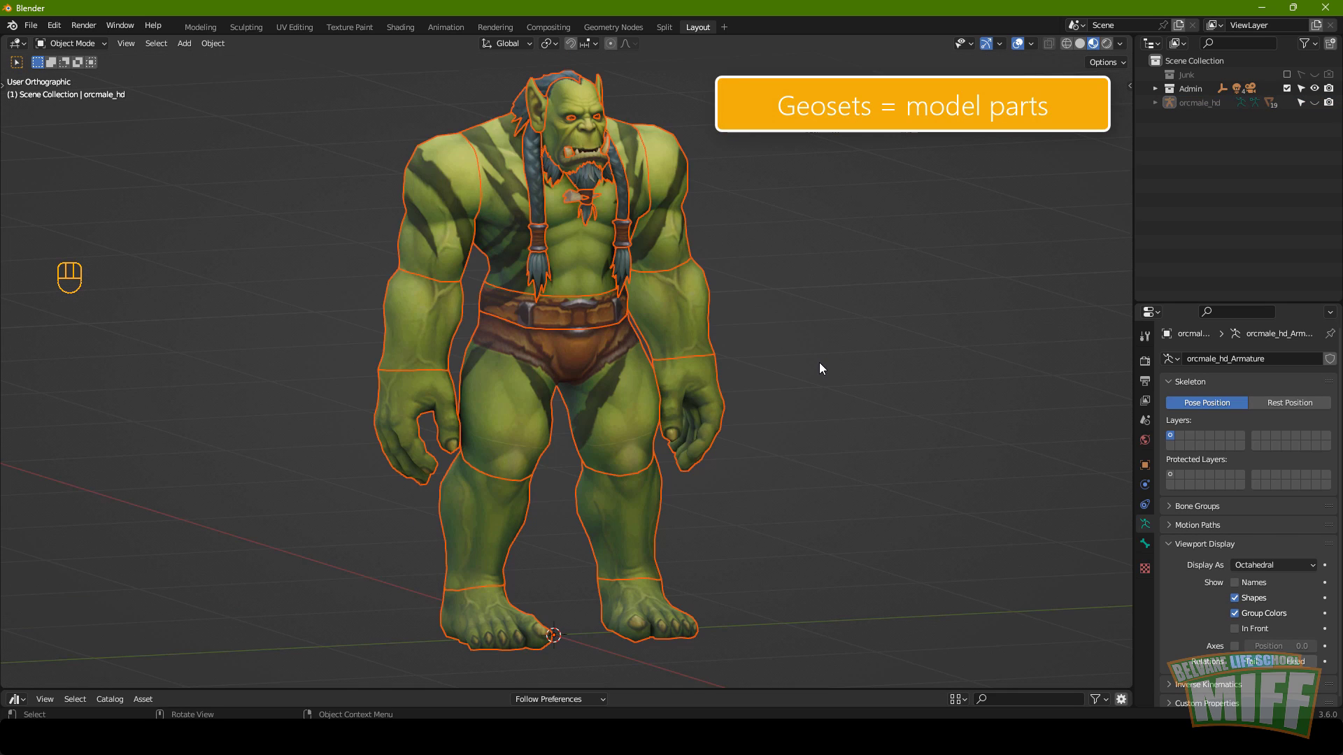
pyautogui.press('a')
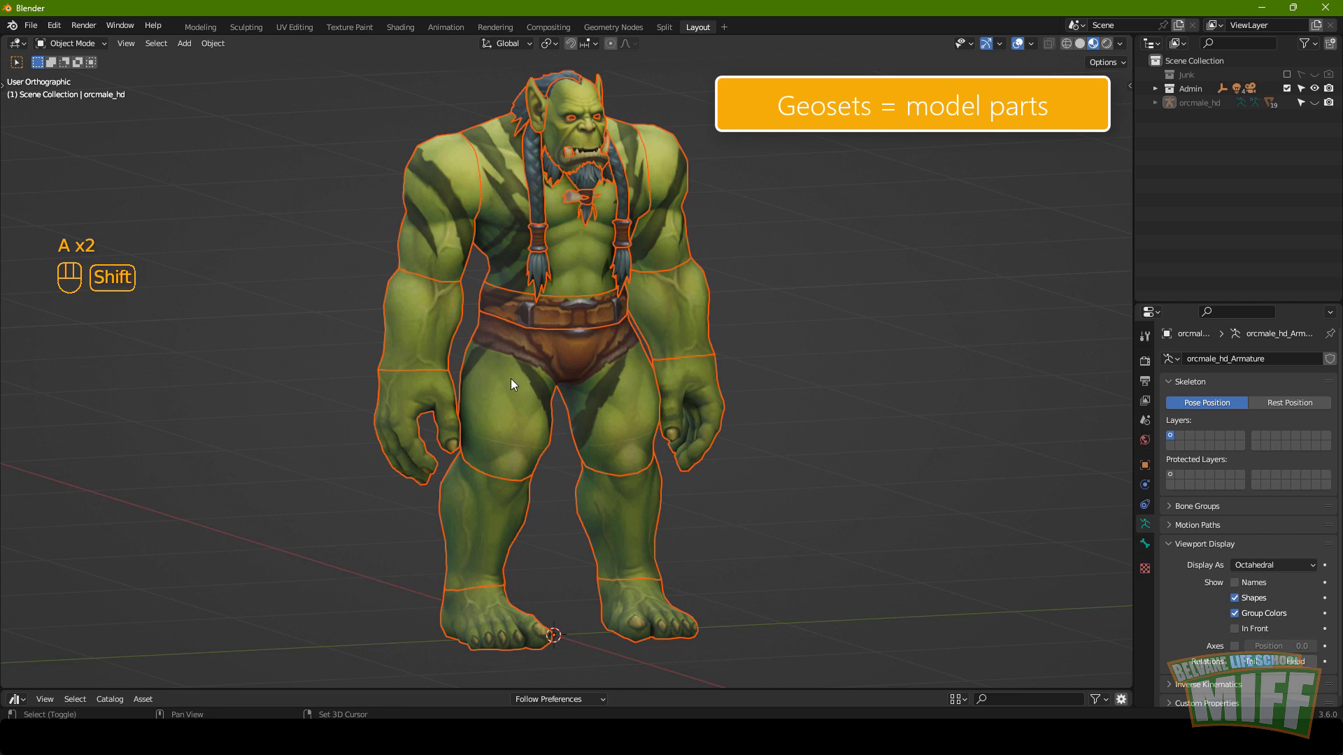
pyautogui.click(514, 386)
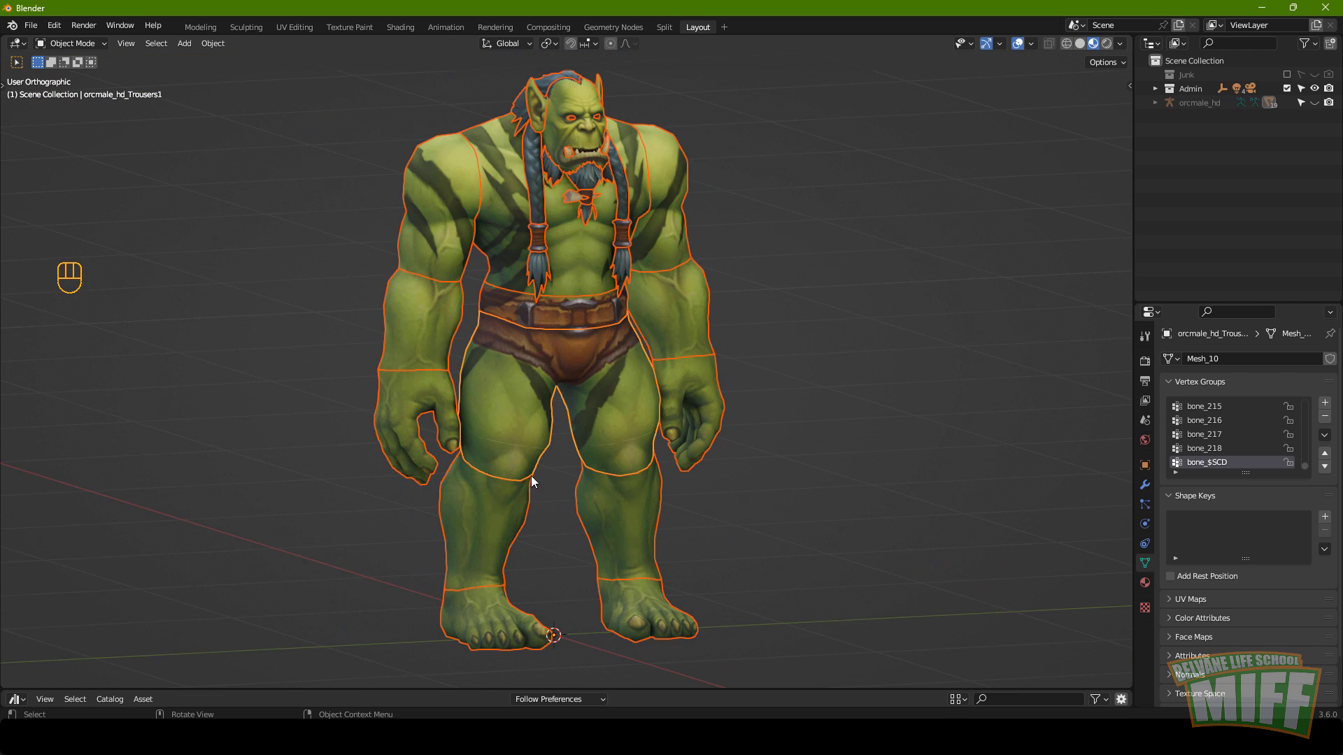
pyautogui.press('ctrl+j')
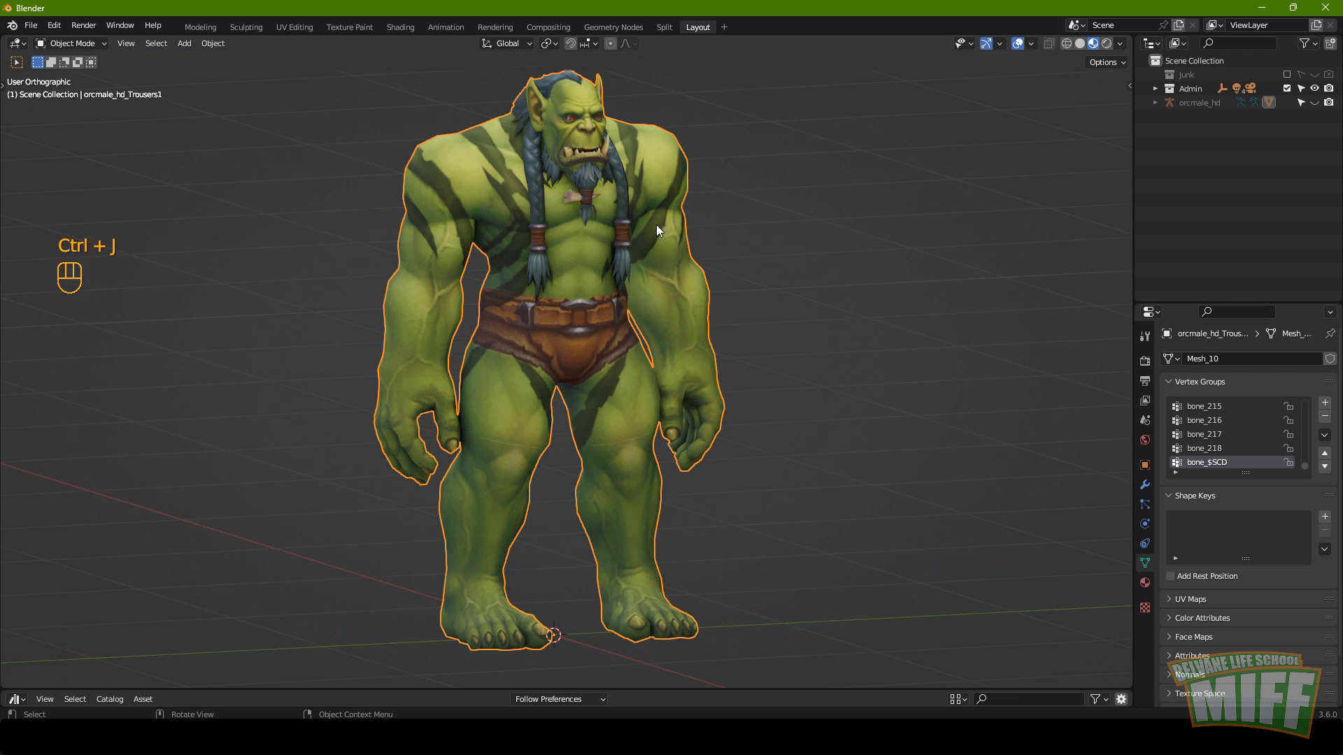
pyautogui.press('Escape')
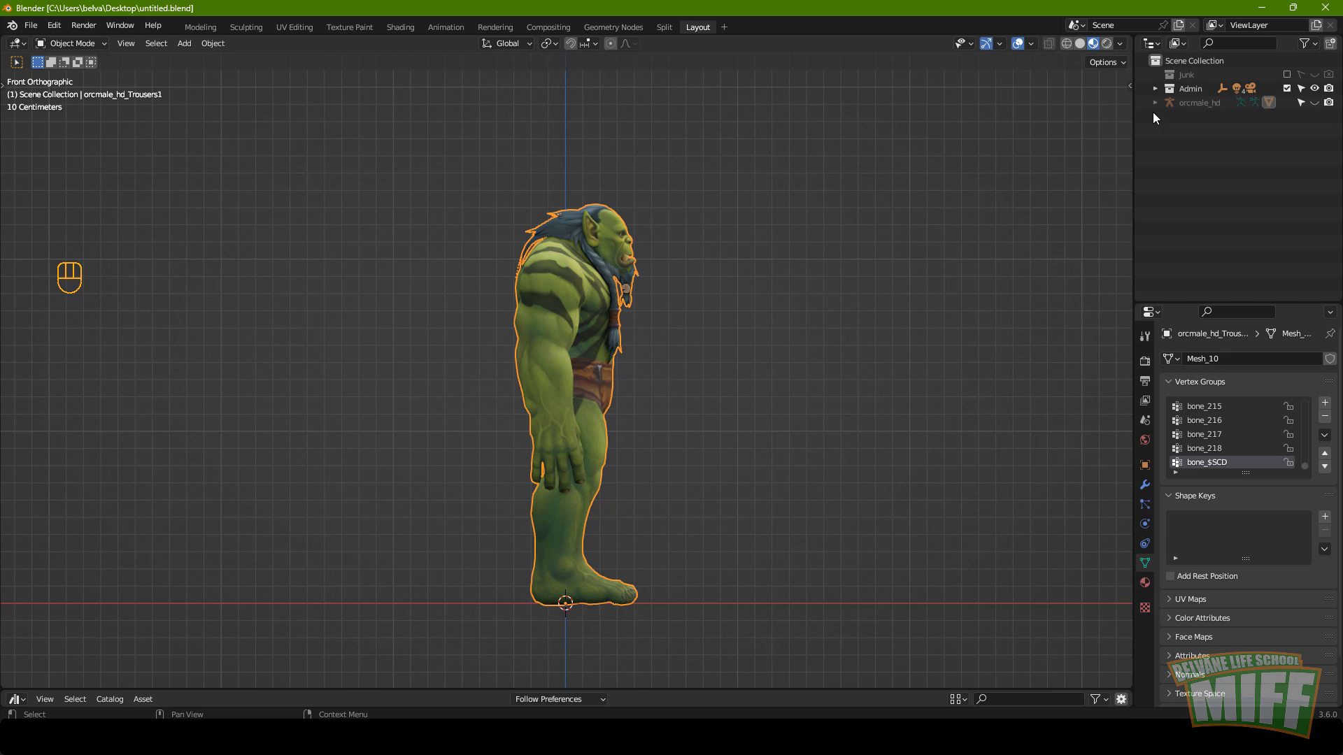
# Delete the glTF armature, leaving the merged orc mesh.
pyautogui.click(1320, 108)
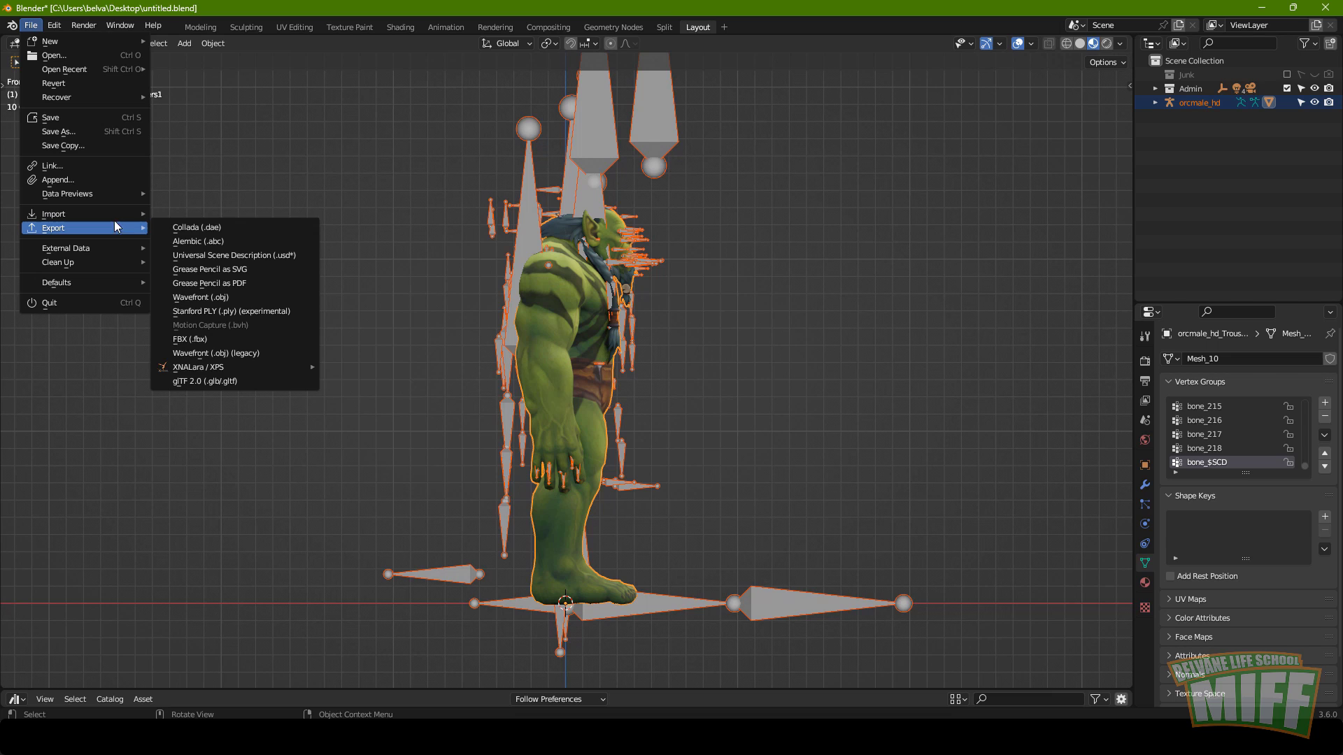
pyautogui.click(432, 375)
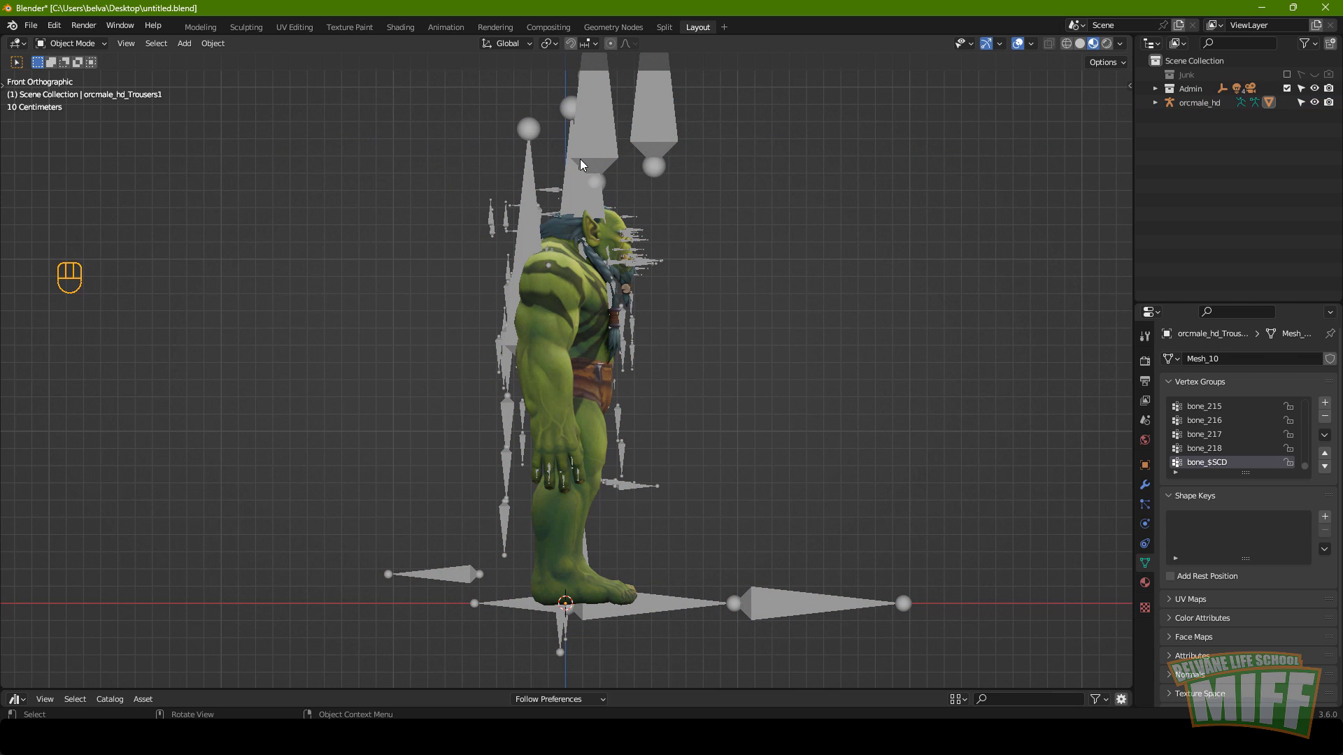
pyautogui.click(602, 144)
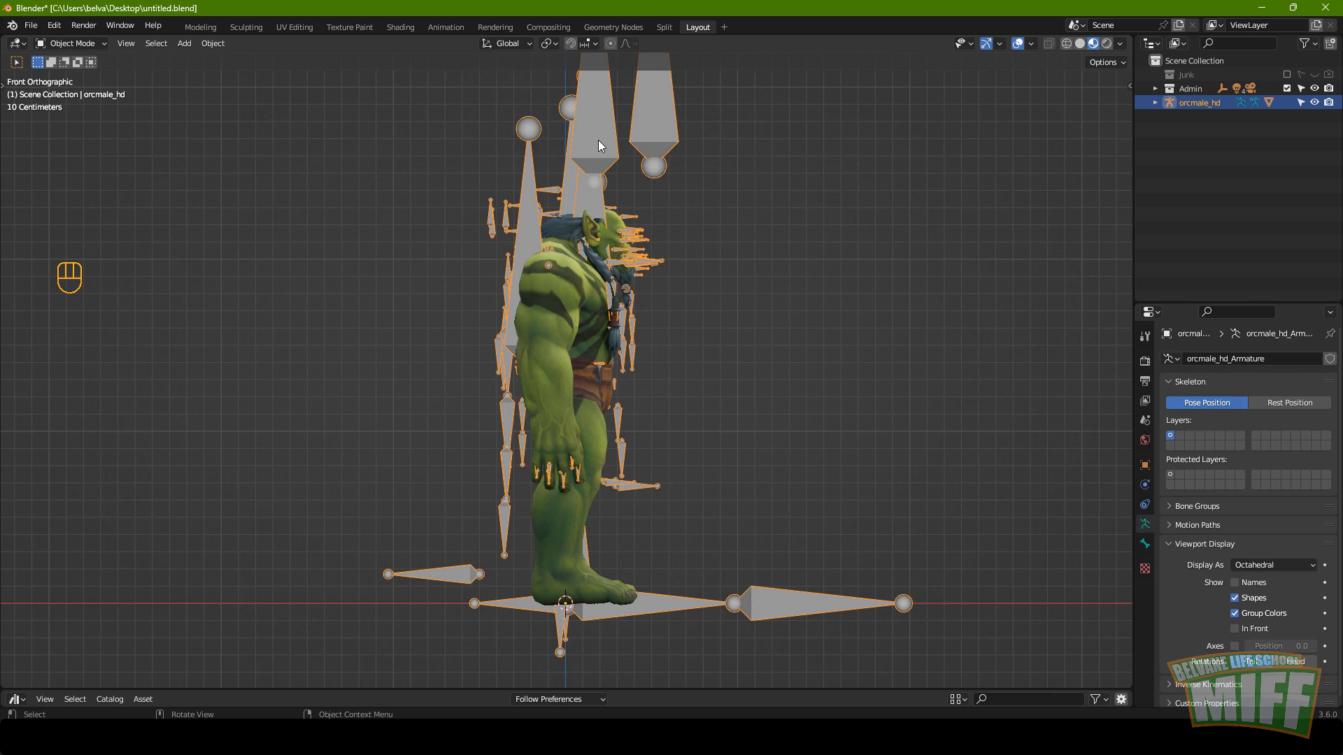
pyautogui.press('x')
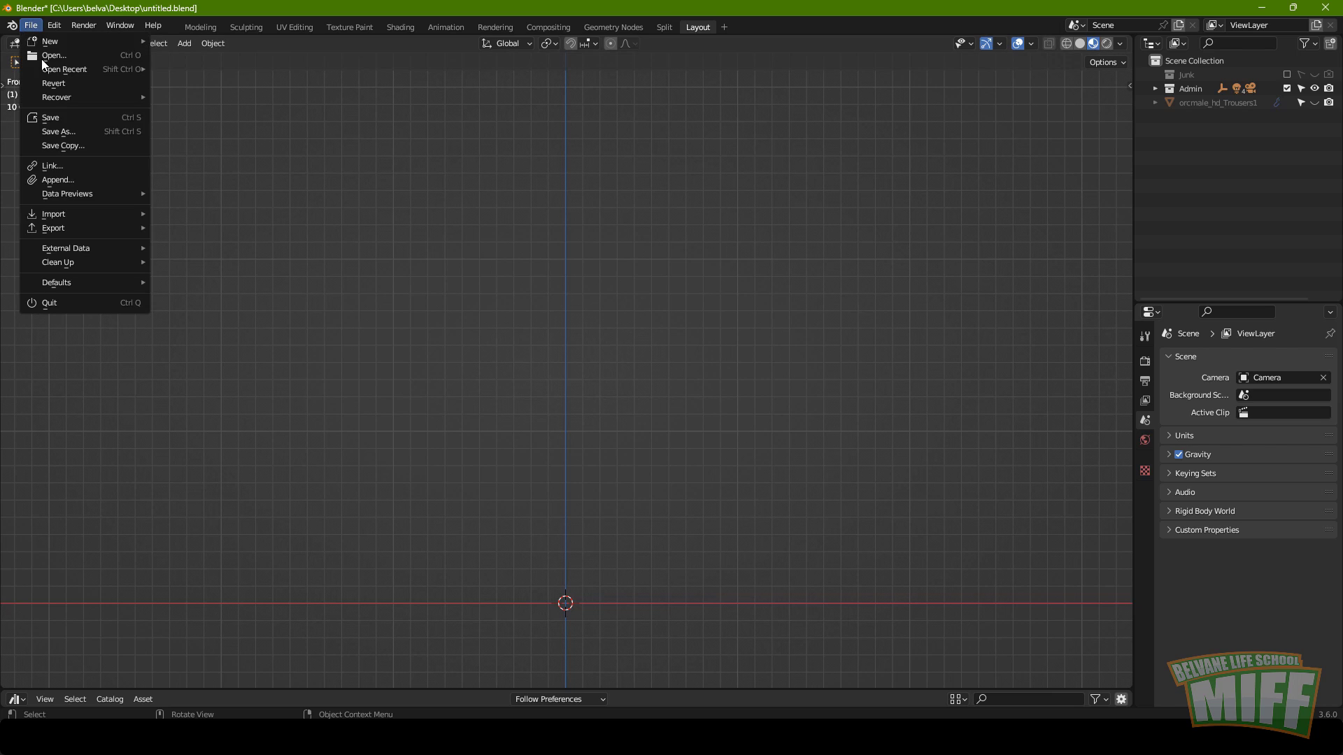
# Import the XPS orc rig and delete its untextured pink mesh.
pyautogui.moveTo(373, 412); pyautogui.dragTo(1097, 613)
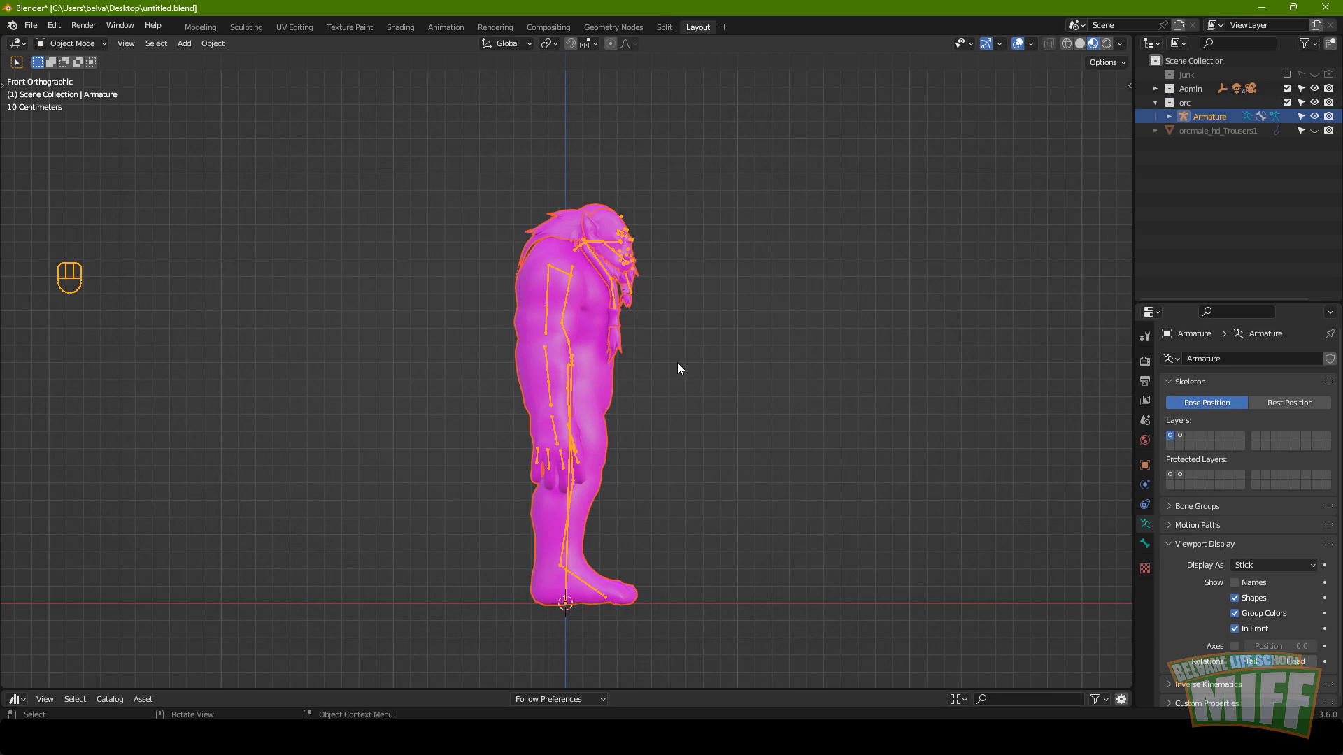
pyautogui.moveTo(662, 396); pyautogui.dragTo(666, 397)
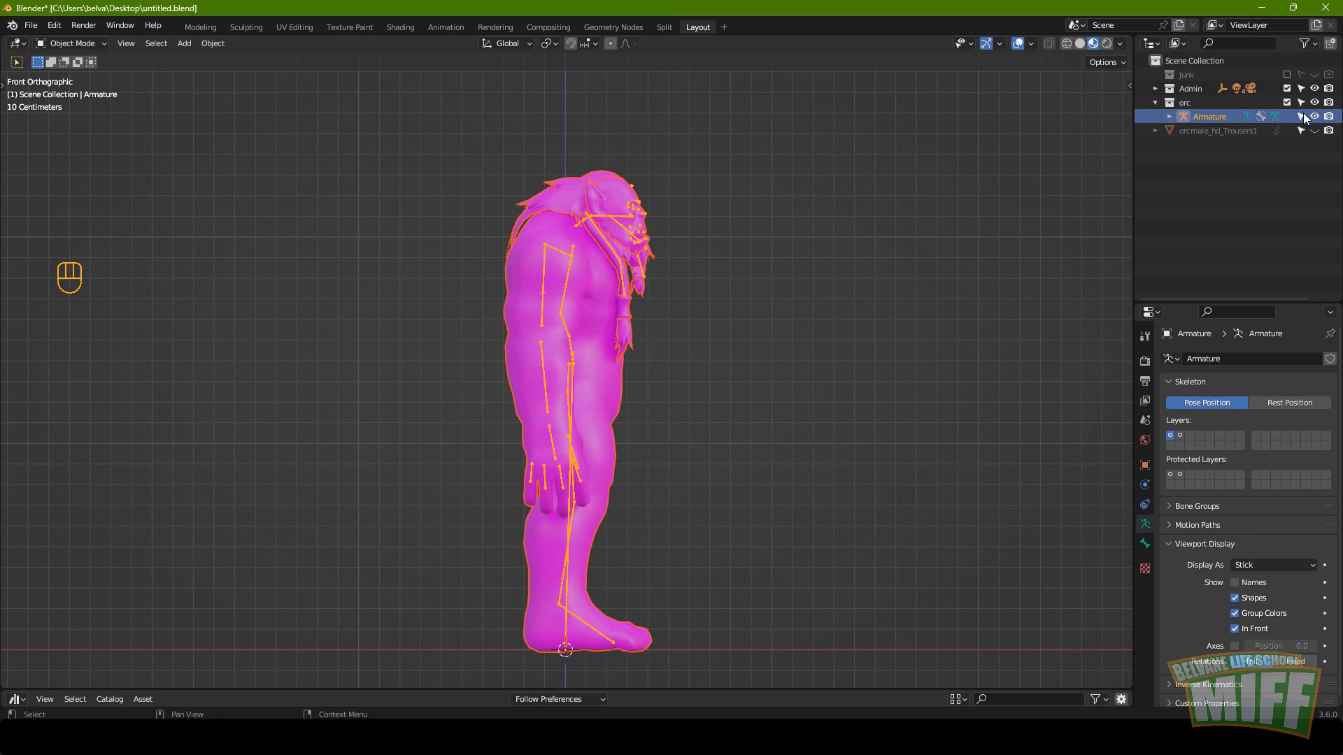
pyautogui.click(1319, 118)
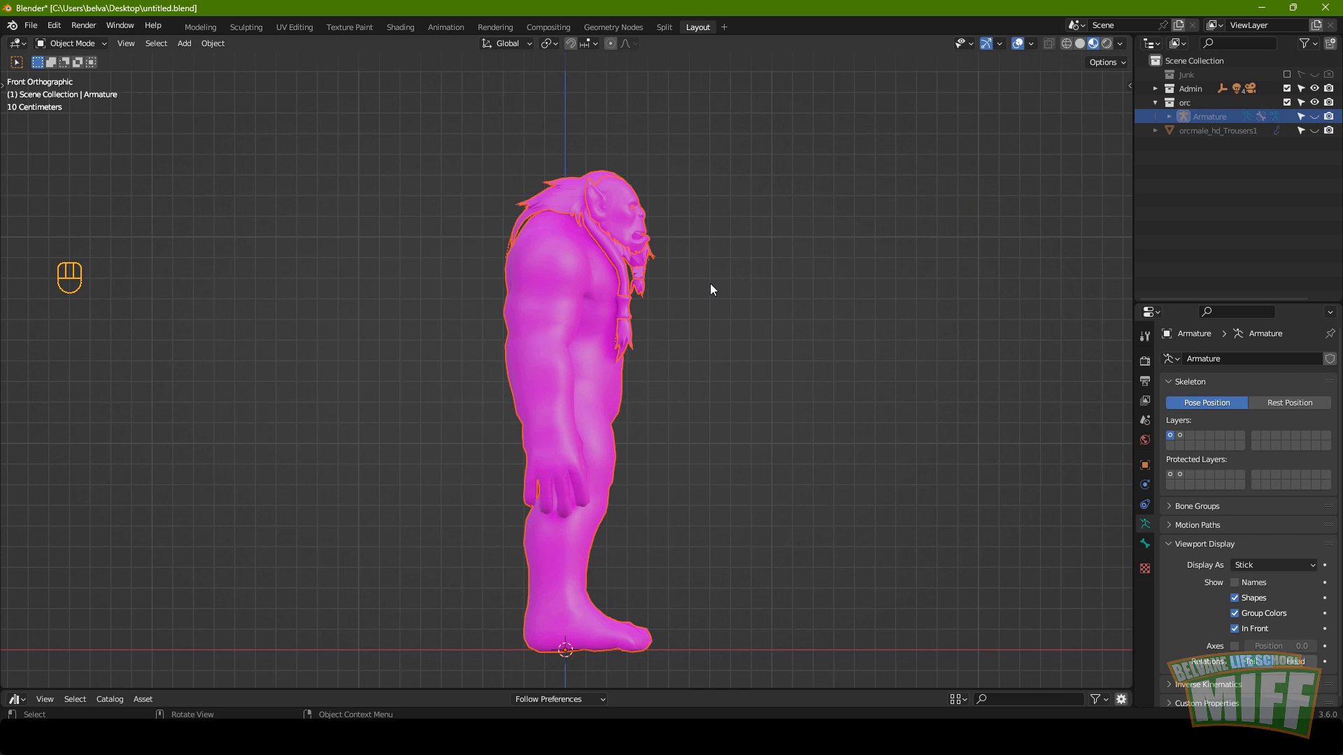
pyautogui.press('a')
pyautogui.press('x')
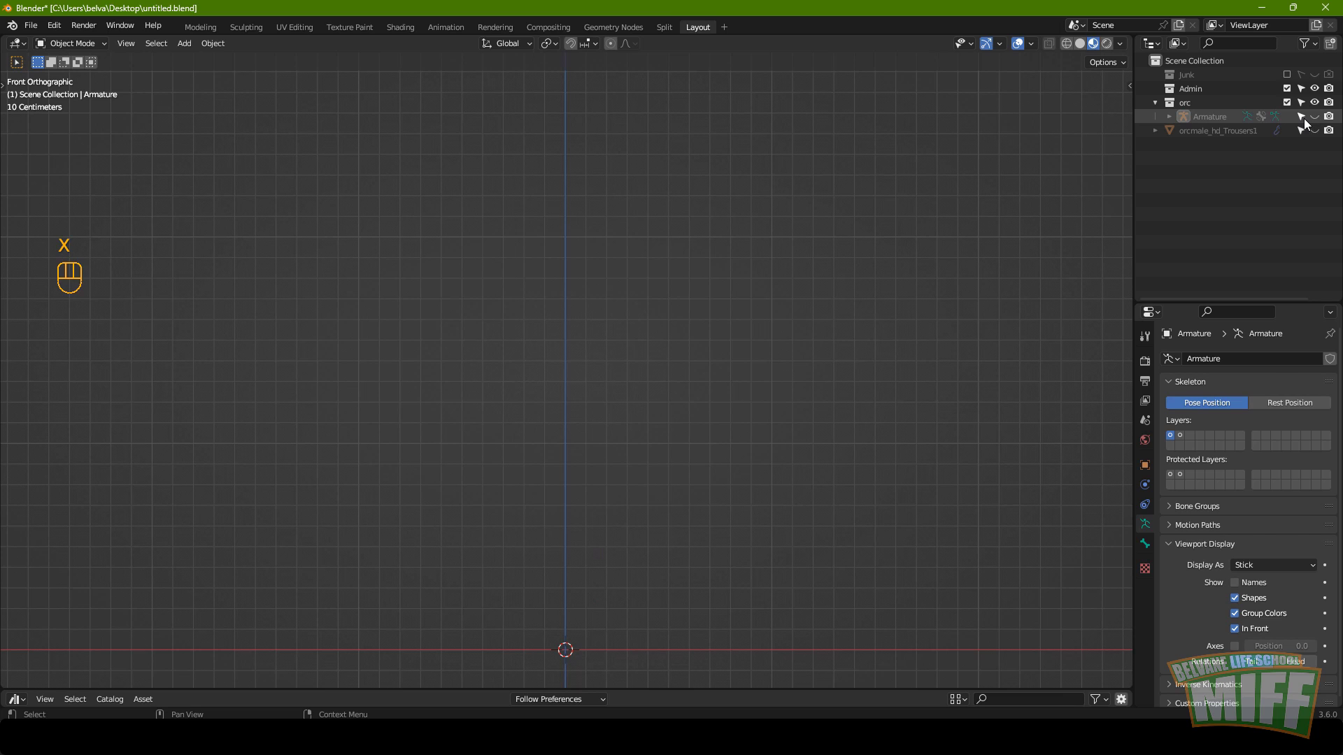
# Show the XPS armature together with the merged textured orc mesh again.
pyautogui.click(1321, 120)
pyautogui.click(1323, 137)
pyautogui.press('g')
pyautogui.press('Escape')
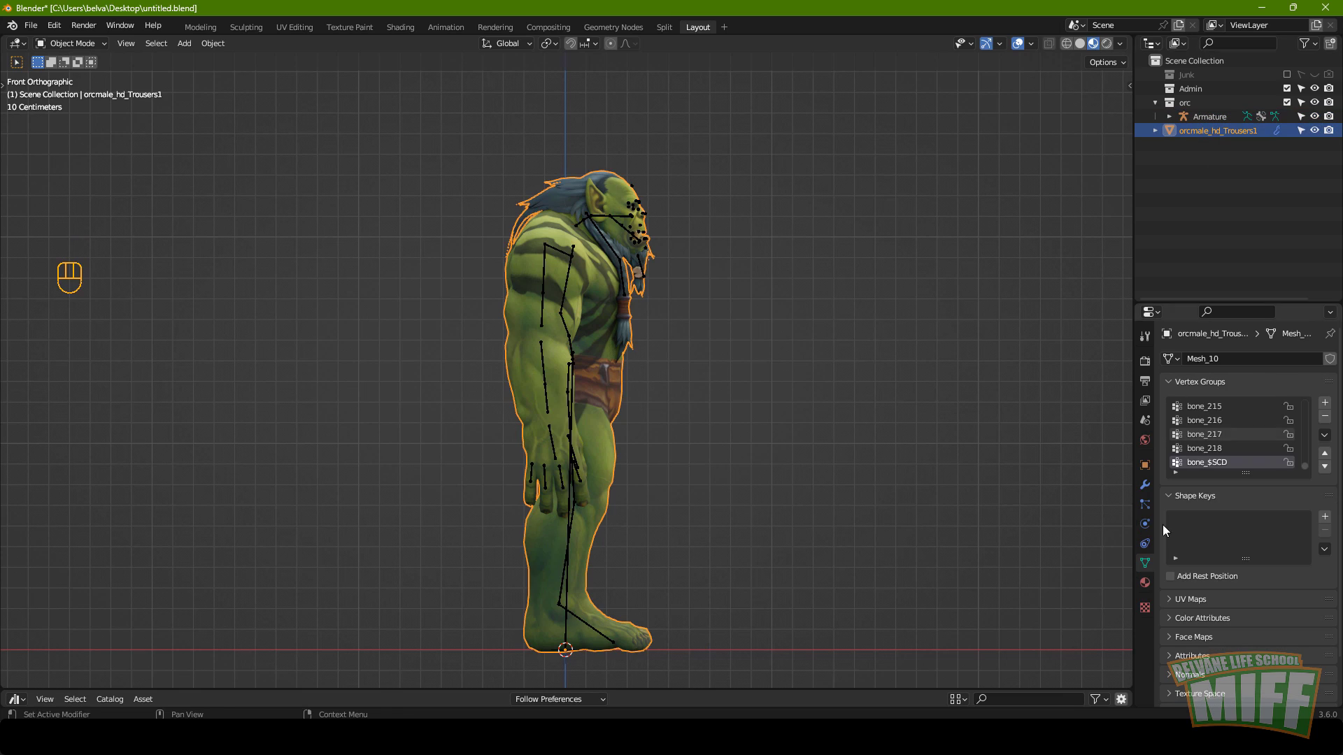
# Parent the orc mesh to the XPS armature with armature deform and empty groups.
pyautogui.click(1150, 492)
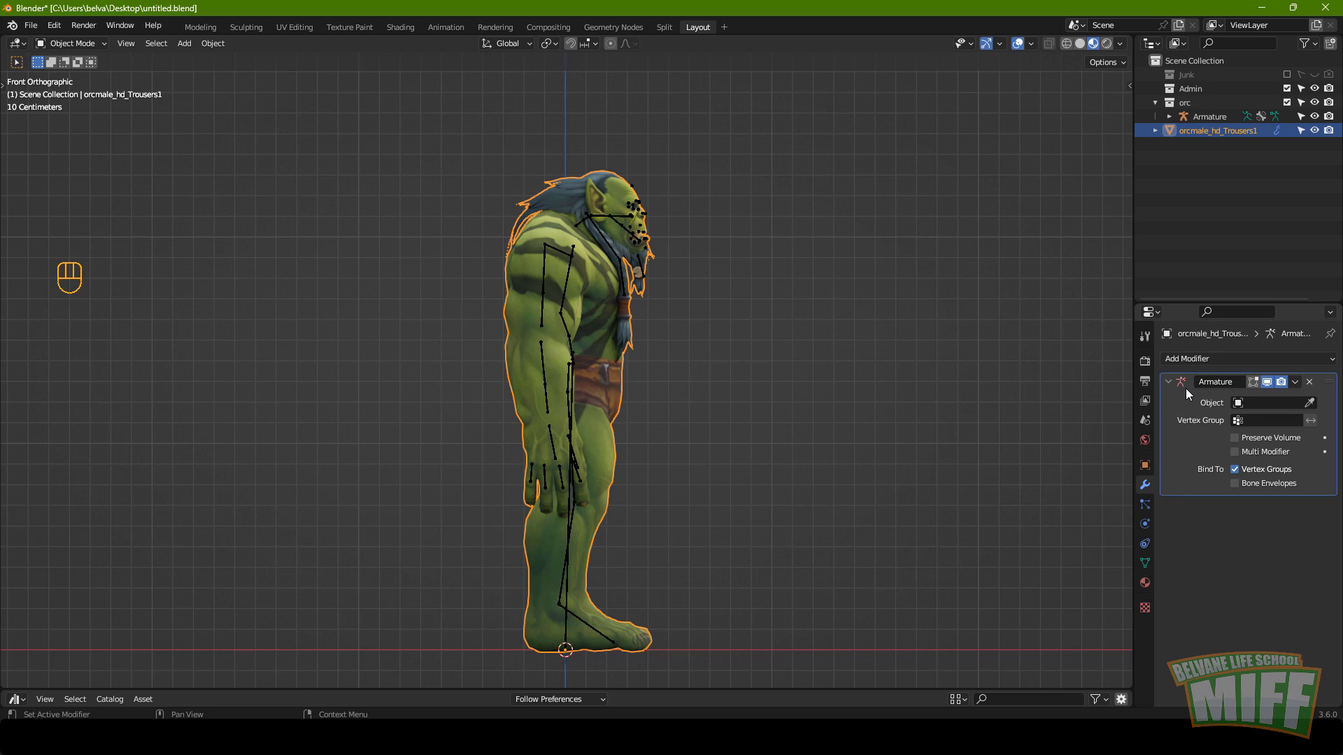
pyautogui.click(1315, 387)
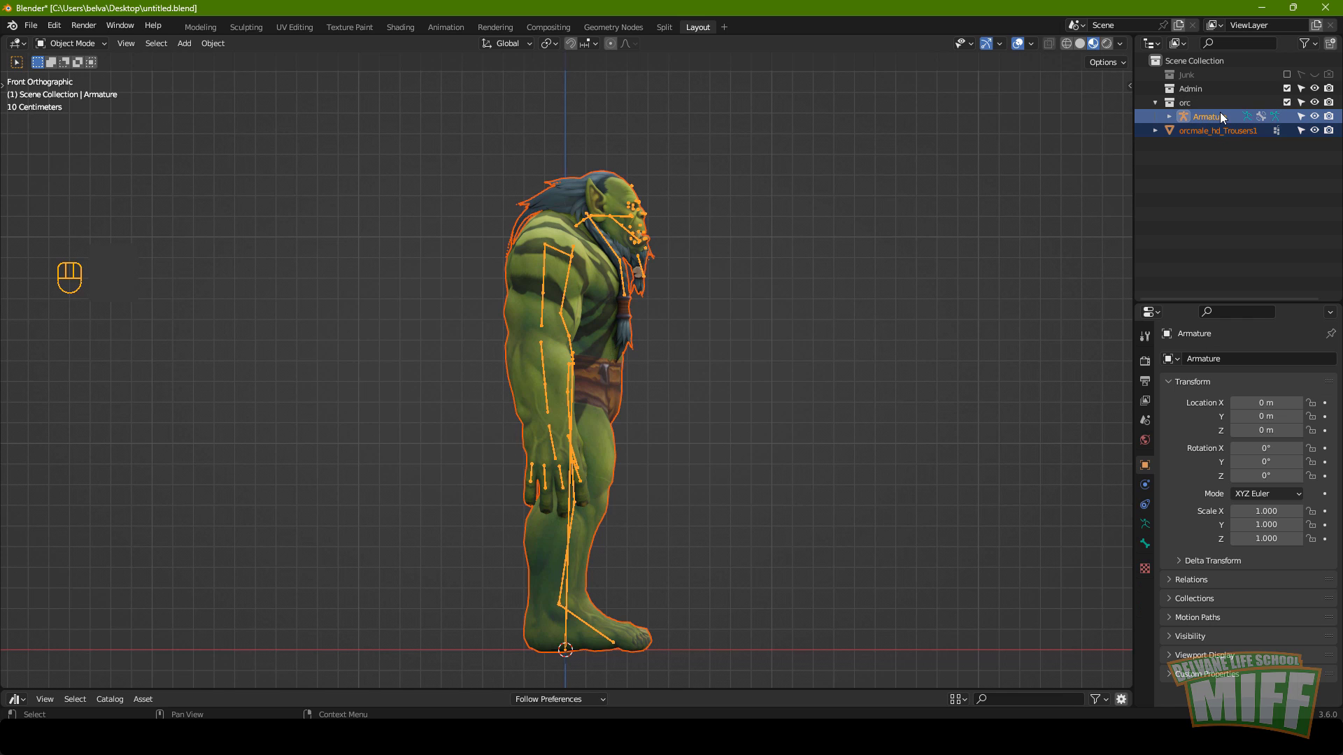
pyautogui.moveTo(688, 322); pyautogui.dragTo(708, 324)
pyautogui.middleClick(724, 270)
pyautogui.press('ctrl+p')
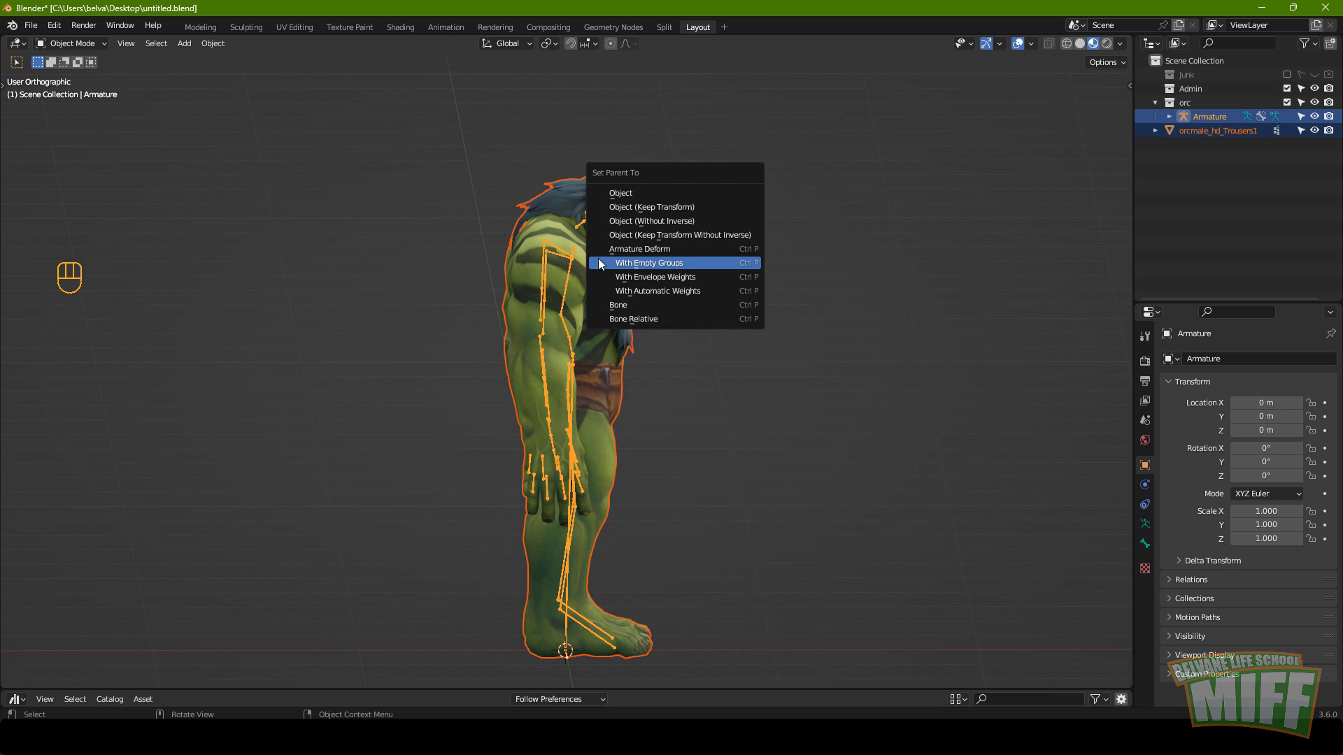
pyautogui.click(1212, 115)
pyautogui.click(1216, 135)
# Place the orc mesh under Armature in the Outliner and check its children.
pyautogui.click(1215, 133)
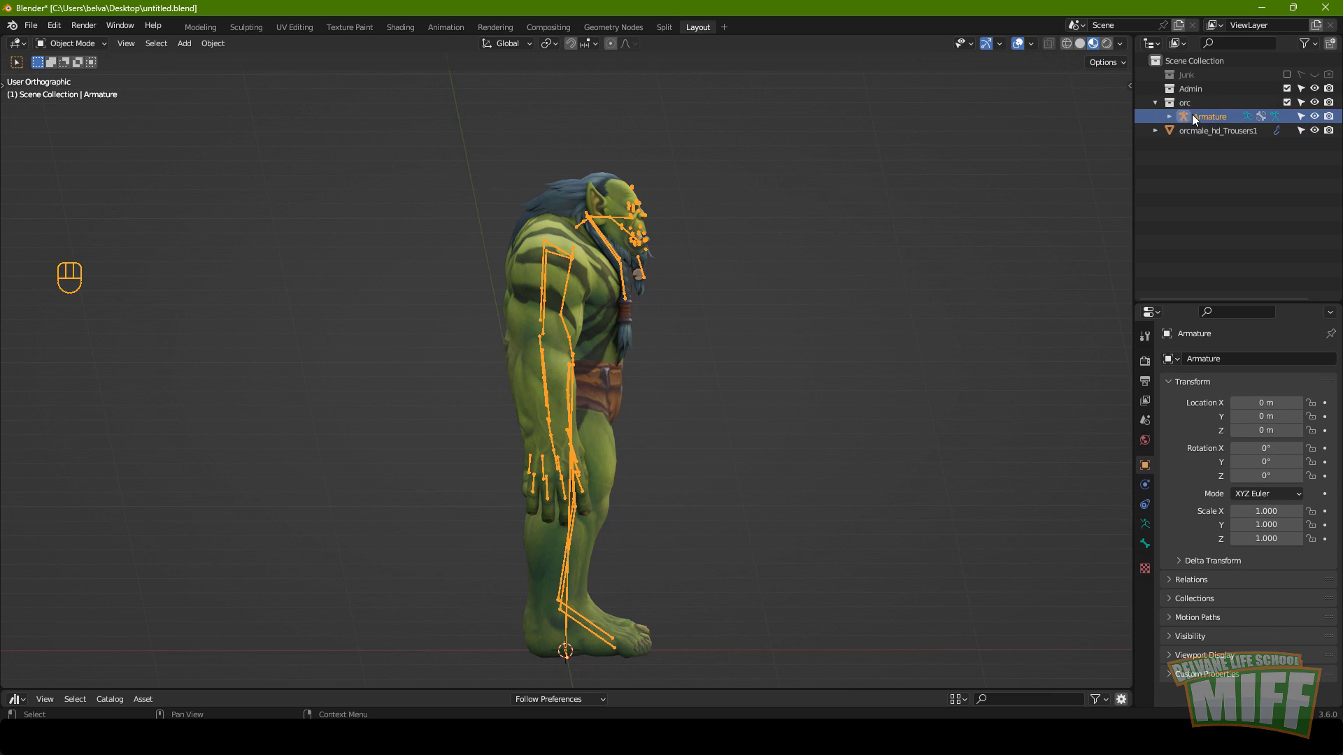
pyautogui.moveTo(1211, 135); pyautogui.dragTo(1201, 135)
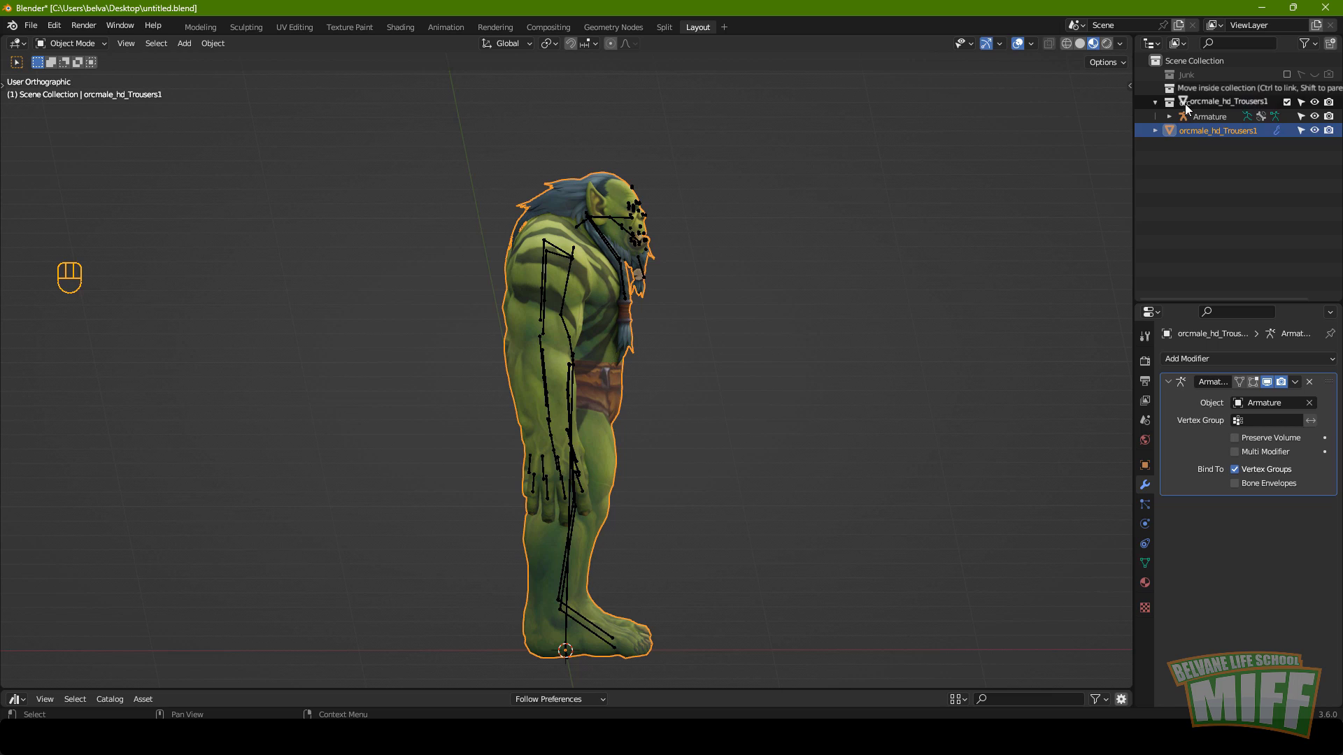
pyautogui.click(1175, 122)
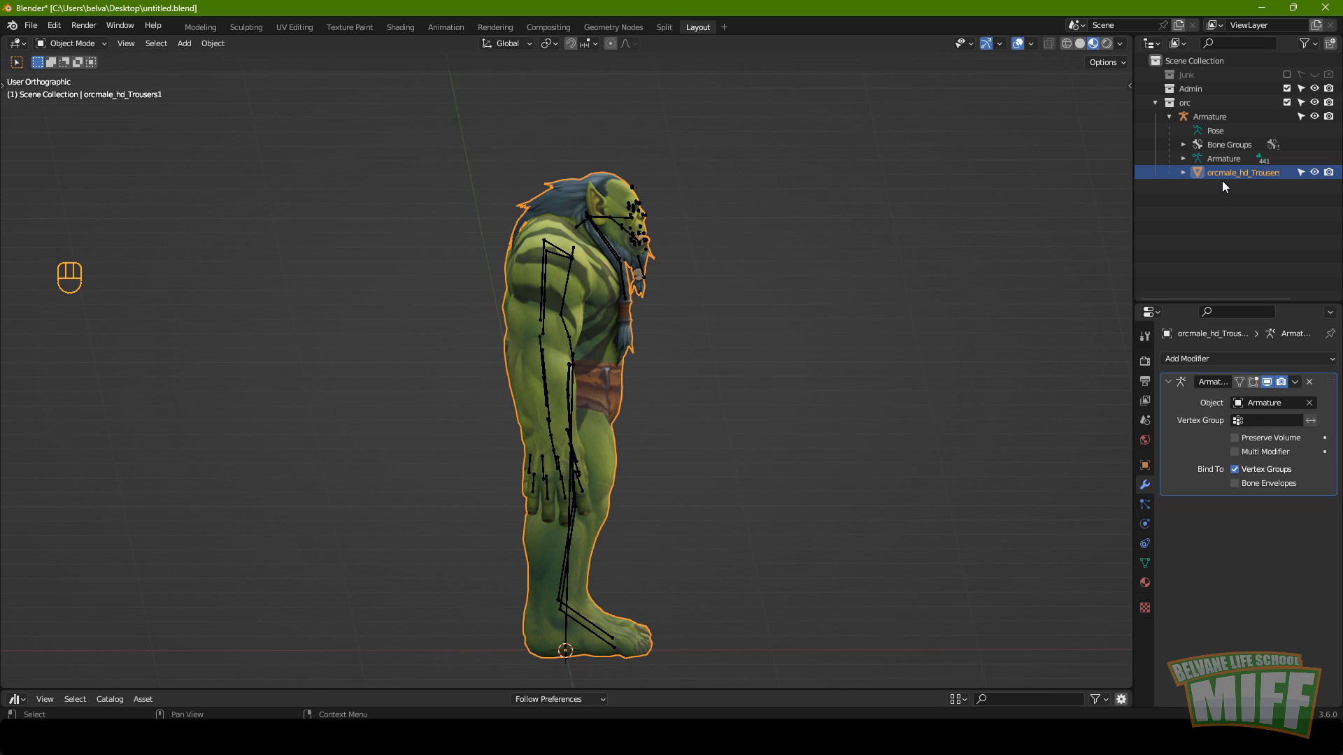
pyautogui.click(1175, 120)
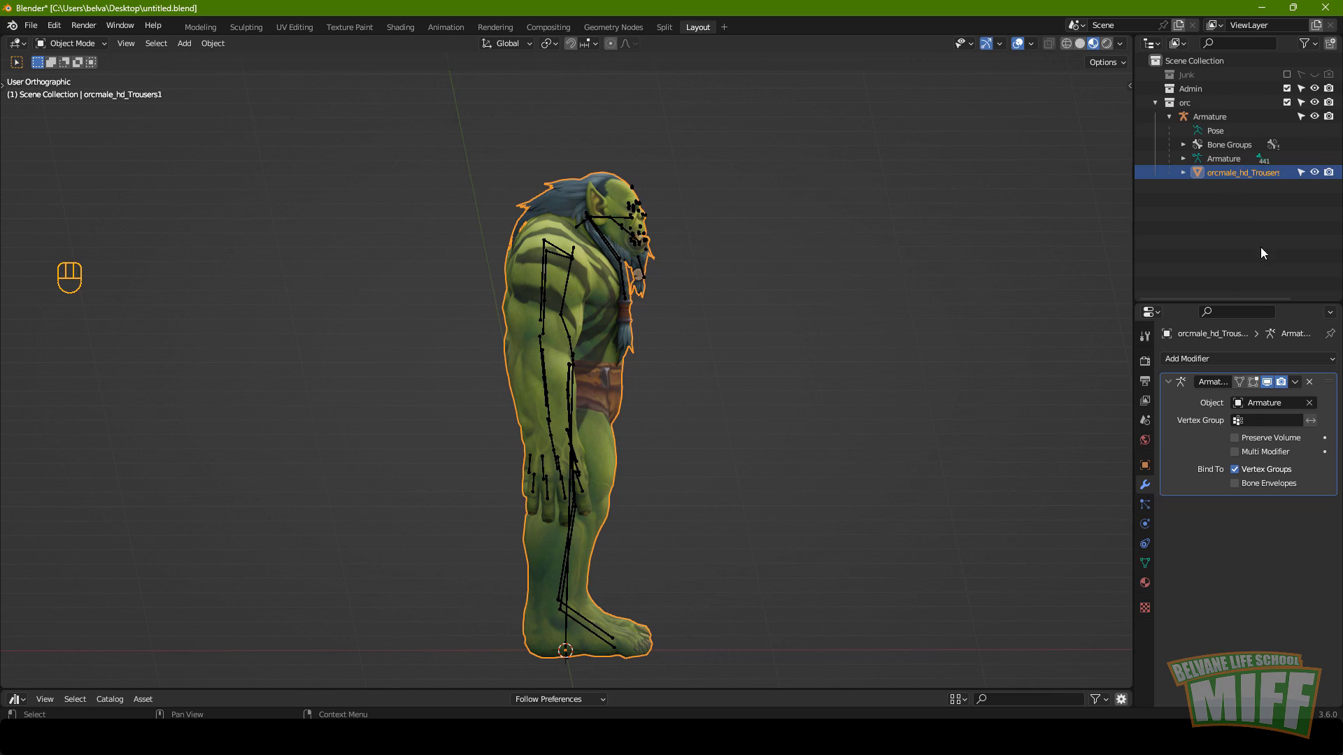
pyautogui.click(1236, 177)
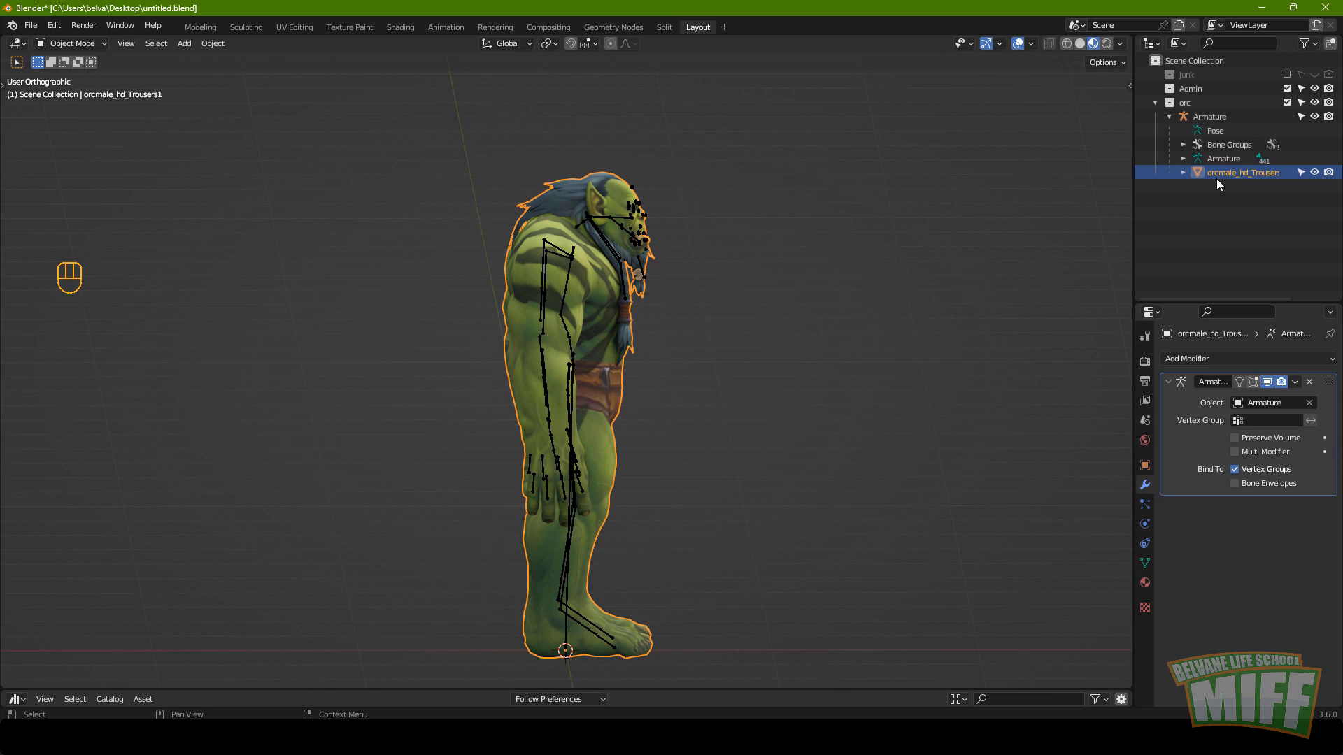
pyautogui.click(1219, 181)
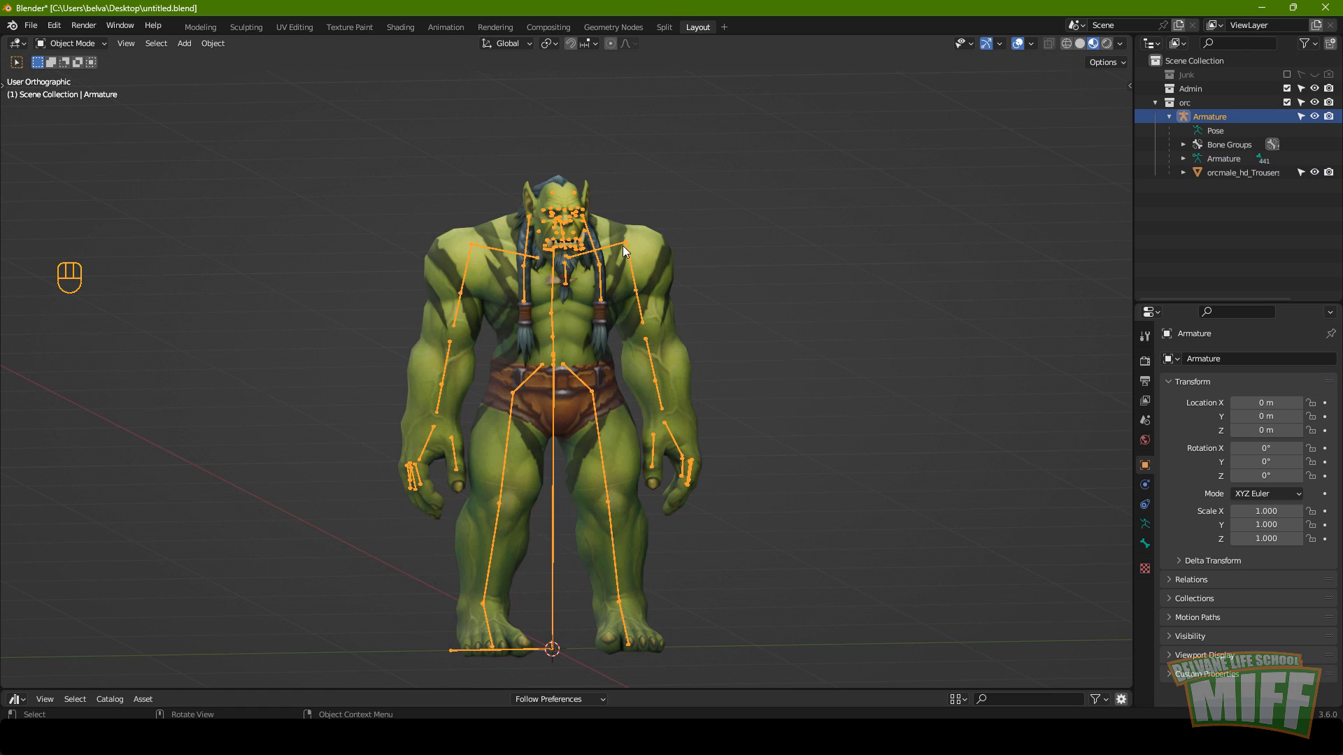
pyautogui.moveTo(58, 46); pyautogui.dragTo(74, 92)
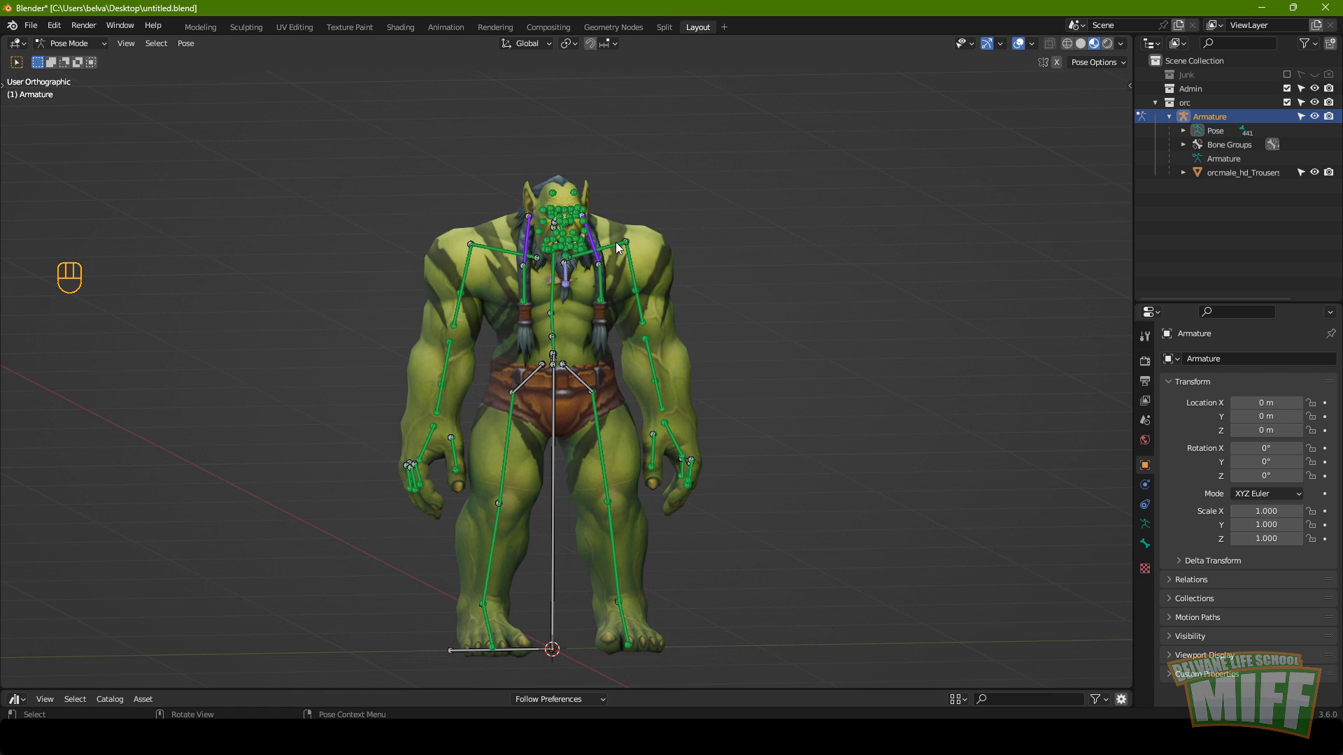
pyautogui.press('r')
pyautogui.press('Escape')
pyautogui.moveTo(73, 47); pyautogui.dragTo(302, 227)
pyautogui.press('KP_1')
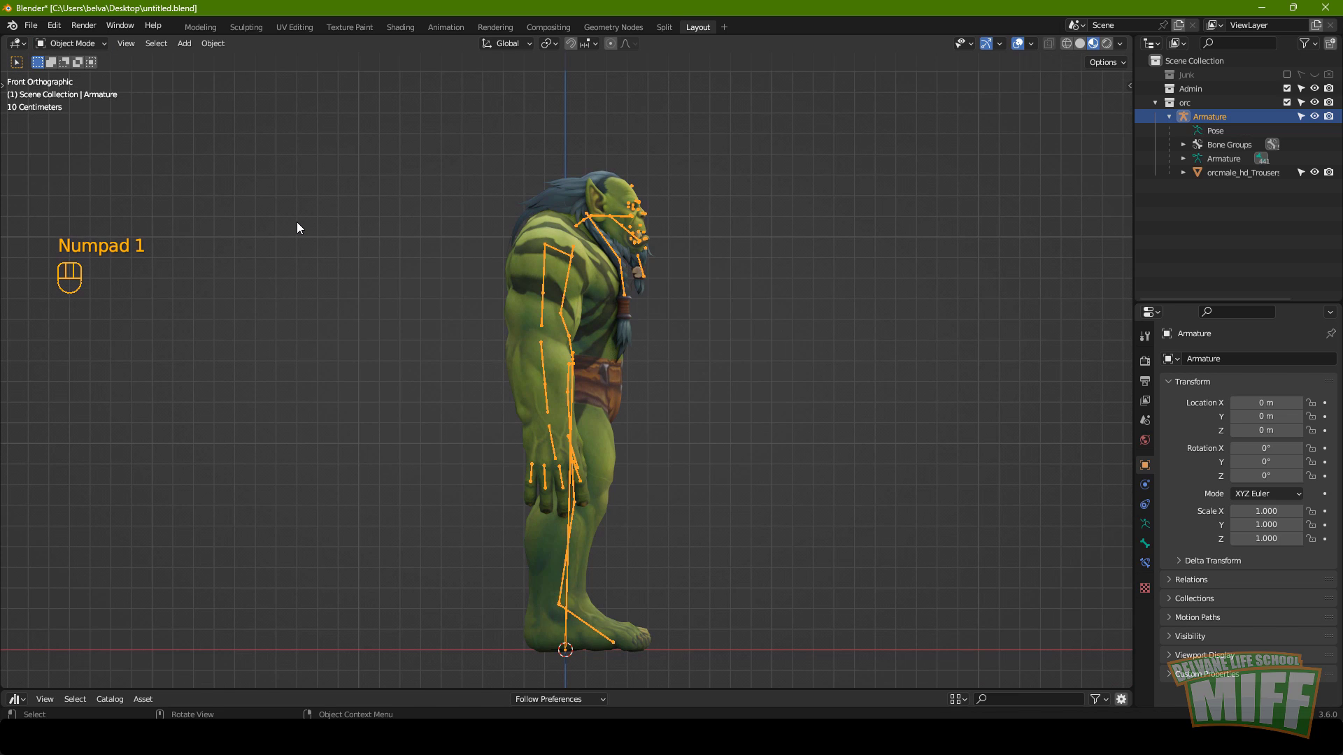
pyautogui.press('KP_3')
pyautogui.press('KP_7')
pyautogui.press('KP_1')
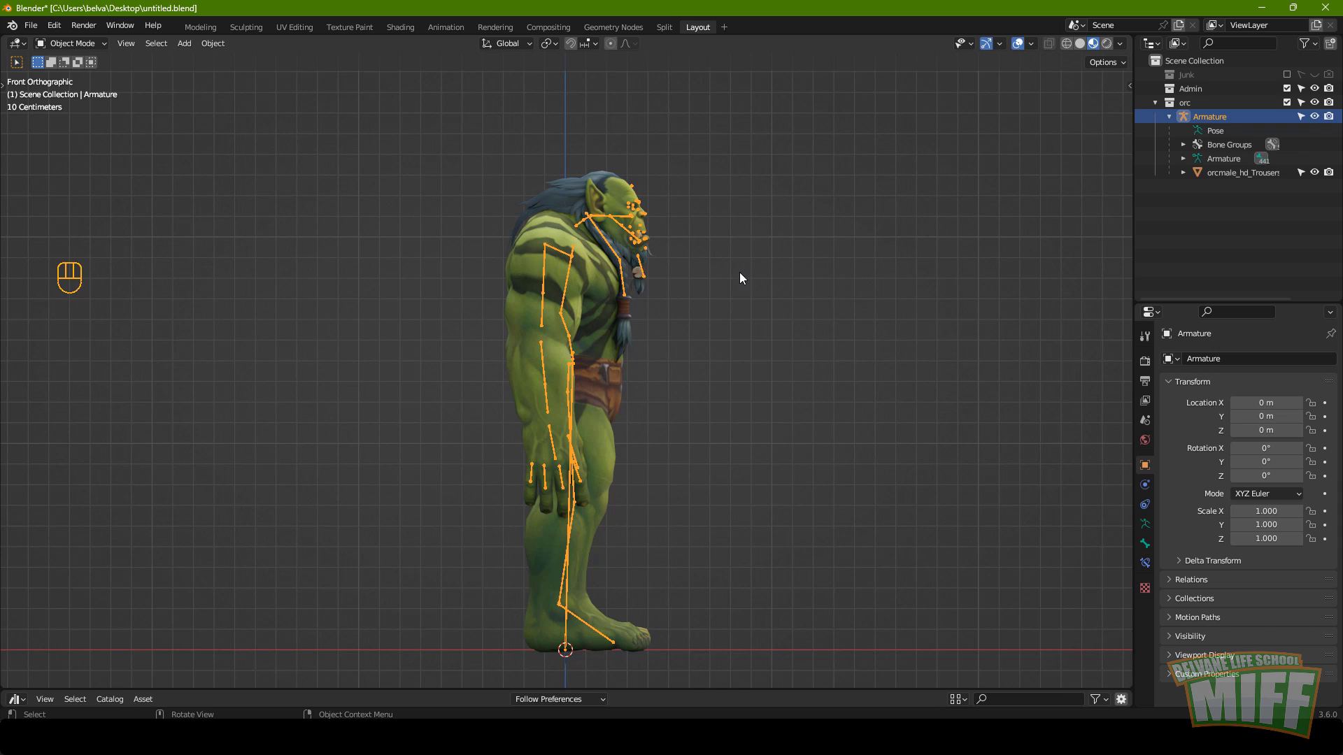
# Rotate the armature -90 degrees around the Z axis.
pyautogui.press('r')
pyautogui.press('z')
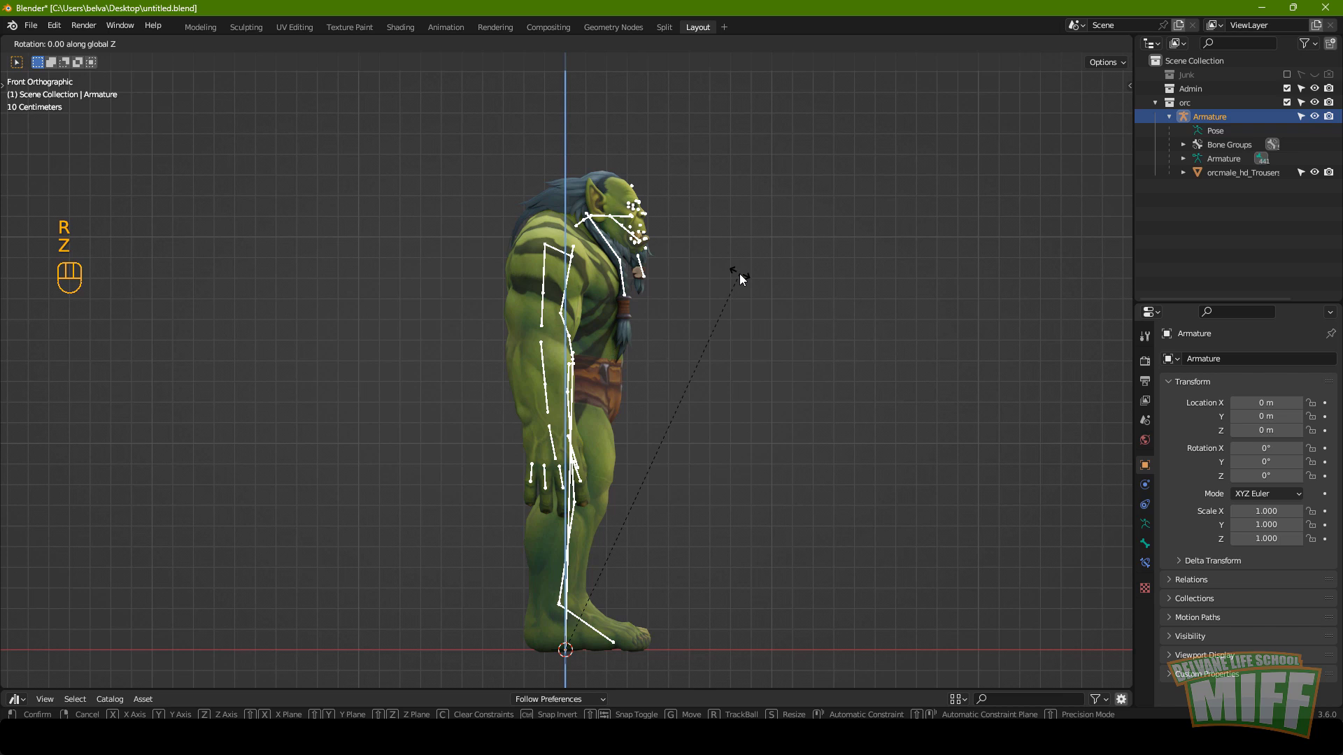
pyautogui.press('-')
pyautogui.press('9')
pyautogui.press('0')
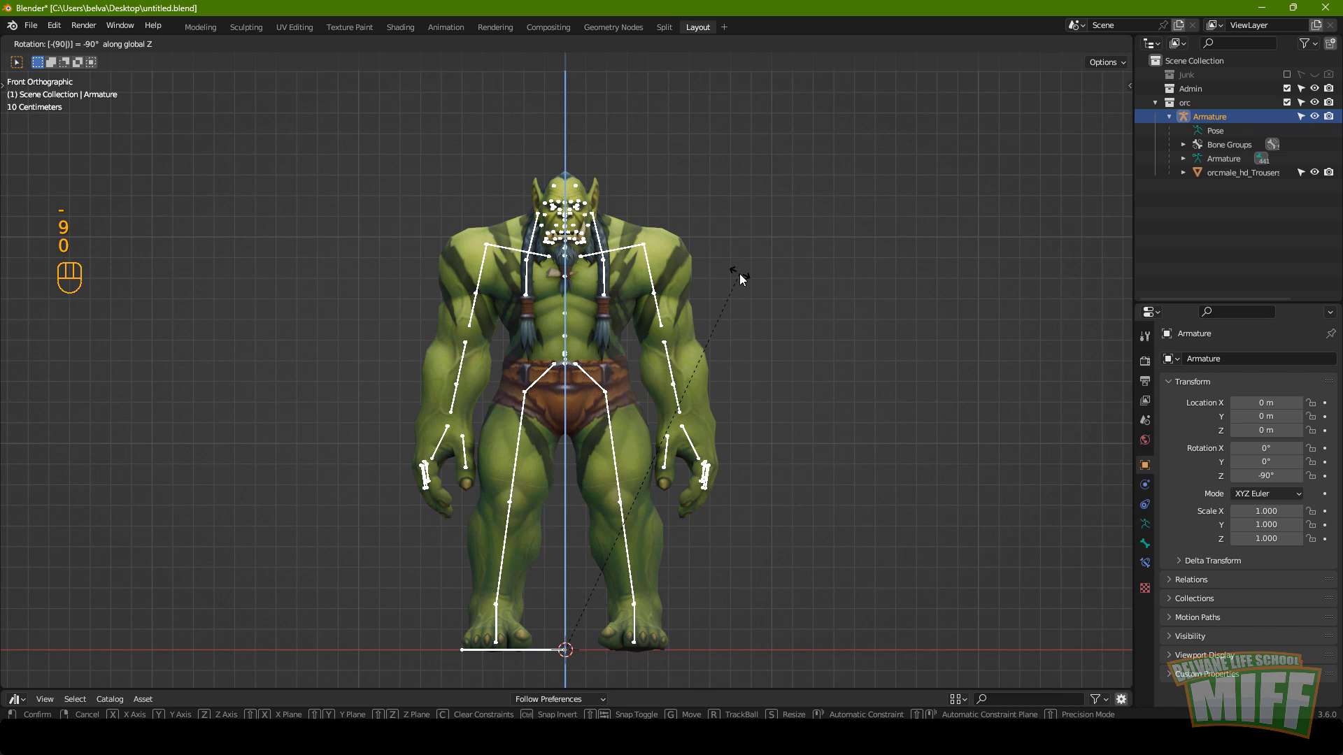
pyautogui.press('Return')
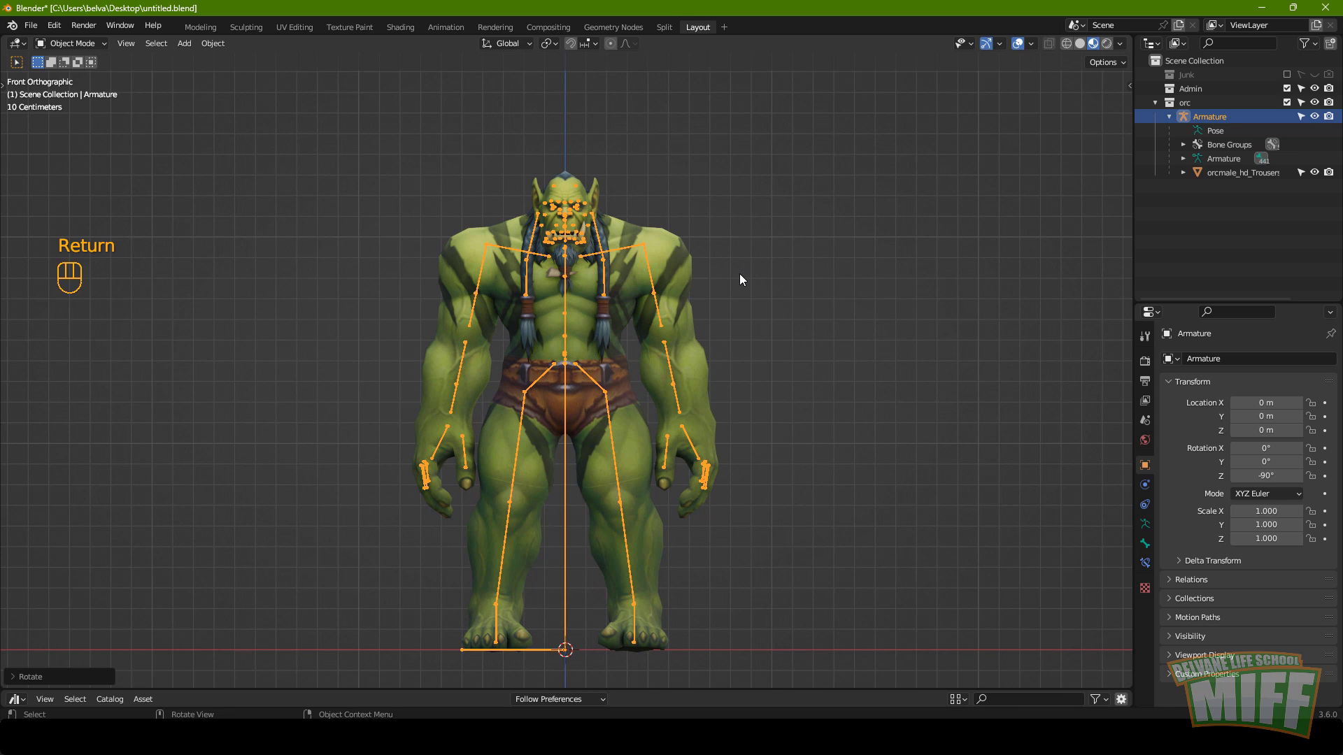
# Check the orc from side, top and front views and show its transform values.
pyautogui.press('KP_3')
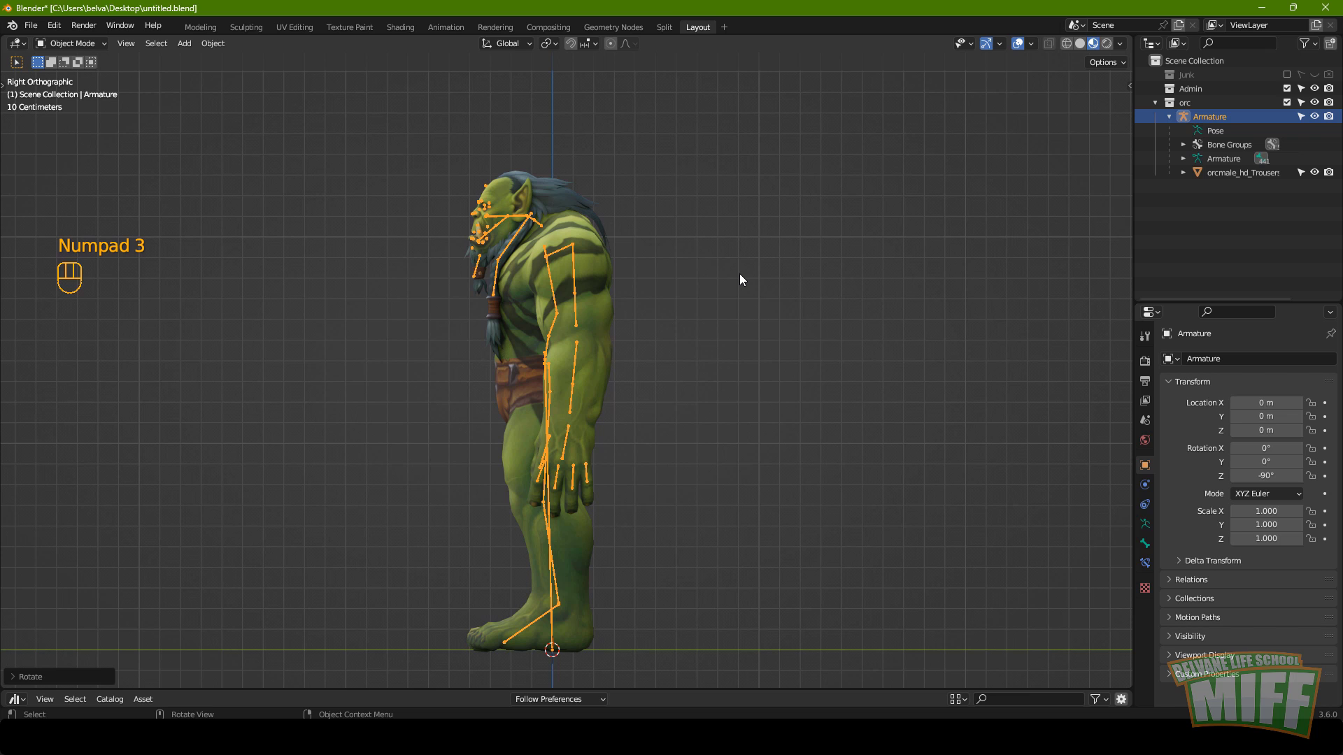
pyautogui.press('ctrl+KP_3')
pyautogui.press('KP_7')
pyautogui.press('ctrl+KP_7')
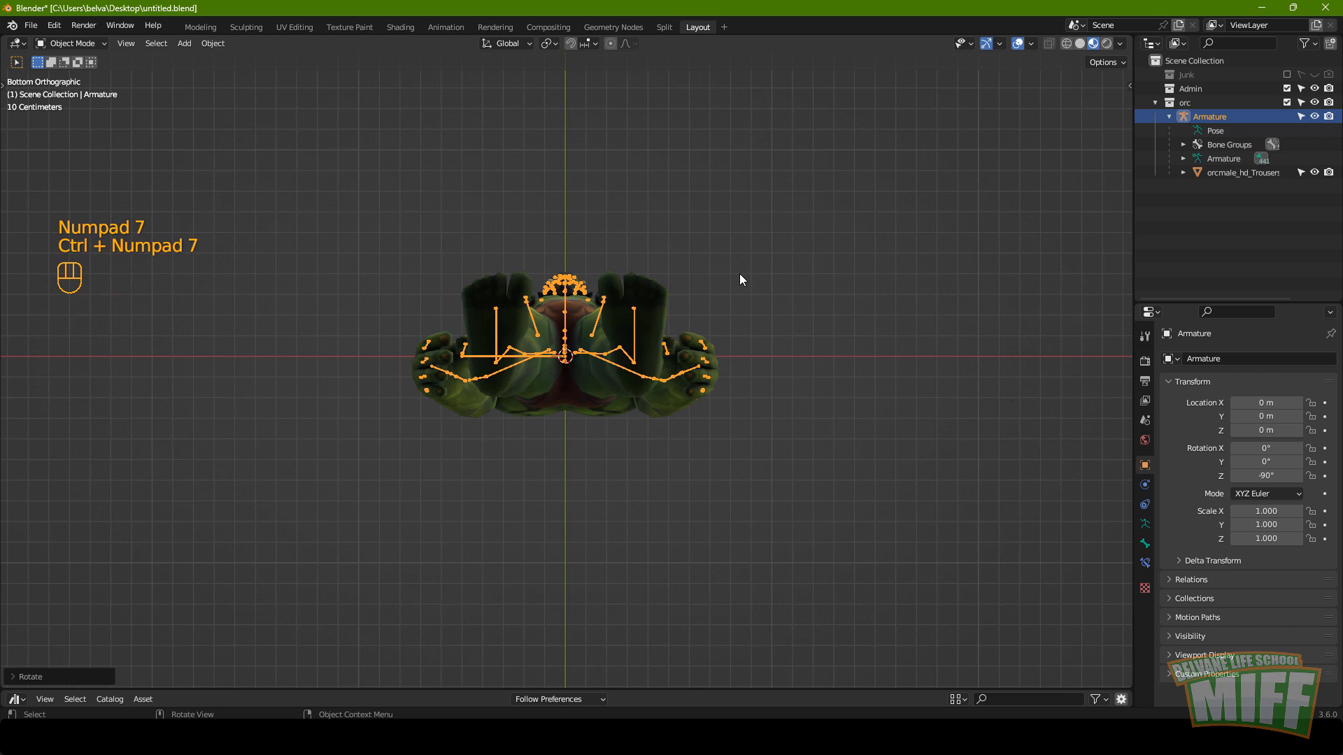
pyautogui.press('KP_1')
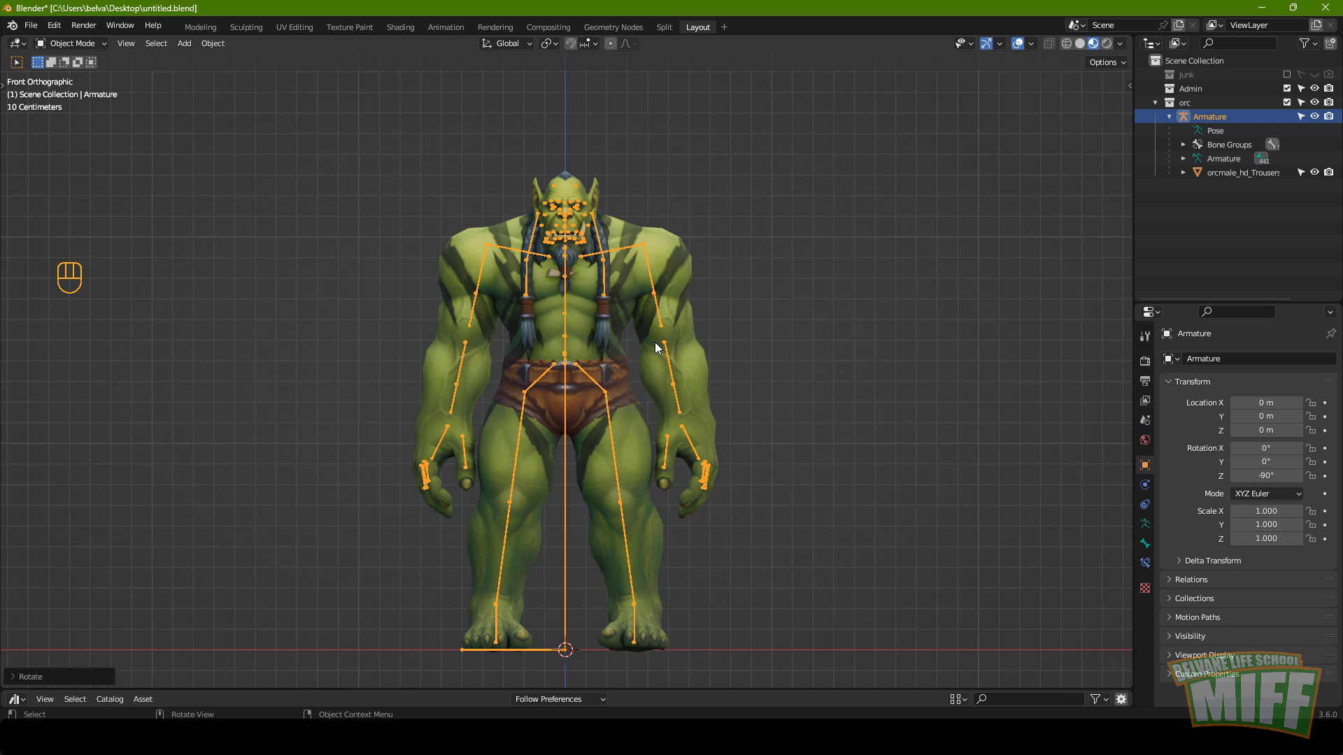
pyautogui.press('n')
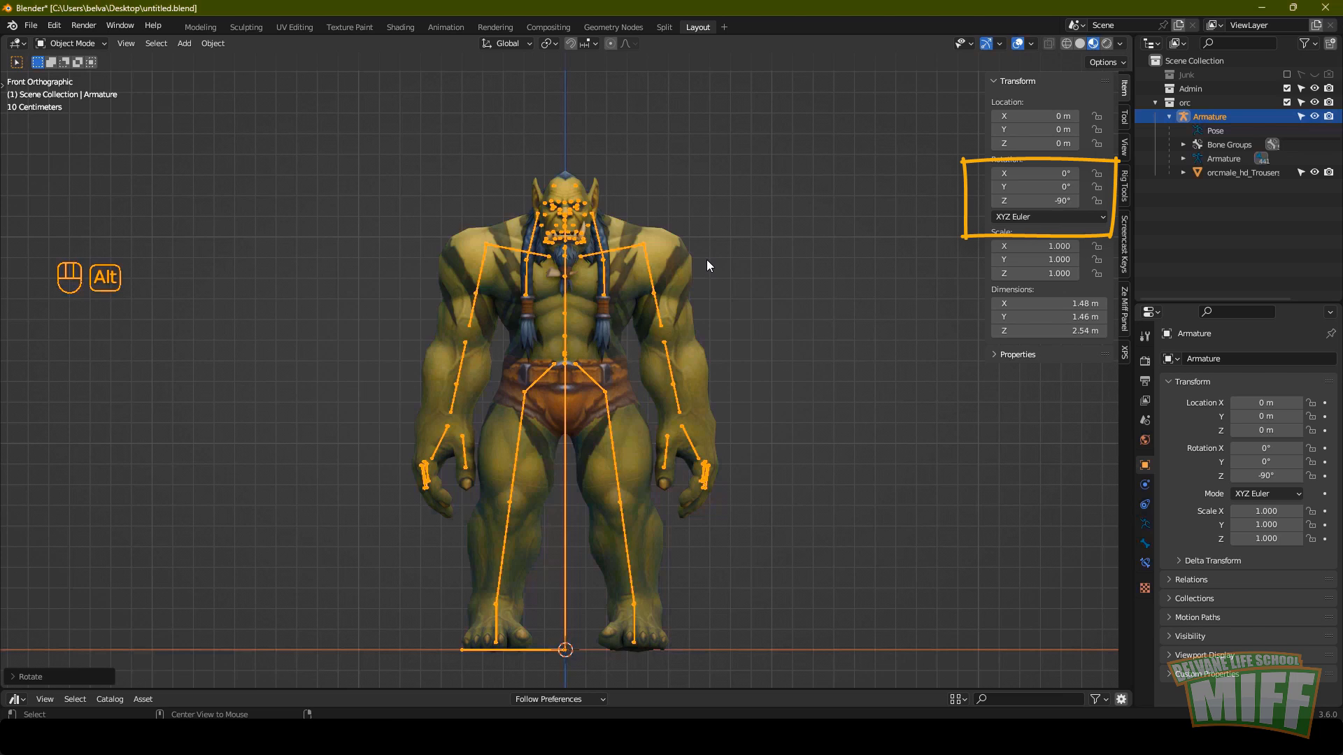
# Apply the rotation on the orc mesh and armature so both read zero, then save the file.
pyautogui.press('alt+r')
pyautogui.press('ctrl+z')
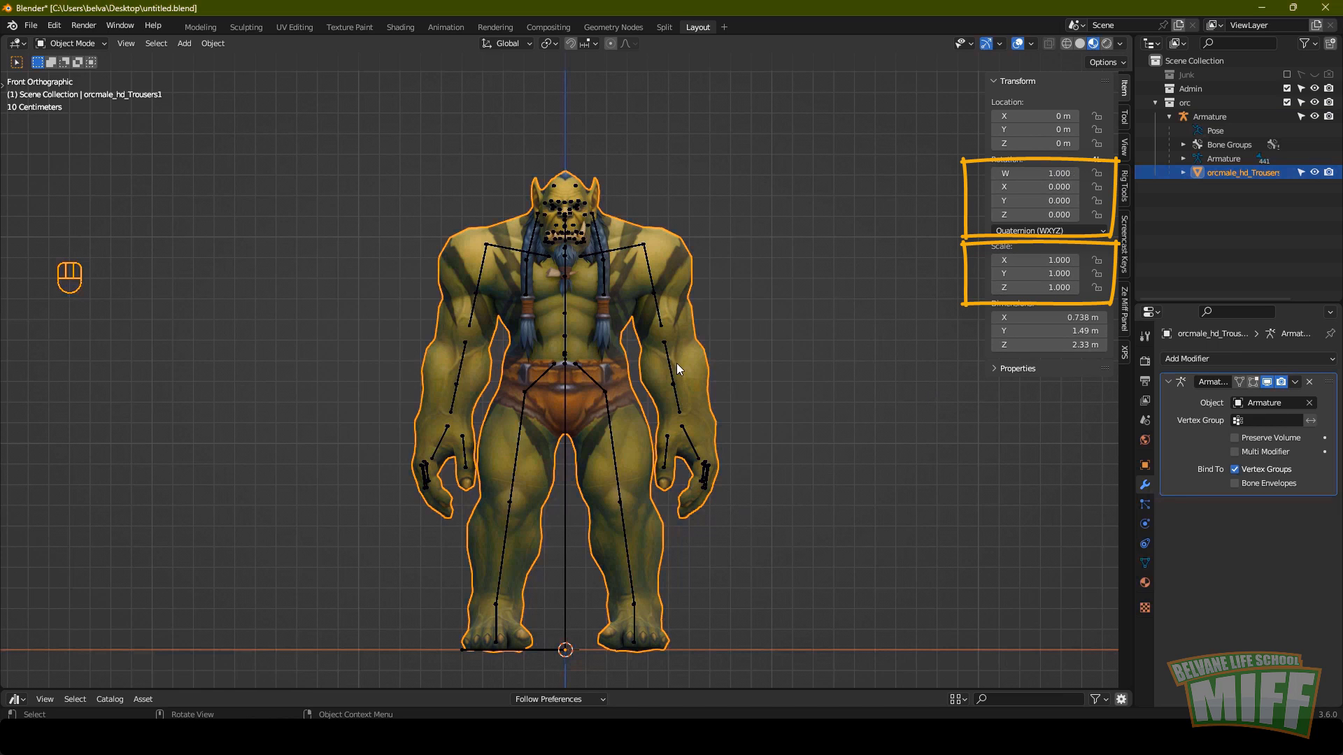
pyautogui.click(634, 255)
pyautogui.press('ctrl+a')
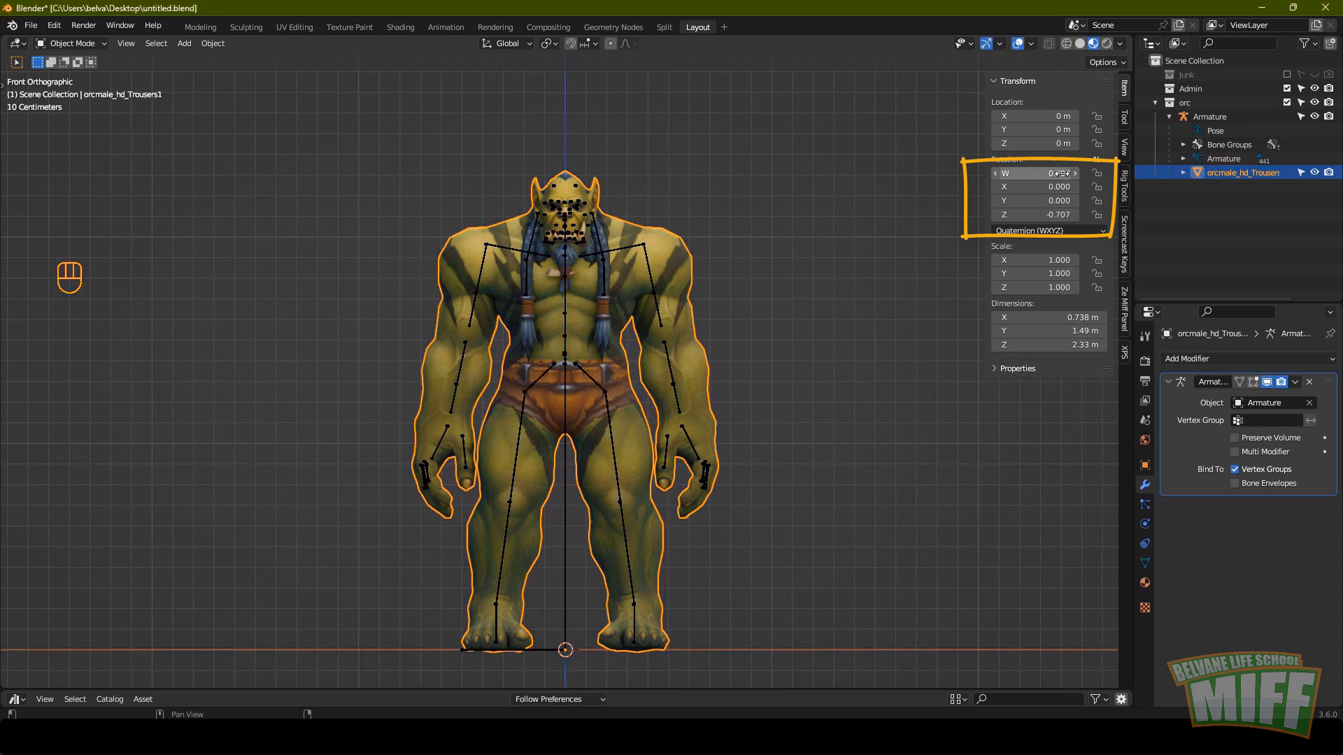
pyautogui.click(677, 270)
pyautogui.press('ctrl+a')
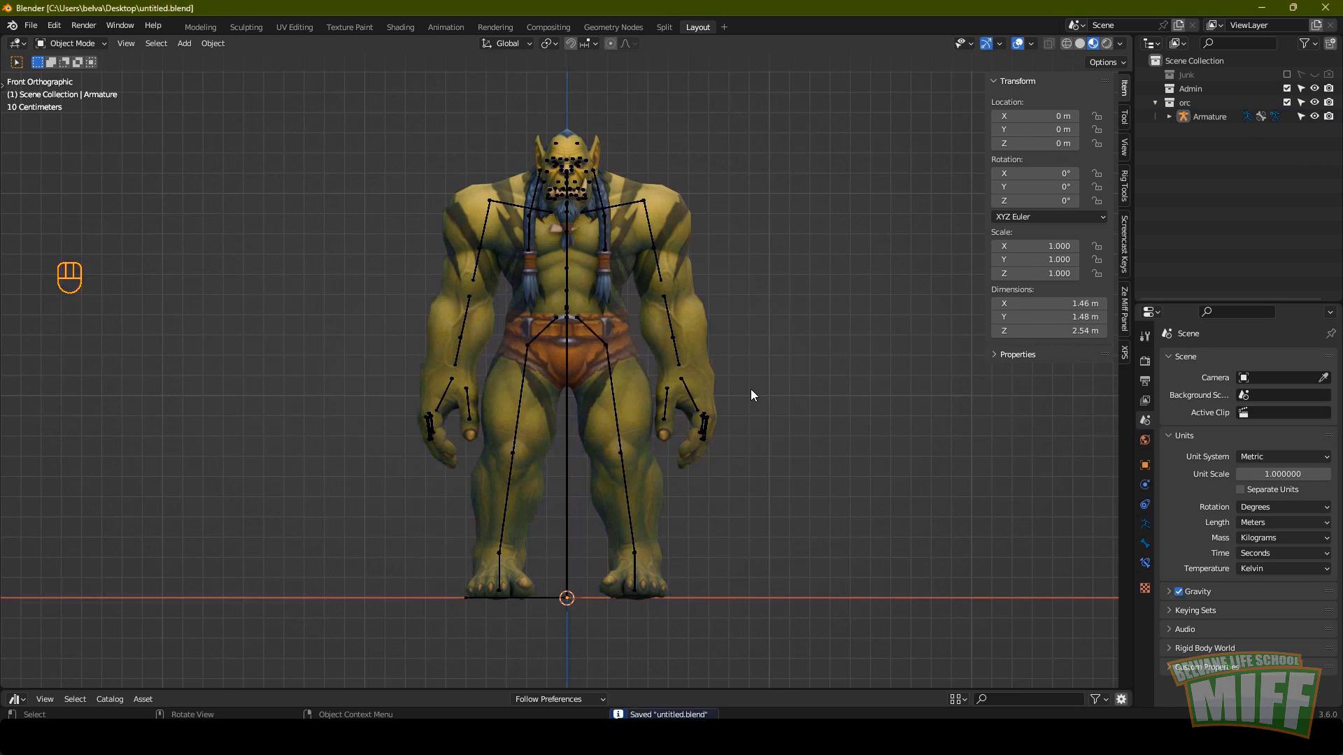
pyautogui.press('ctrl+s')
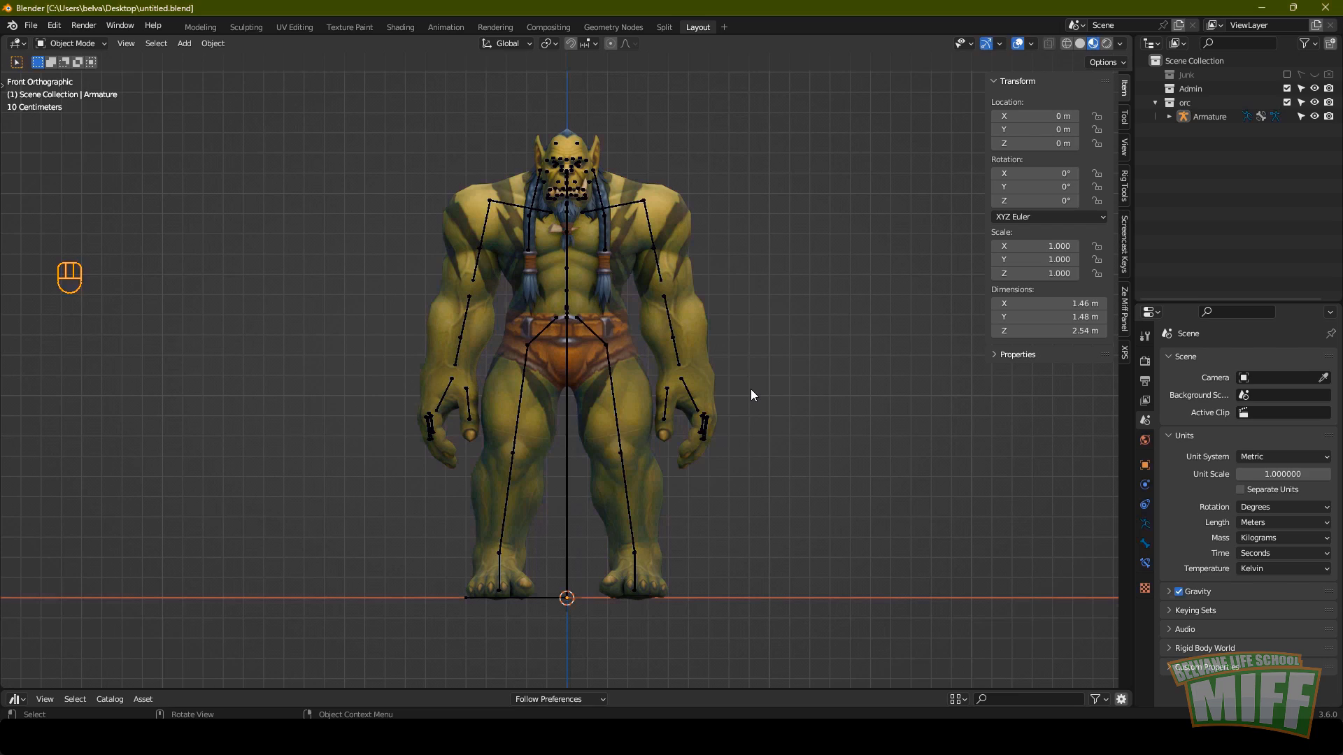
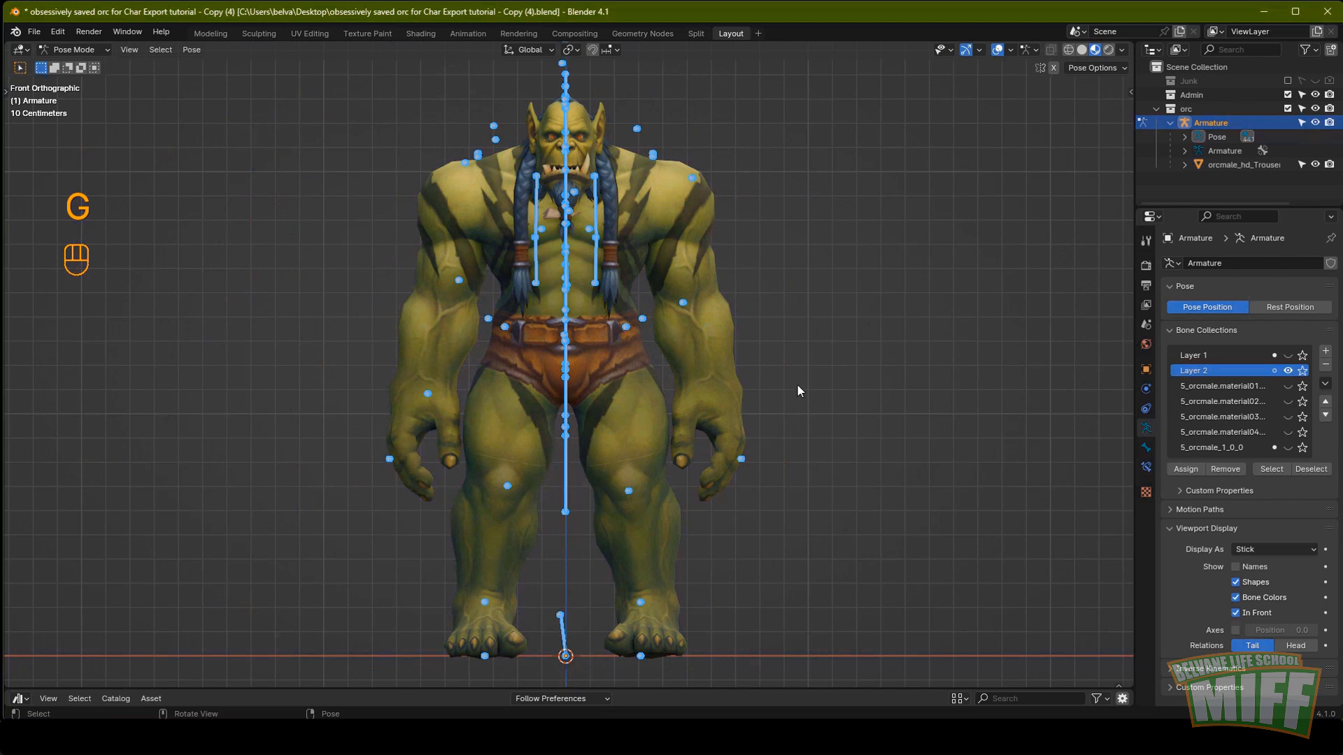
# Rename the second bone collection to No Effect and make its bones visible.
pyautogui.moveTo(766, 395); pyautogui.dragTo(684, 373)
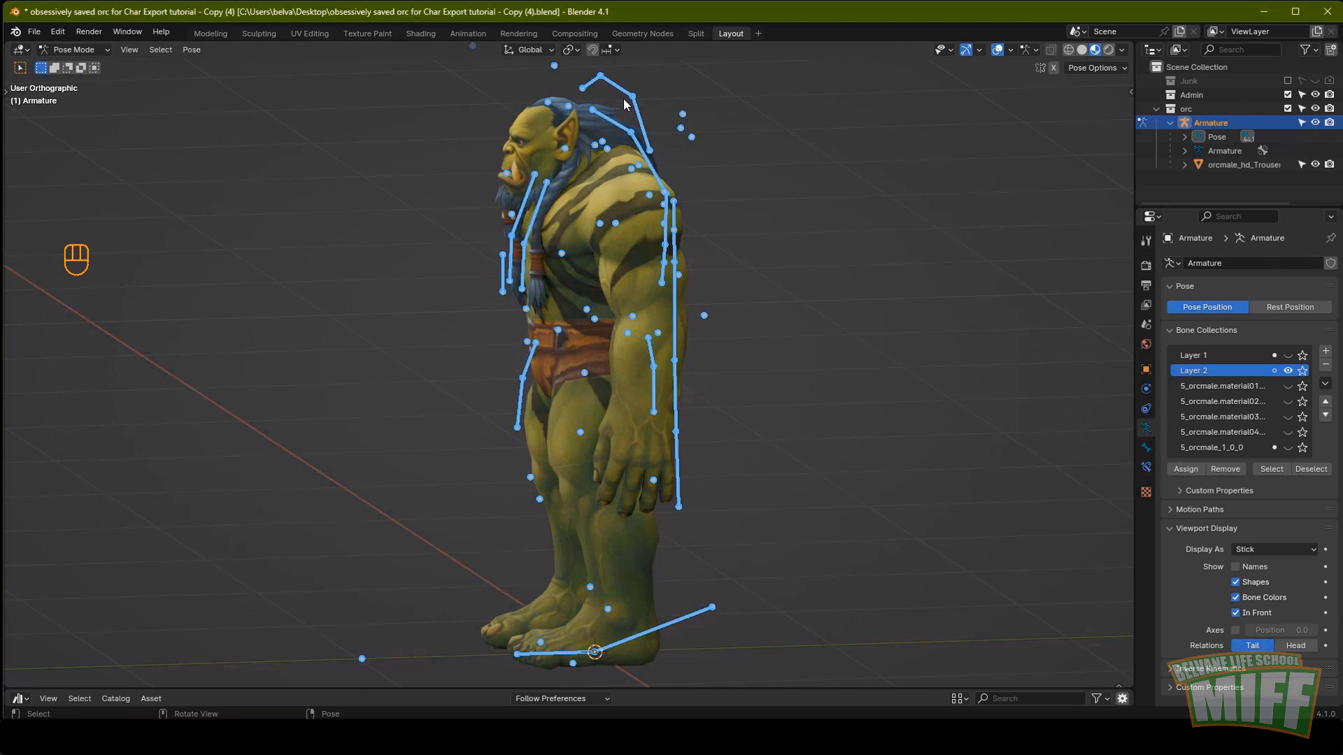
pyautogui.moveTo(717, 340); pyautogui.dragTo(792, 341)
pyautogui.press('KP_1')
pyautogui.press('alt+a')
pyautogui.doubleClick(1196, 371)
pyautogui.press('f')
pyautogui.press('alt+a')
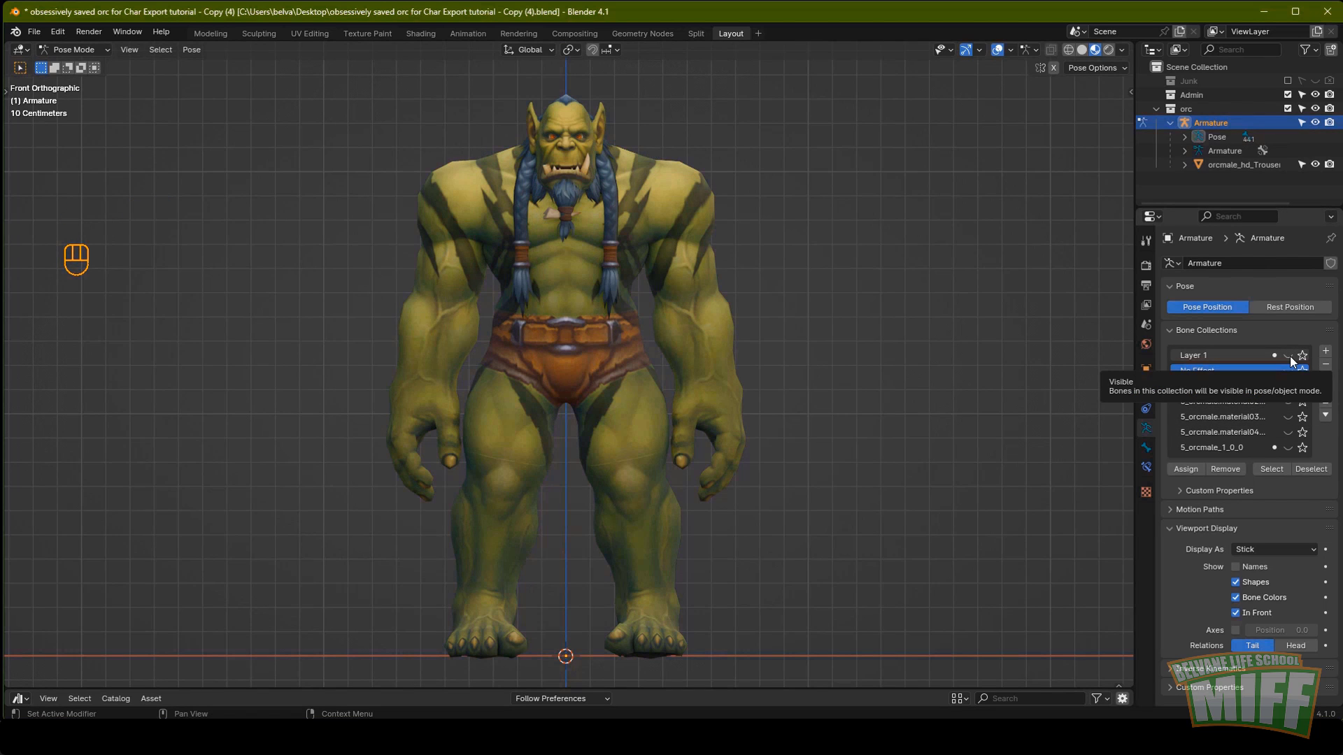
pyautogui.click(1294, 361)
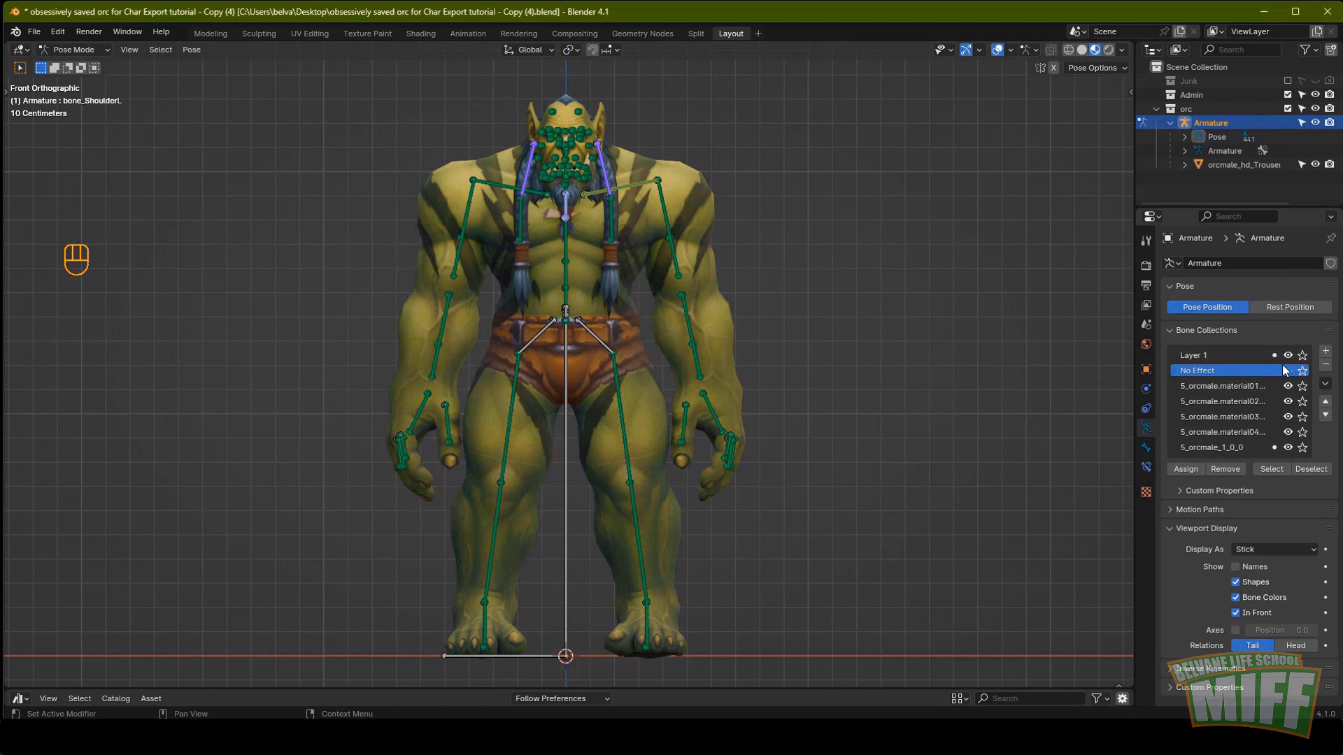
# Remove the leftover material-named bone collections, keeping Layer 1 and No Effect.
pyautogui.press('a')
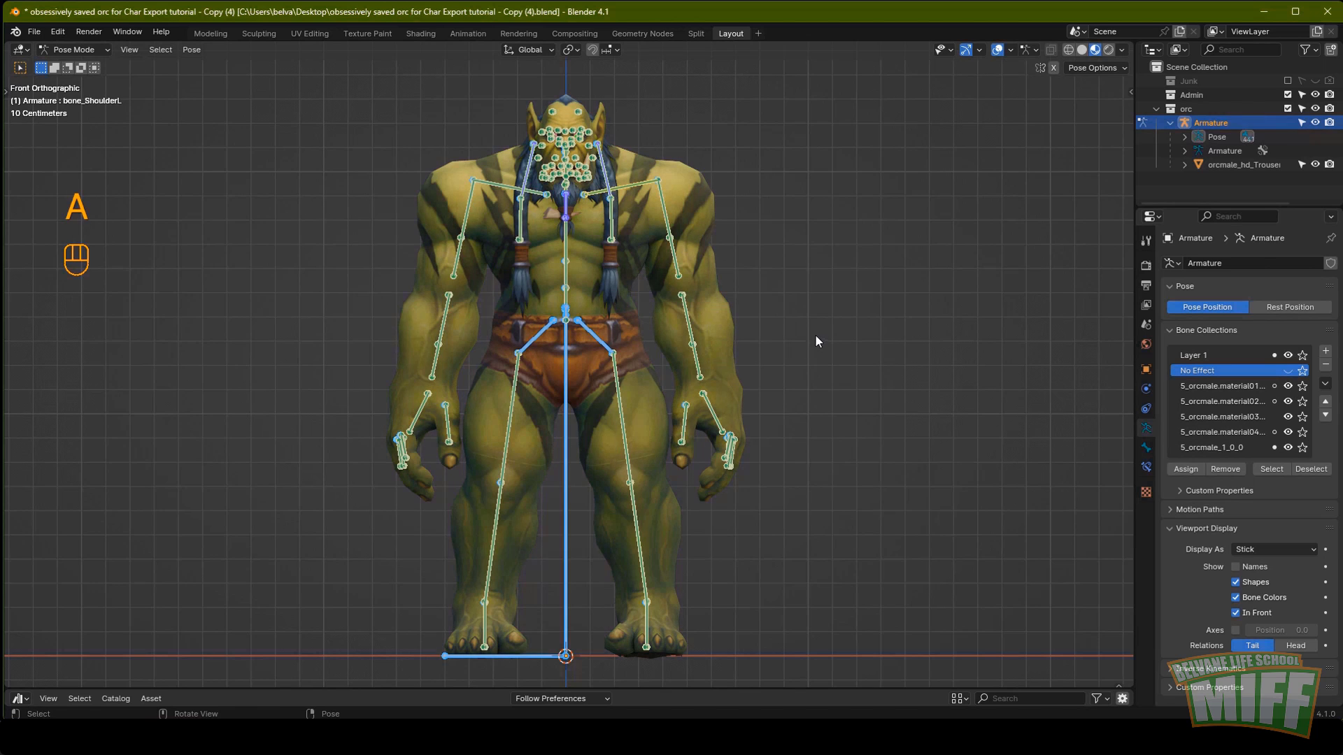
pyautogui.press('m')
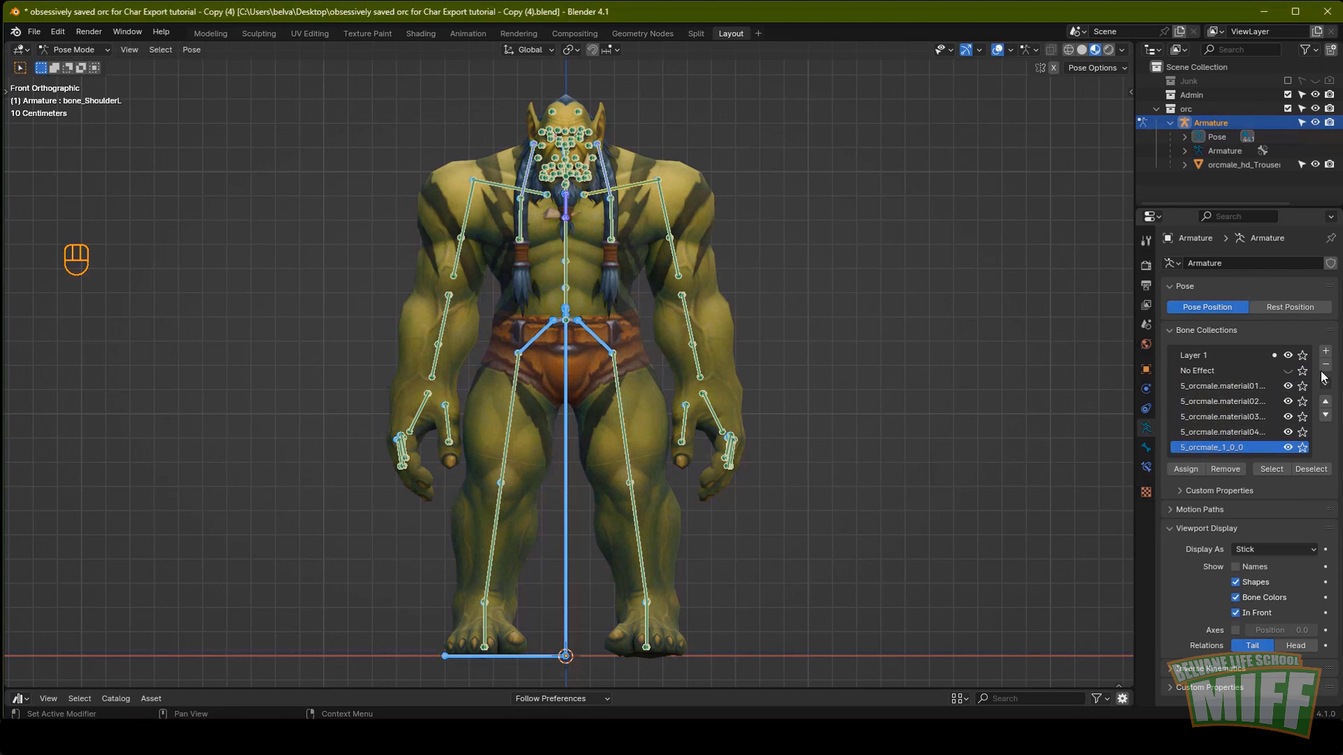
pyautogui.click(1329, 370)
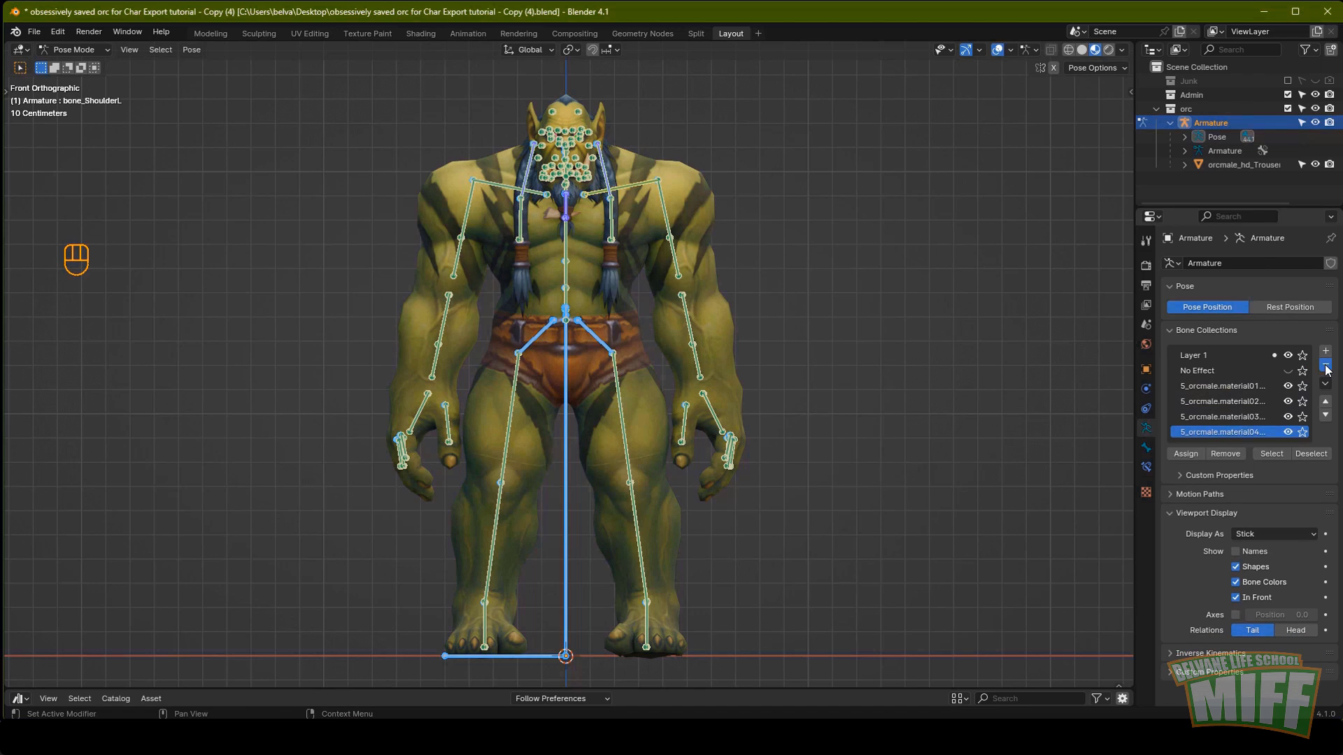
pyautogui.doubleClick(1329, 370)
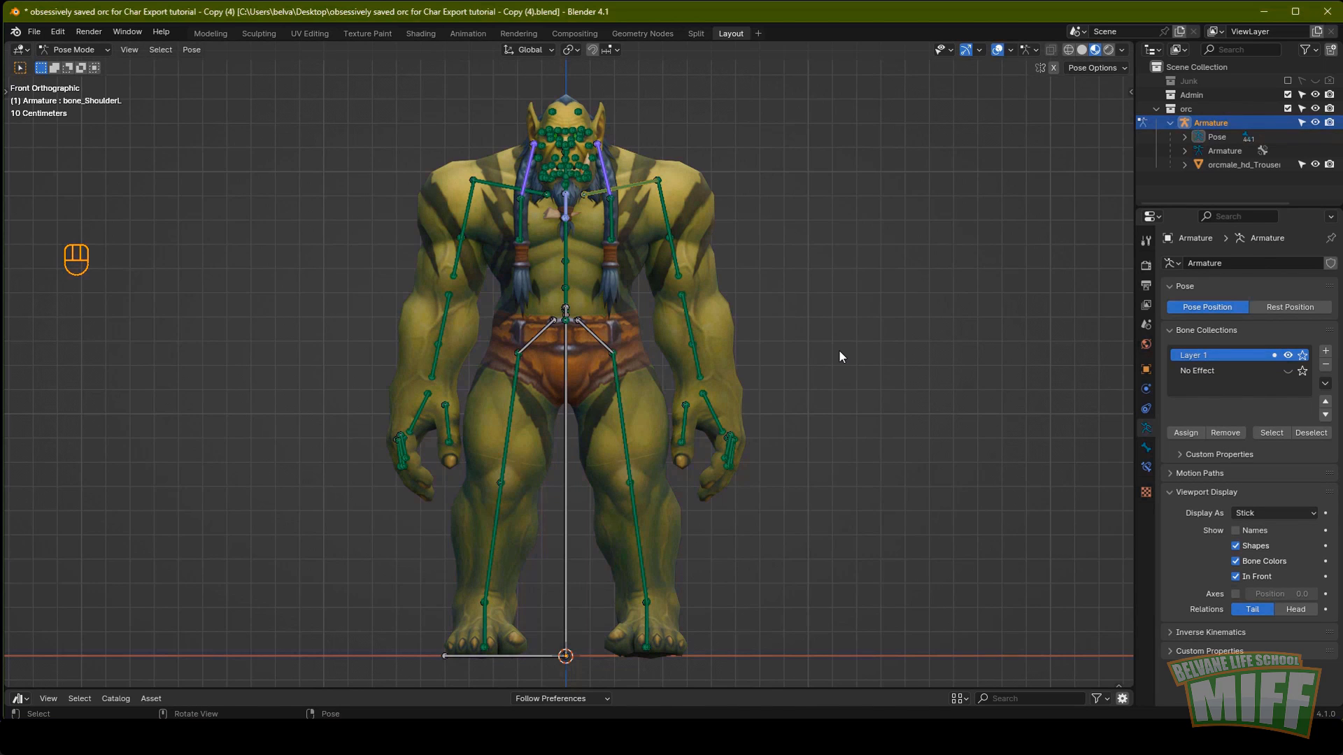
pyautogui.press('alt+a')
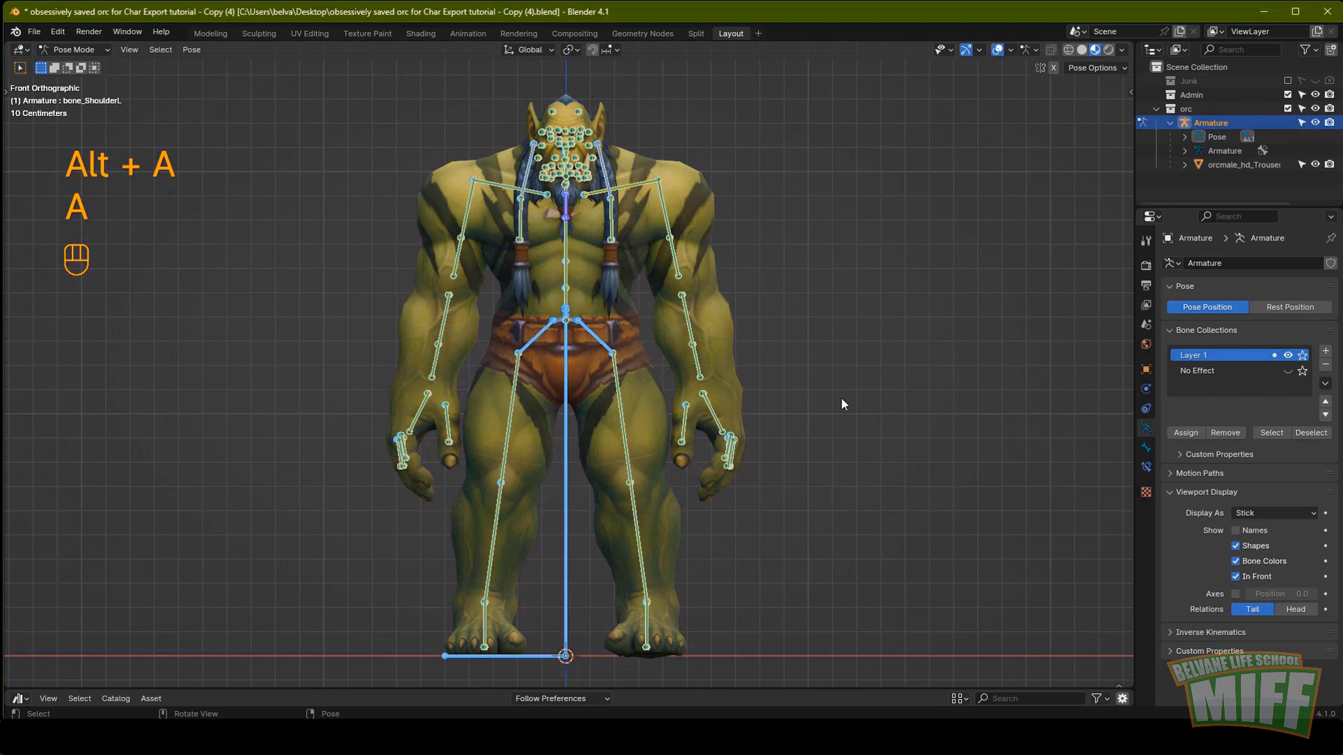
# Show the Bone properties and test-rotate a single chest bone in pose mode.
pyautogui.click(1150, 454)
pyautogui.click(1173, 553)
pyautogui.moveTo(1286, 593); pyautogui.dragTo(1153, 429)
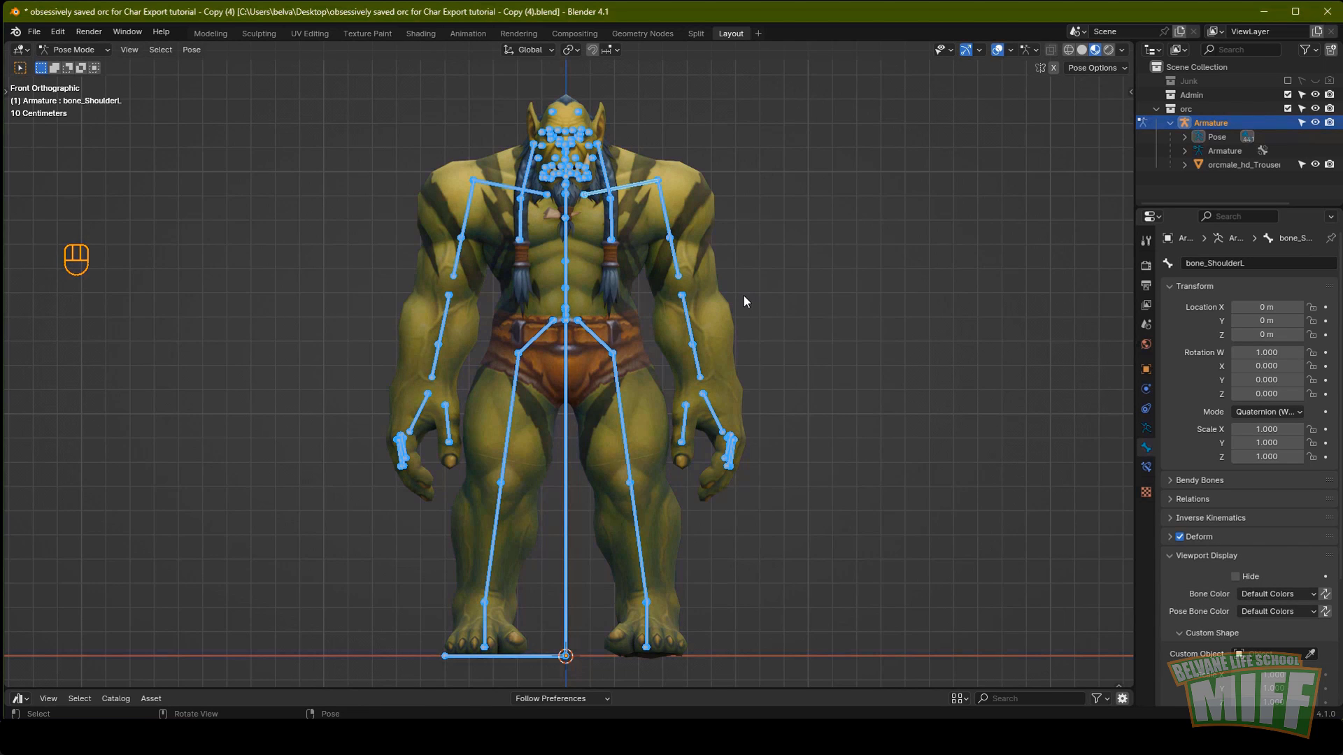
pyautogui.press('alt+a')
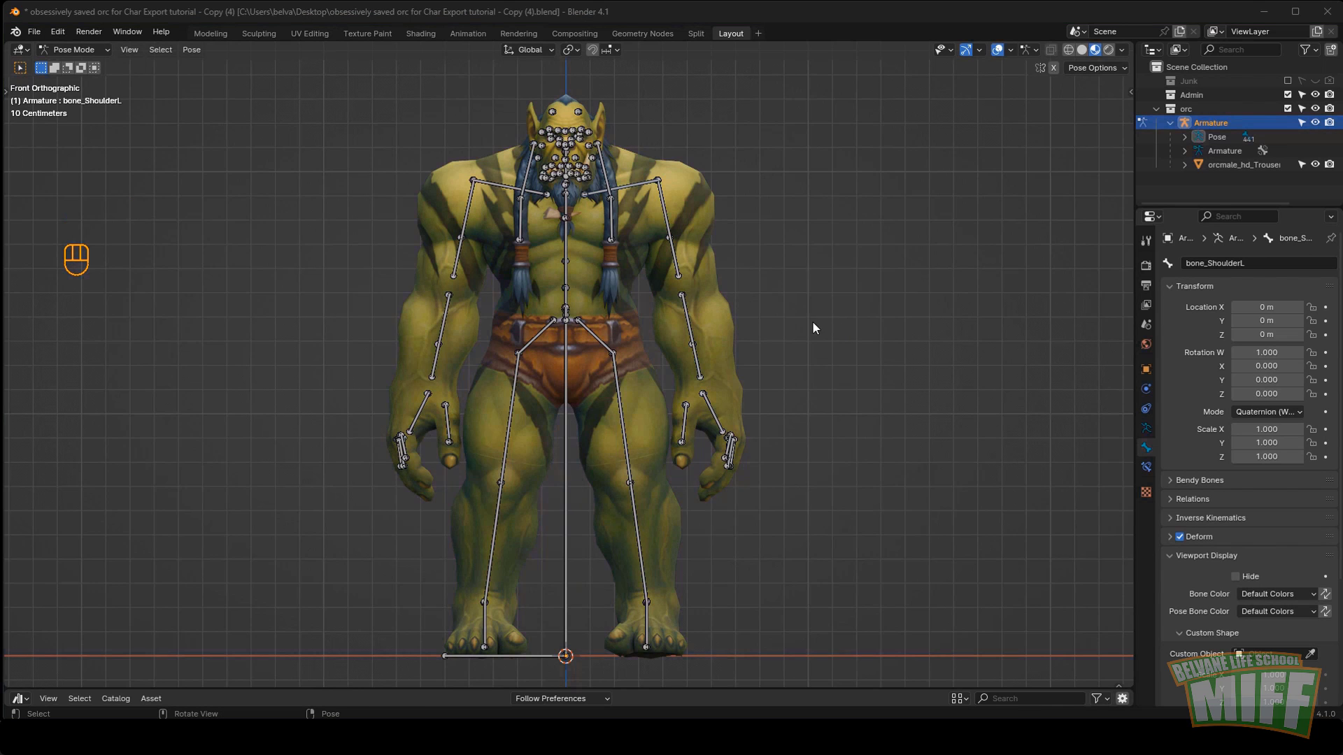
pyautogui.click(559, 430)
pyautogui.press('r')
# Show the Tool sidebar's Pose Options with Auto IK enabled and return the rig to rest.
pyautogui.press('n')
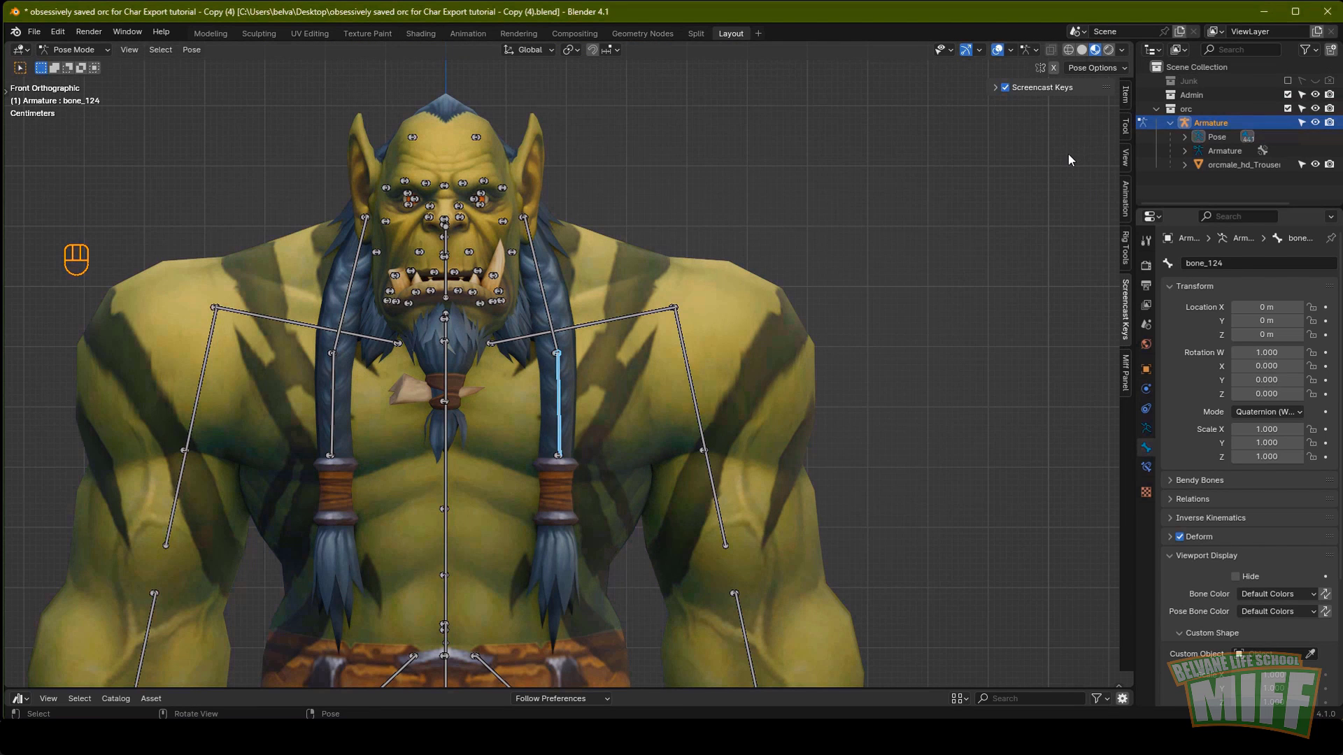
pyautogui.moveTo(1133, 134); pyautogui.dragTo(609, 406)
pyautogui.press('g')
pyautogui.press('r')
pyautogui.middleClick(727, 427)
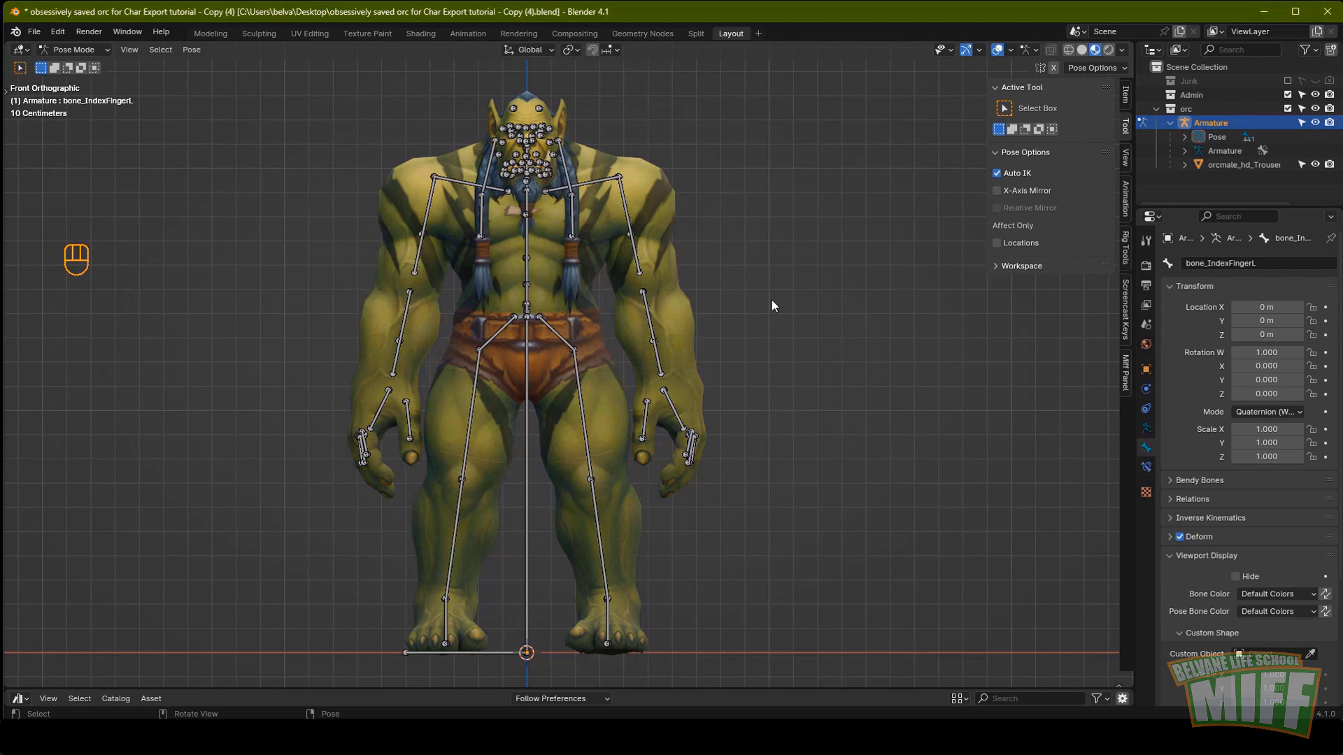
# Turn off Auto IK in the Pose Options with all bones selected, then deselect them.
pyautogui.press('a')
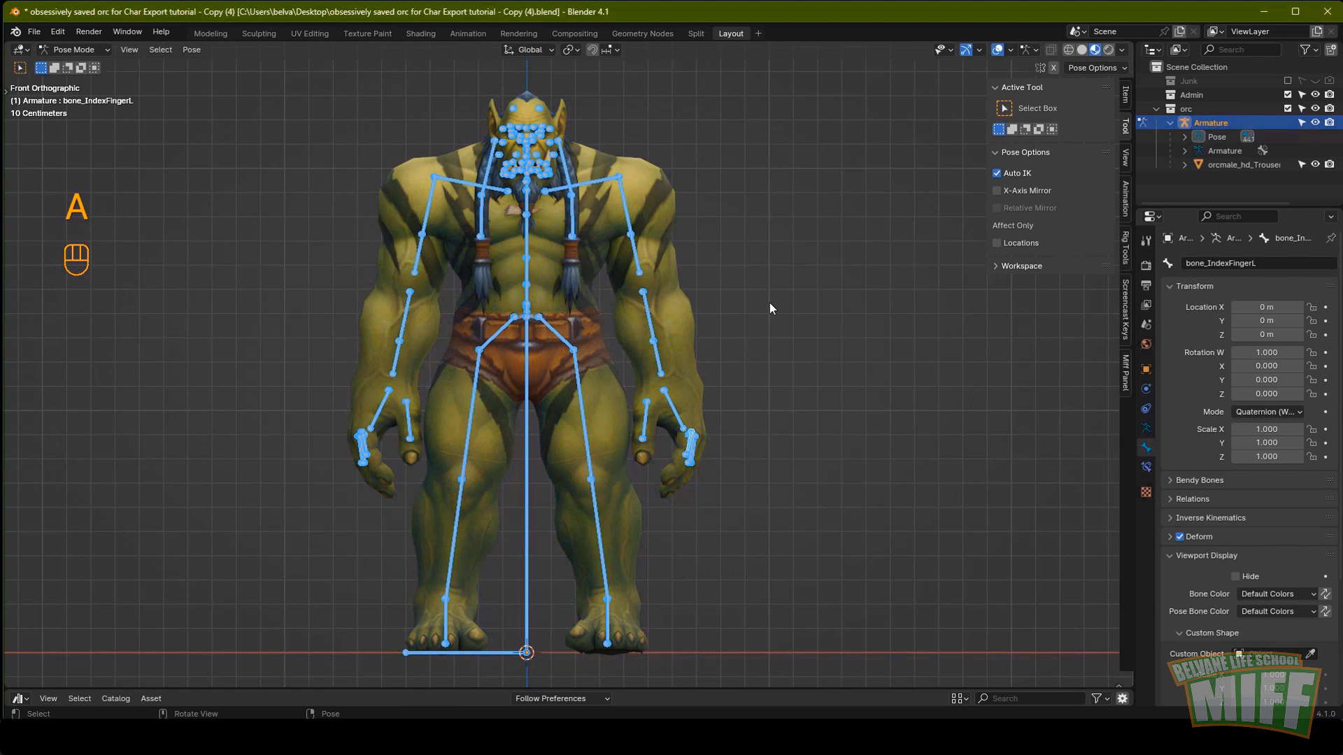
pyautogui.click(1001, 179)
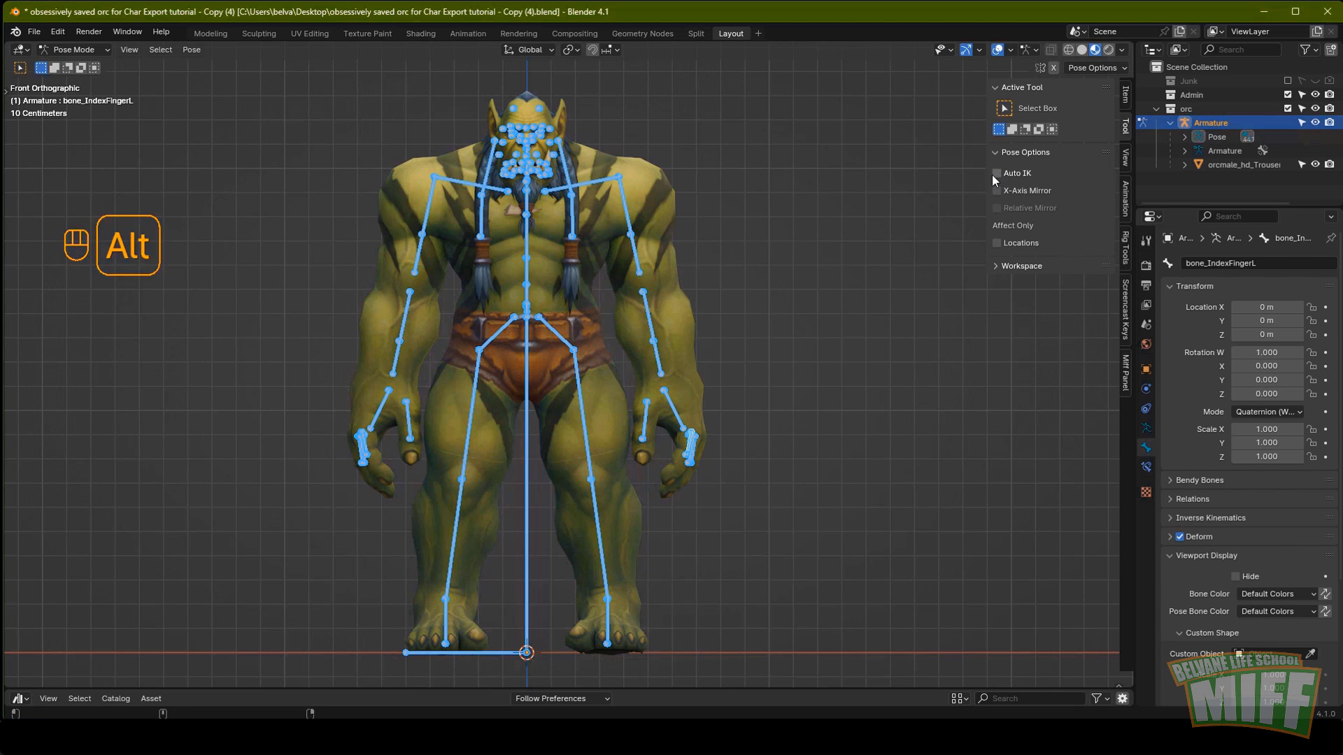
pyautogui.press('alt+a')
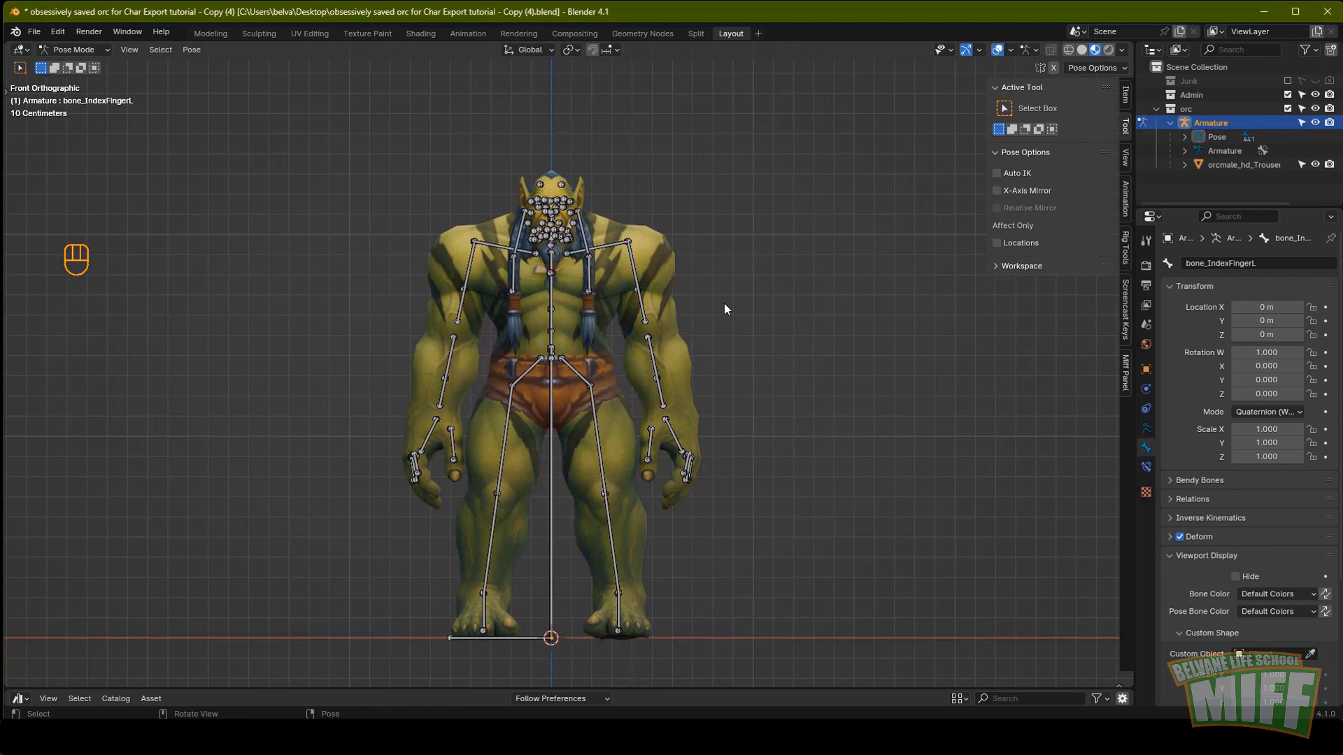
# Show the armature's Bone Collections list again in the Object Data properties.
pyautogui.press('g')
pyautogui.press('g')
pyautogui.click(881, 328)
pyautogui.press('g')
pyautogui.click(888, 322)
pyautogui.press('g')
pyautogui.click(851, 361)
pyautogui.press('g')
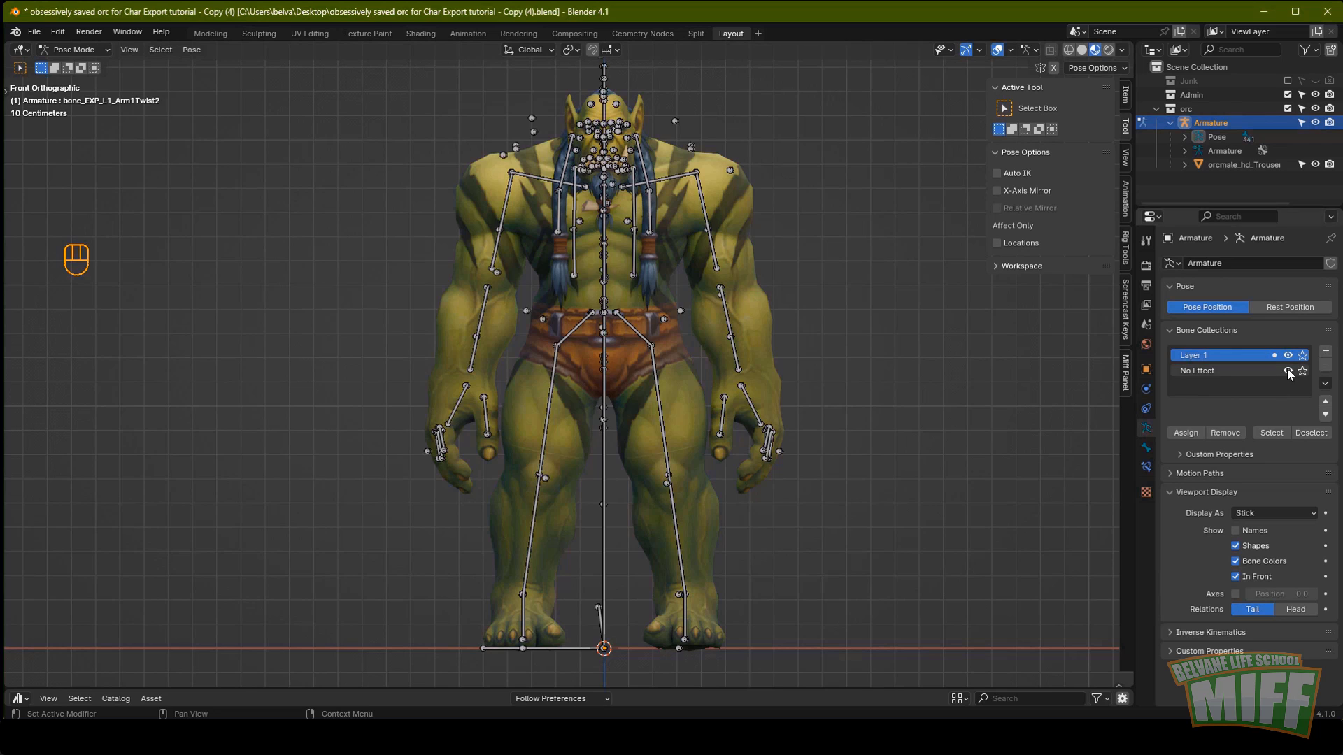
pyautogui.press('alt+a')
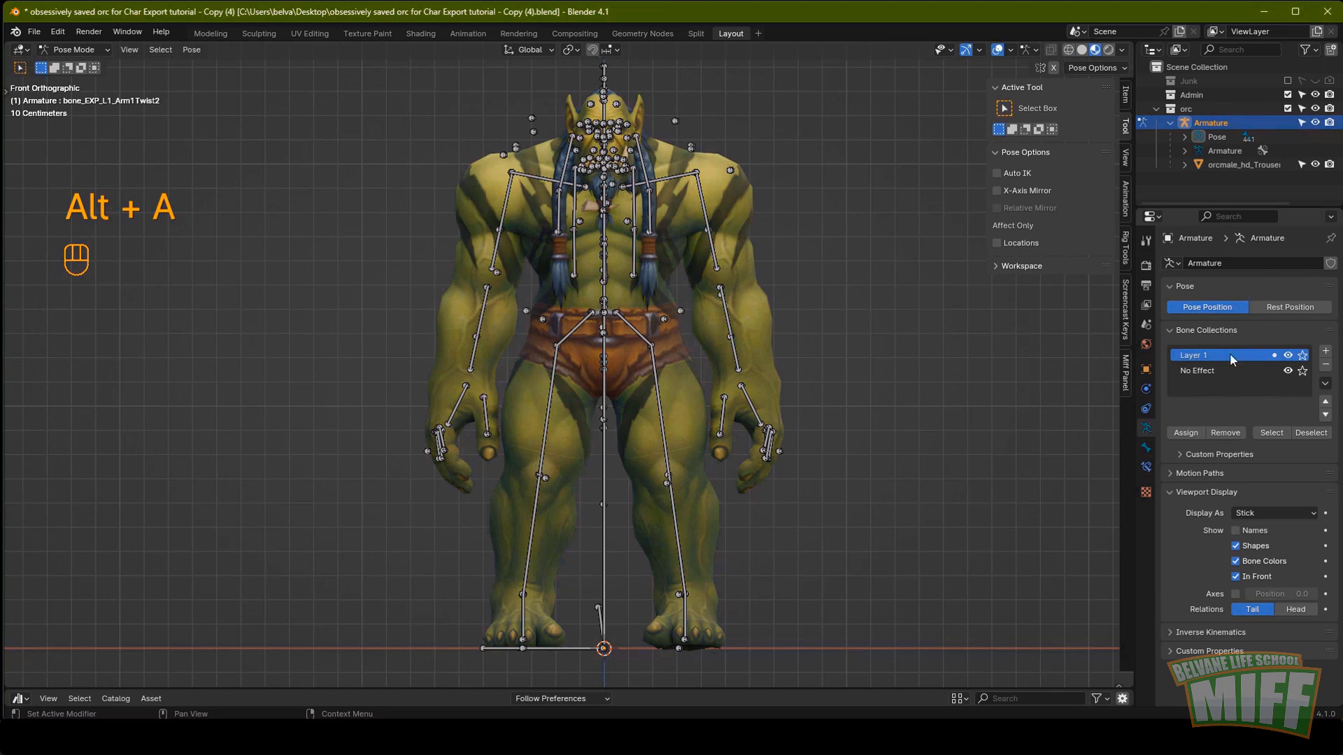
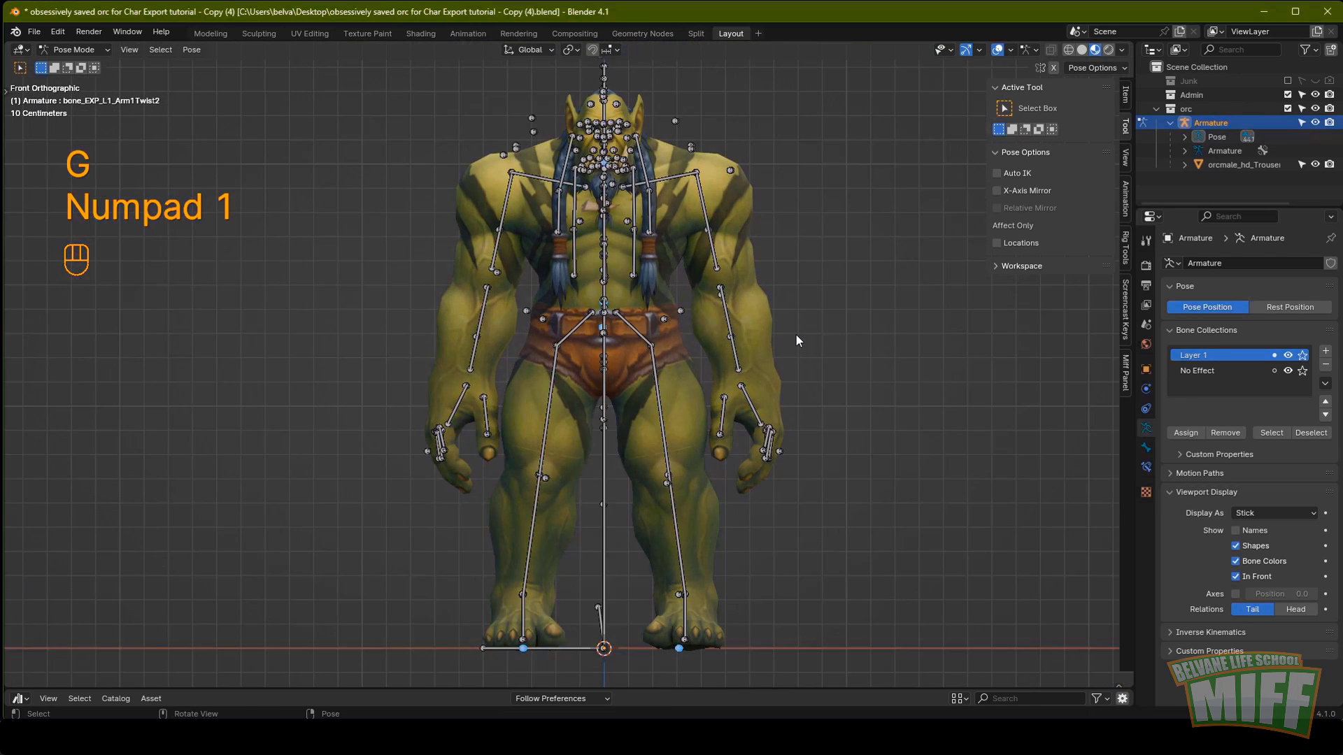
# Move the selected foot bones into a newly created bone collection via Move to Collection.
pyautogui.press('g')
pyautogui.press('m')
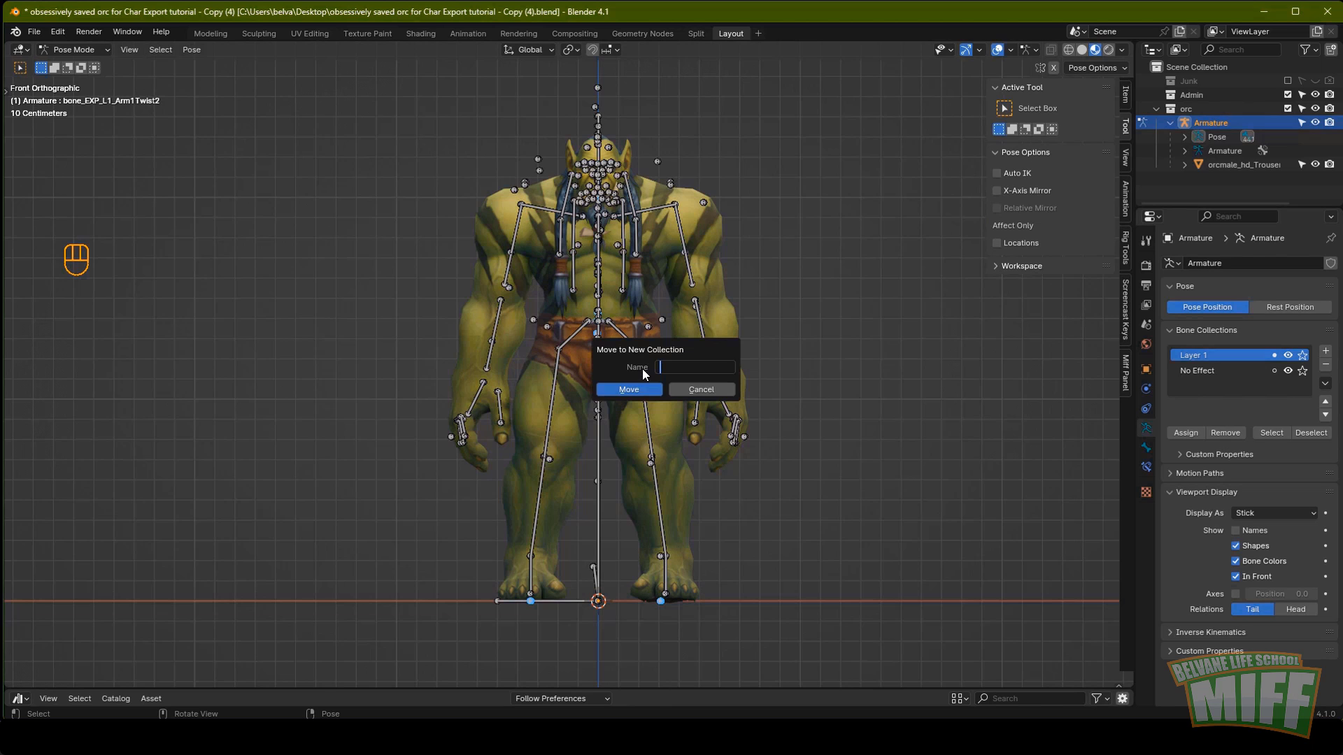
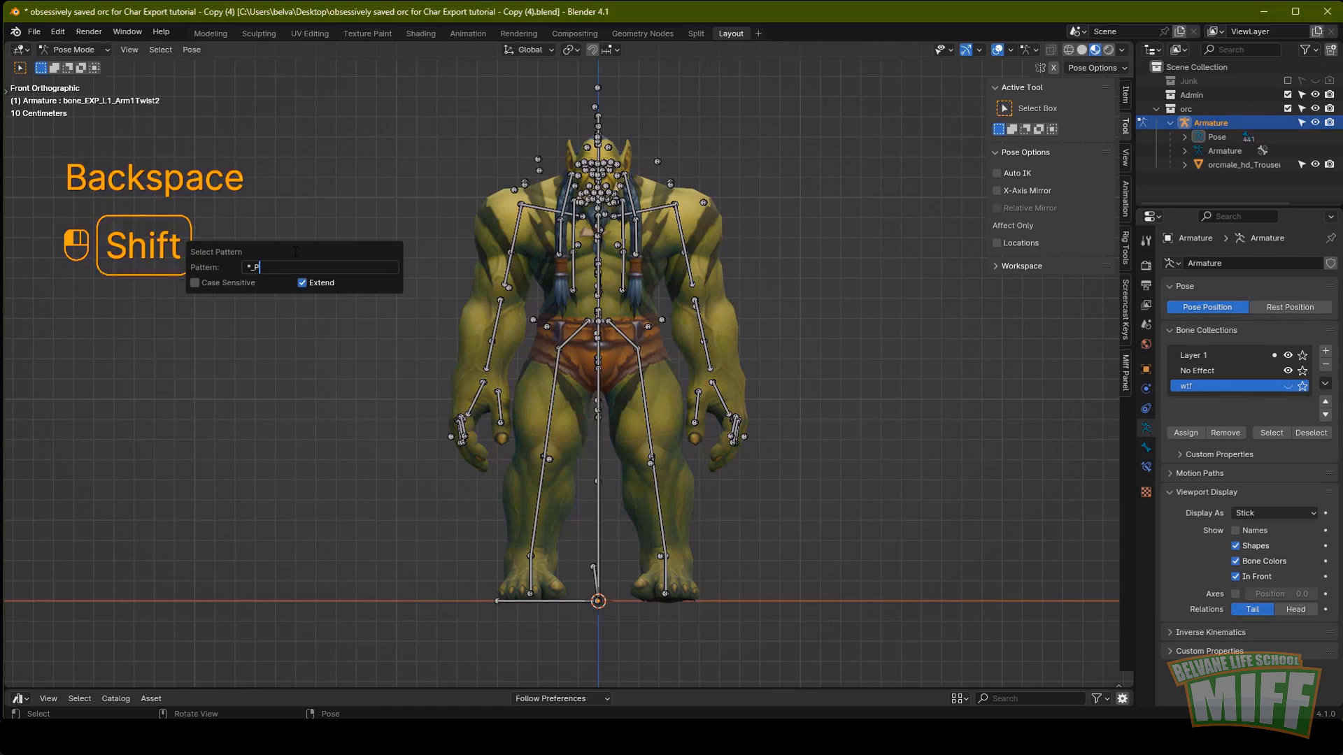
pyautogui.click(298, 258)
pyautogui.middleClick(654, 335)
pyautogui.press('KP_1')
pyautogui.press('m')
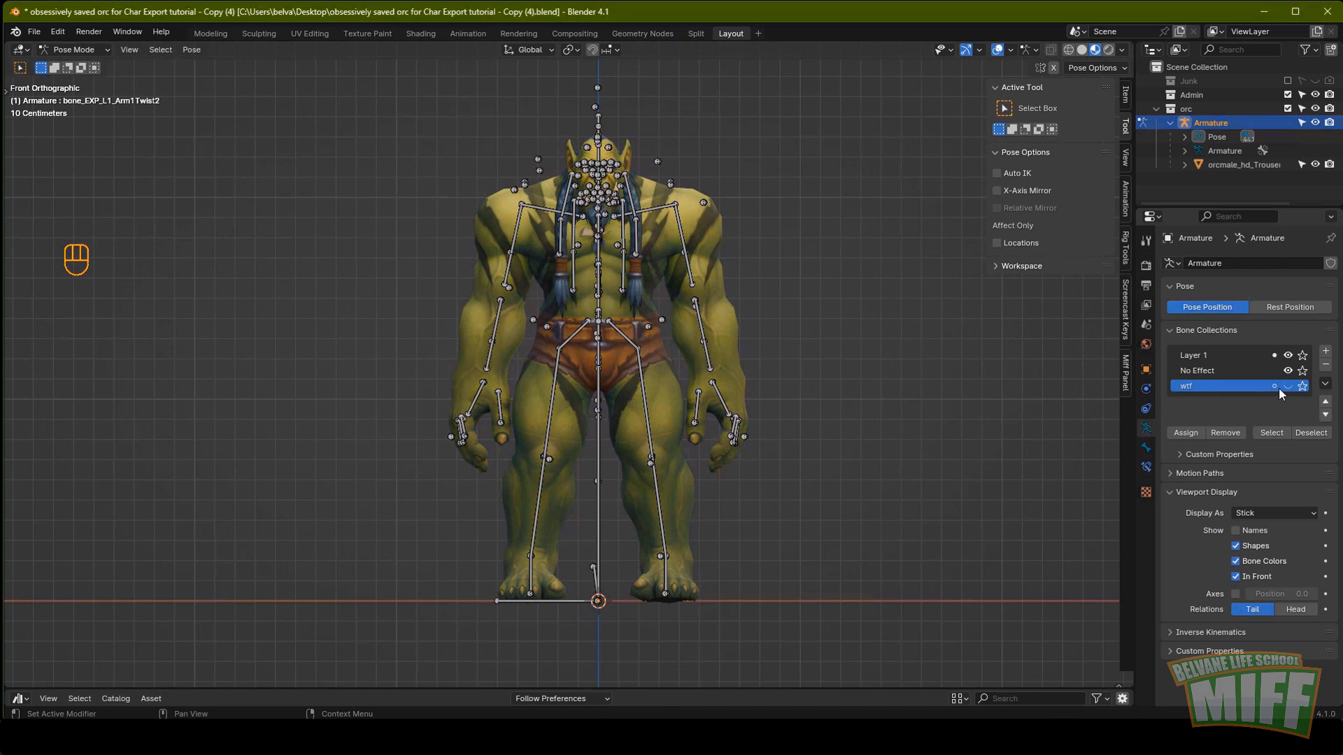
# Hide the No Effect bone collection again in the Bone Collections list.
pyautogui.press('alt+a')
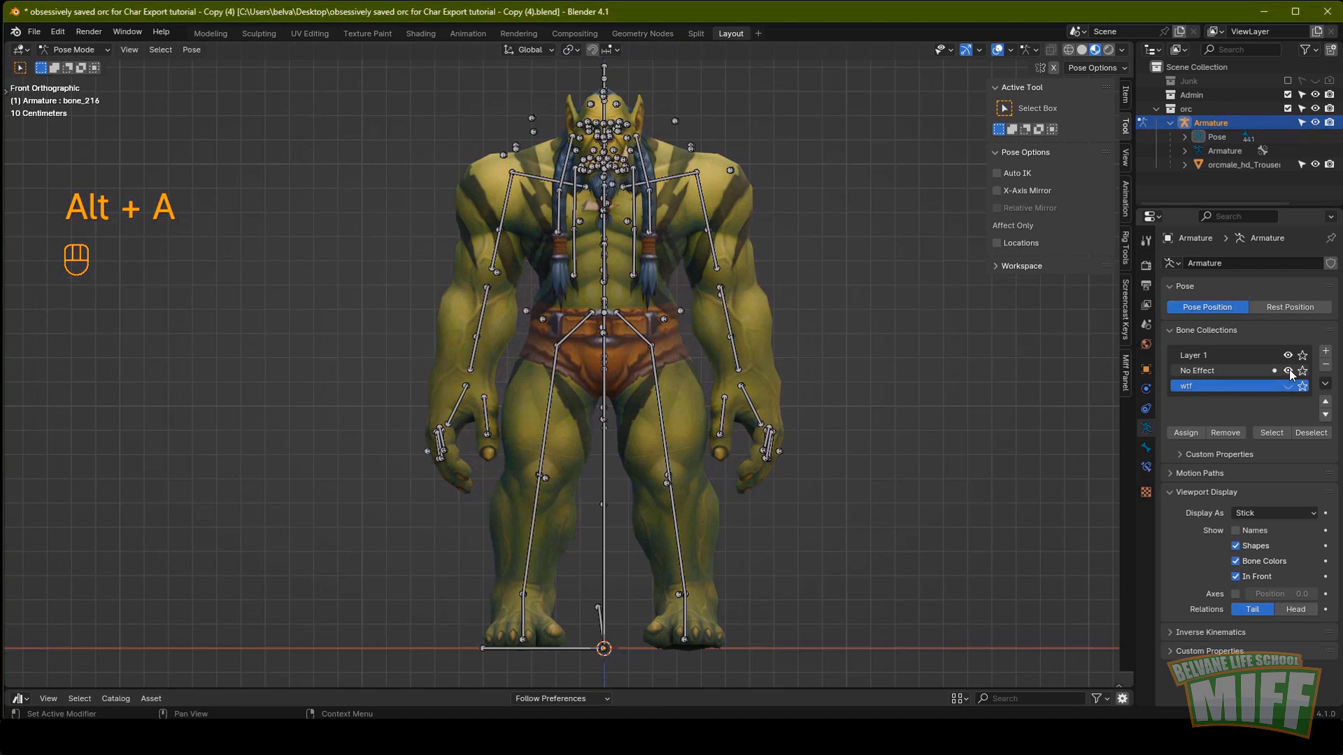
pyautogui.click(1294, 375)
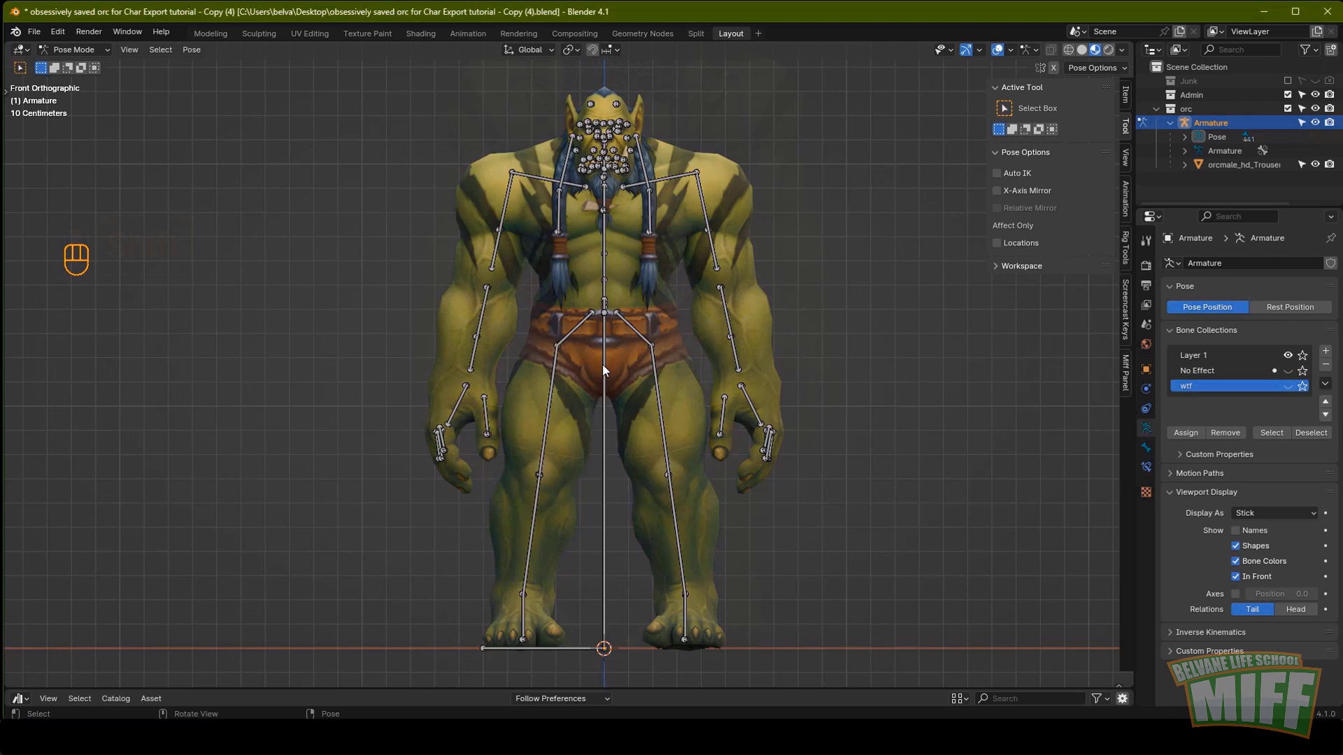
pyautogui.middleClick(558, 456)
pyautogui.press('r')
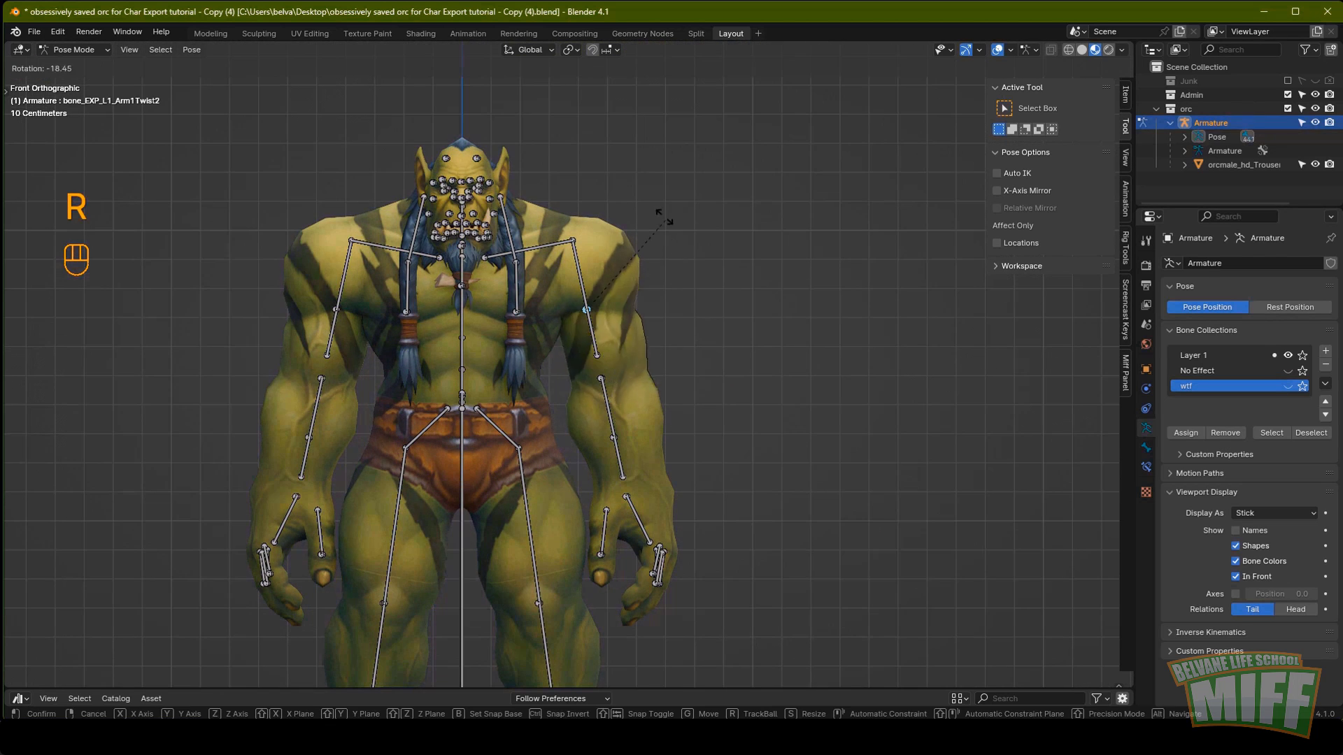
pyautogui.press('r')
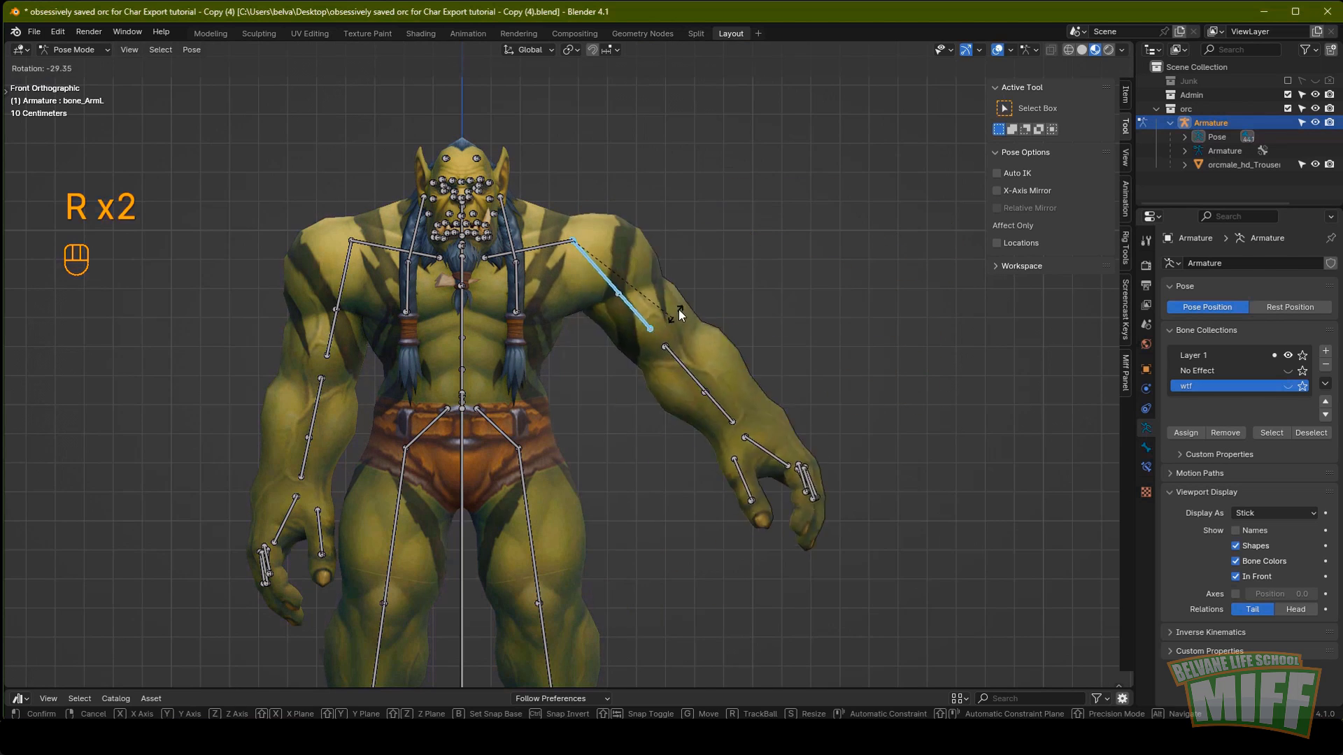
pyautogui.press('shift+alt+a')
pyautogui.middleClick(591, 322)
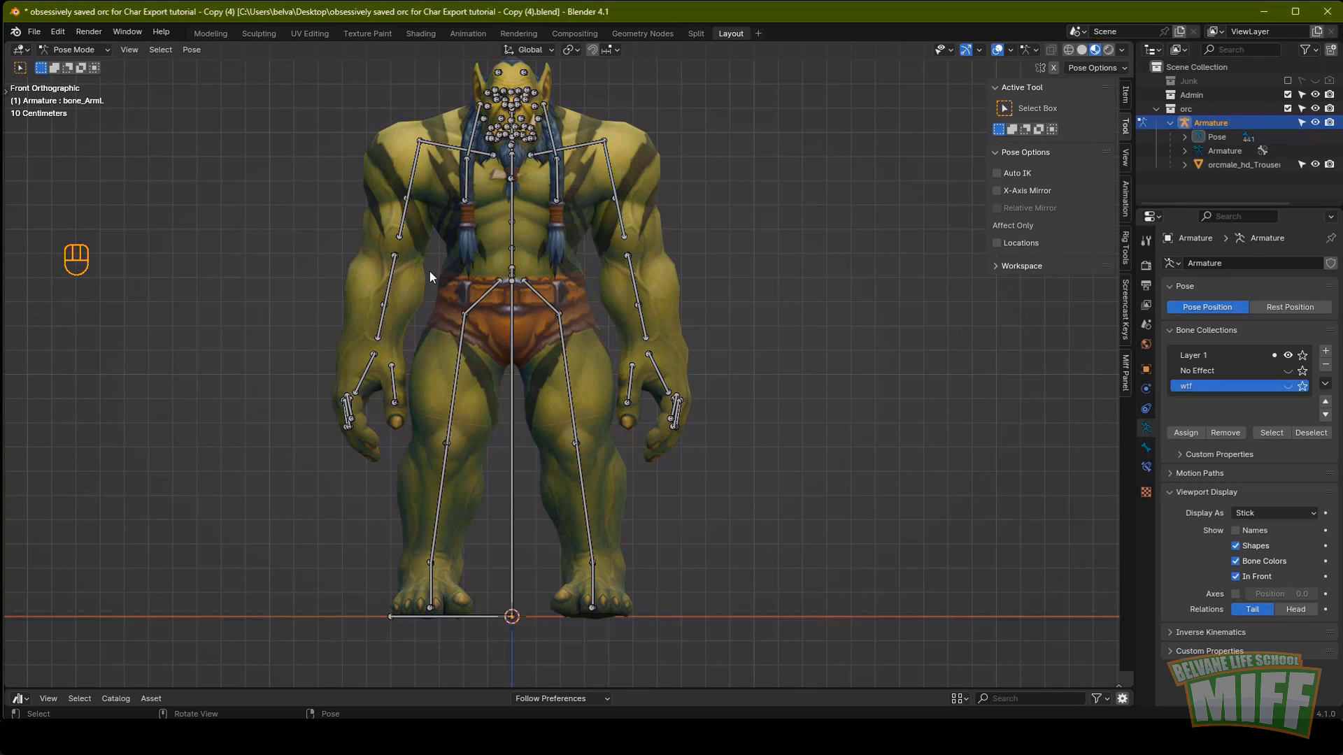
pyautogui.press('KP_1')
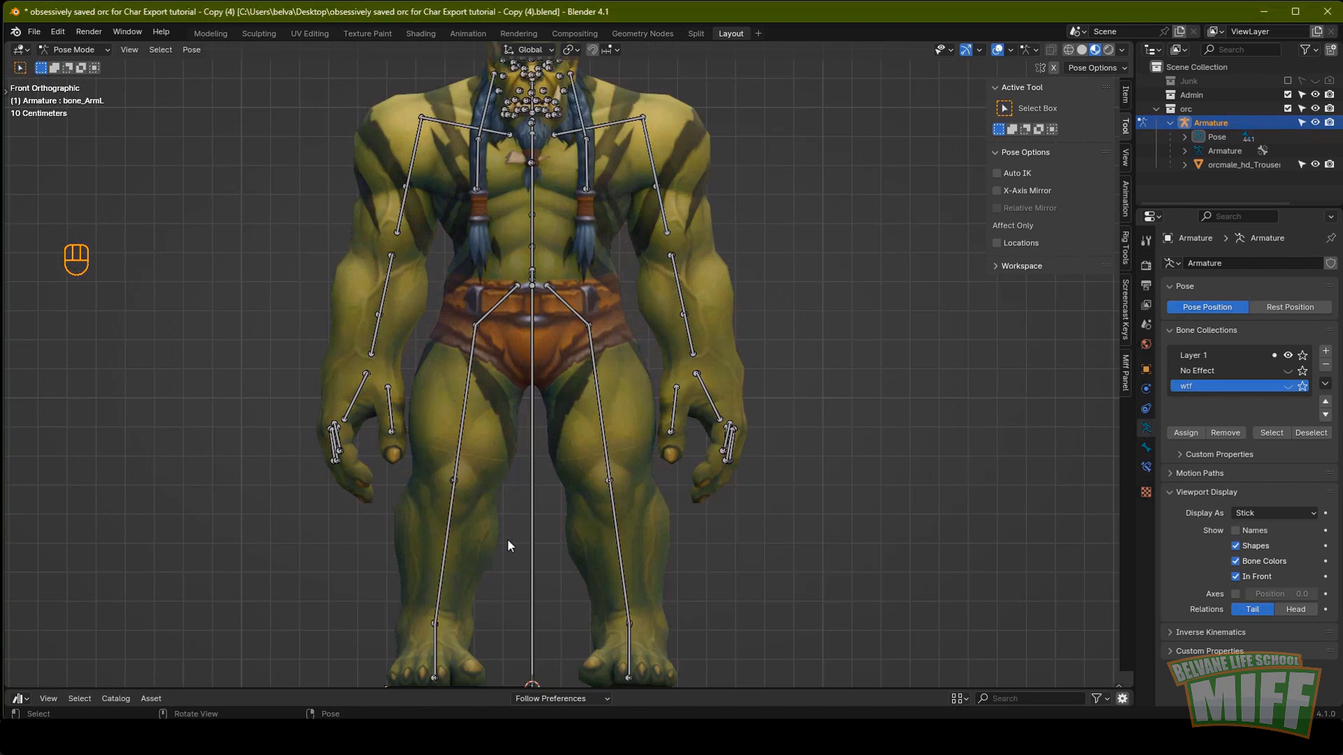
pyautogui.middleClick(484, 543)
# Select the toe bone on the orc's foot and return to a view of the whole rig.
pyautogui.moveTo(486, 197); pyautogui.dragTo(461, 209)
pyautogui.moveTo(494, 190); pyautogui.dragTo(473, 377)
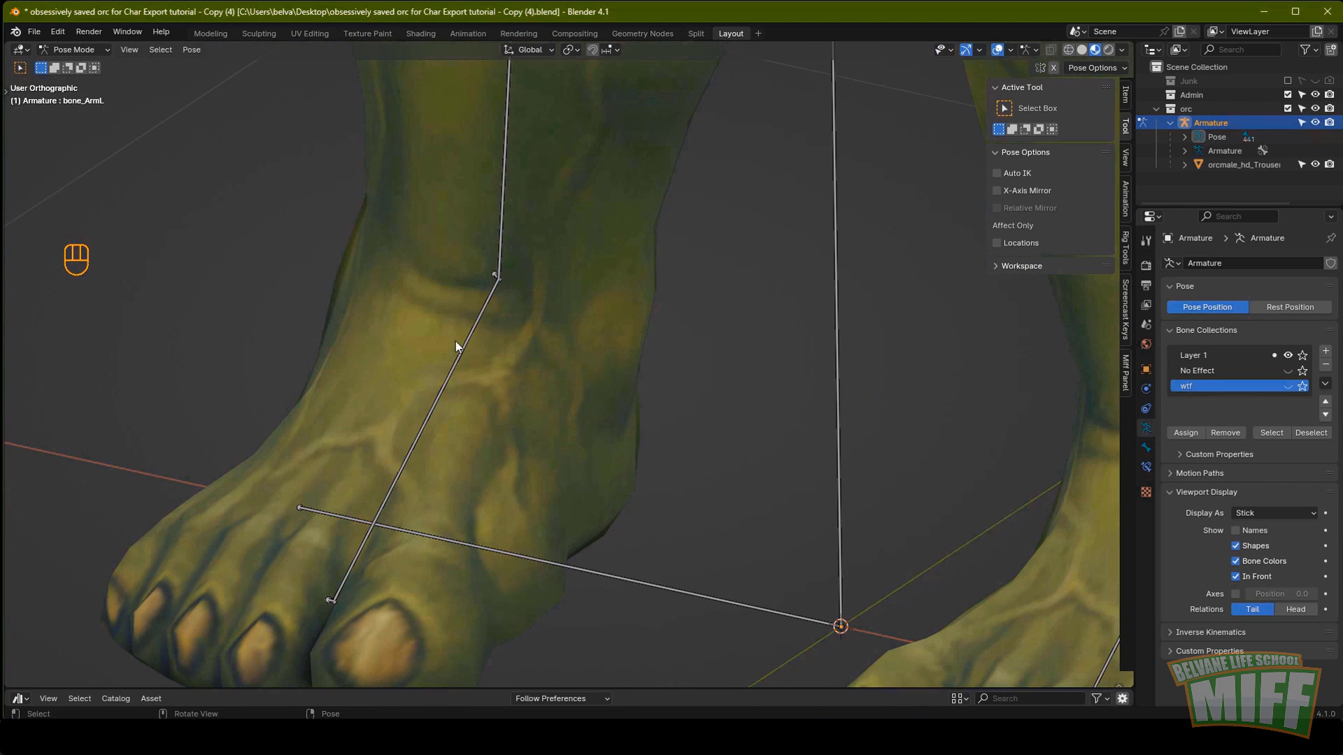
pyautogui.click(508, 183)
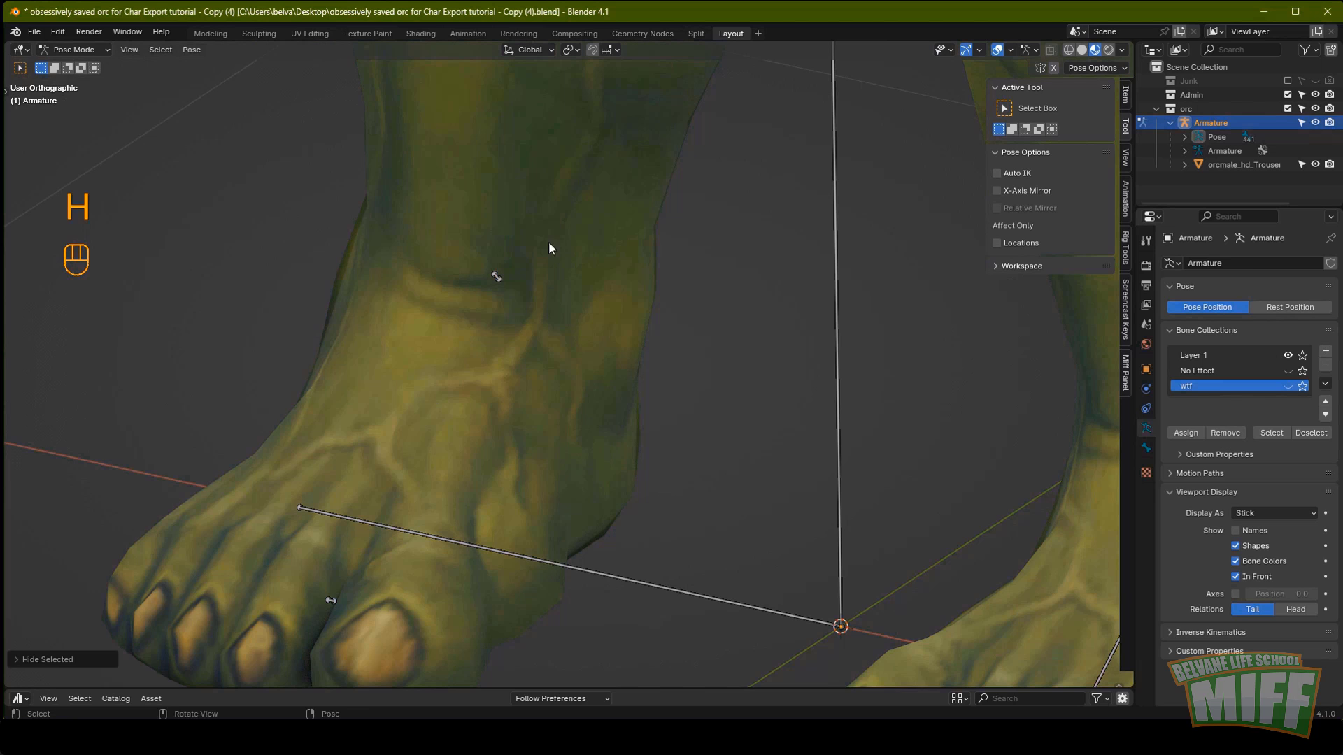
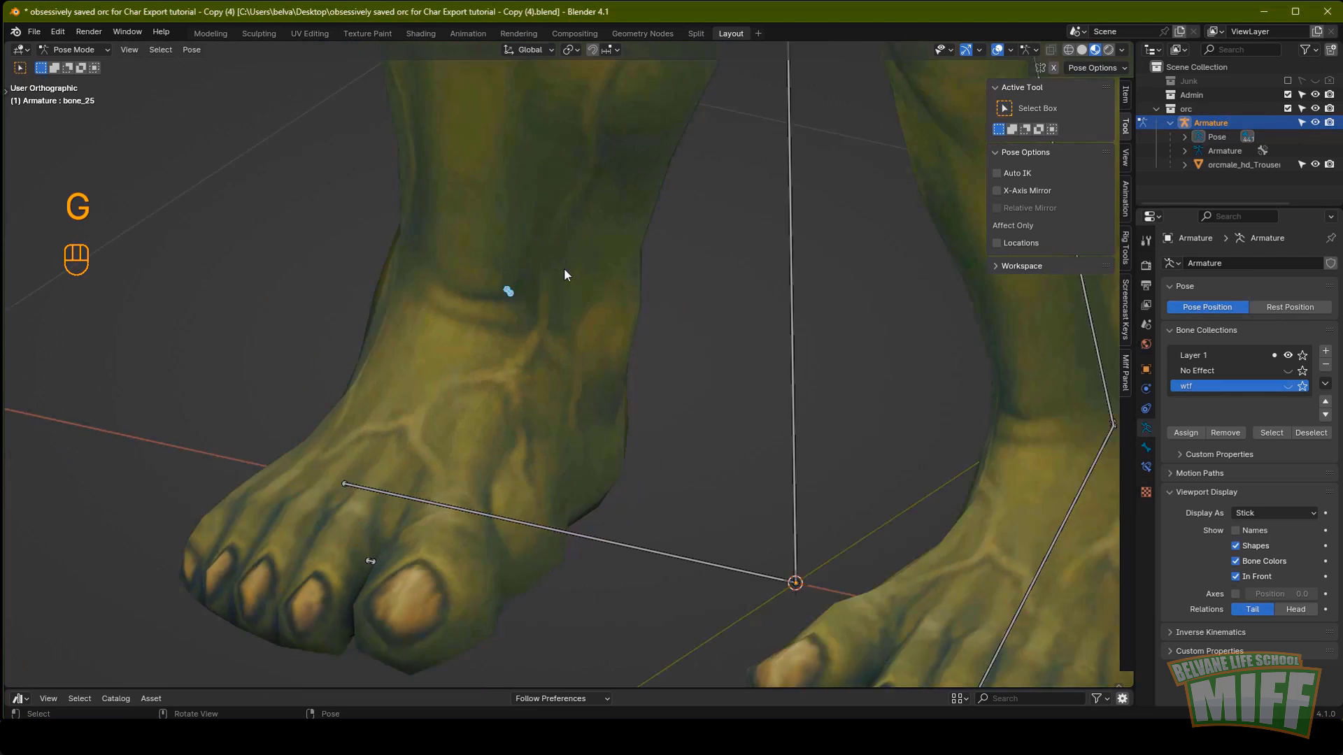
pyautogui.press('r')
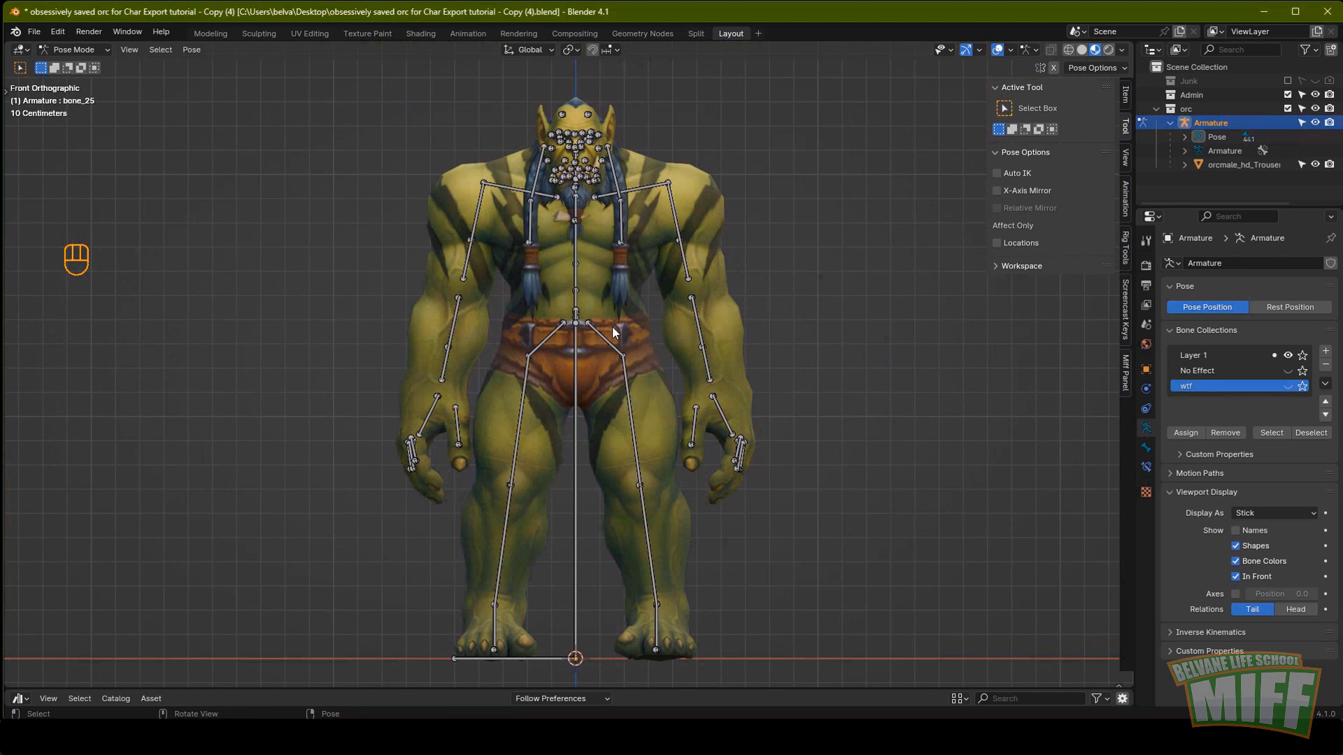
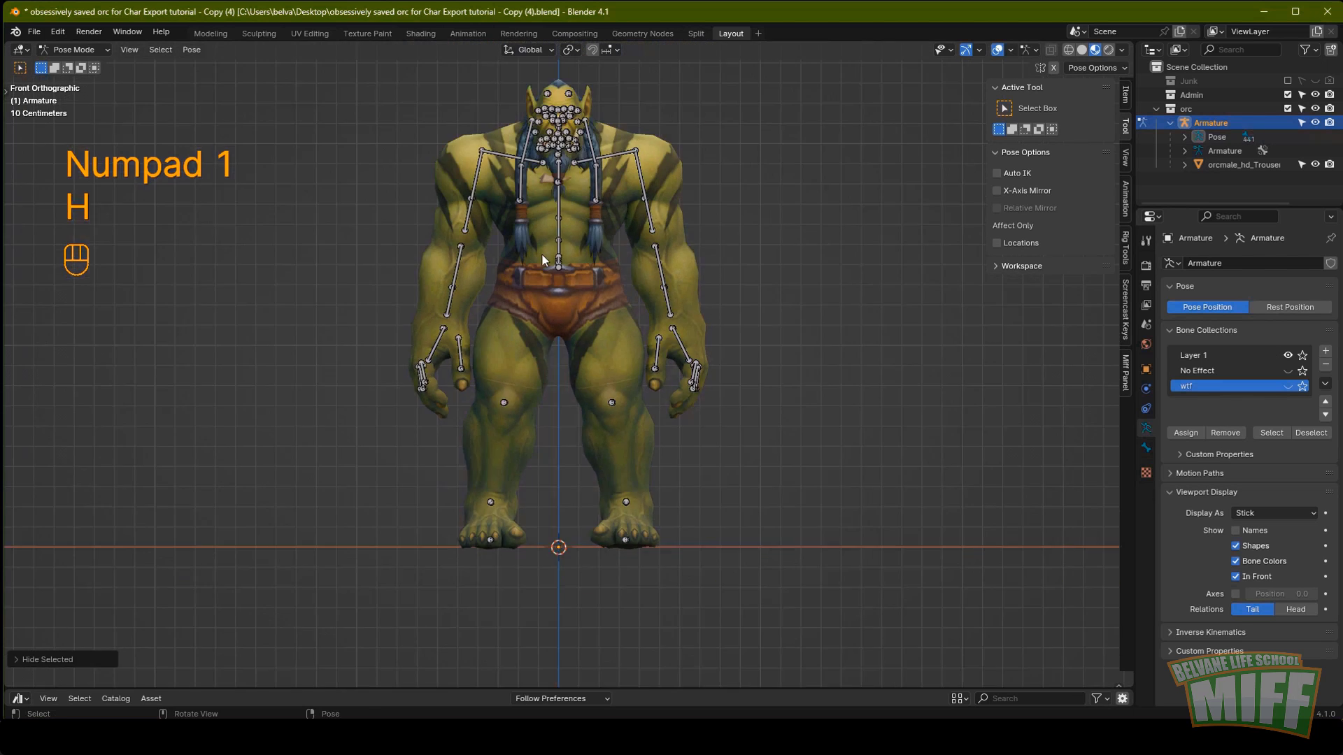
# Box-select and hide the leg and face bones of the rig.
pyautogui.moveTo(552, 372); pyautogui.dragTo(550, 406)
pyautogui.press('KP_3')
pyautogui.click(498, 417)
pyautogui.moveTo(661, 314); pyautogui.dragTo(631, 301)
pyautogui.press('h')
pyautogui.moveTo(470, 457); pyautogui.dragTo(536, 530)
pyautogui.press('h')
pyautogui.moveTo(551, 297); pyautogui.dragTo(563, 427)
pyautogui.press('h')
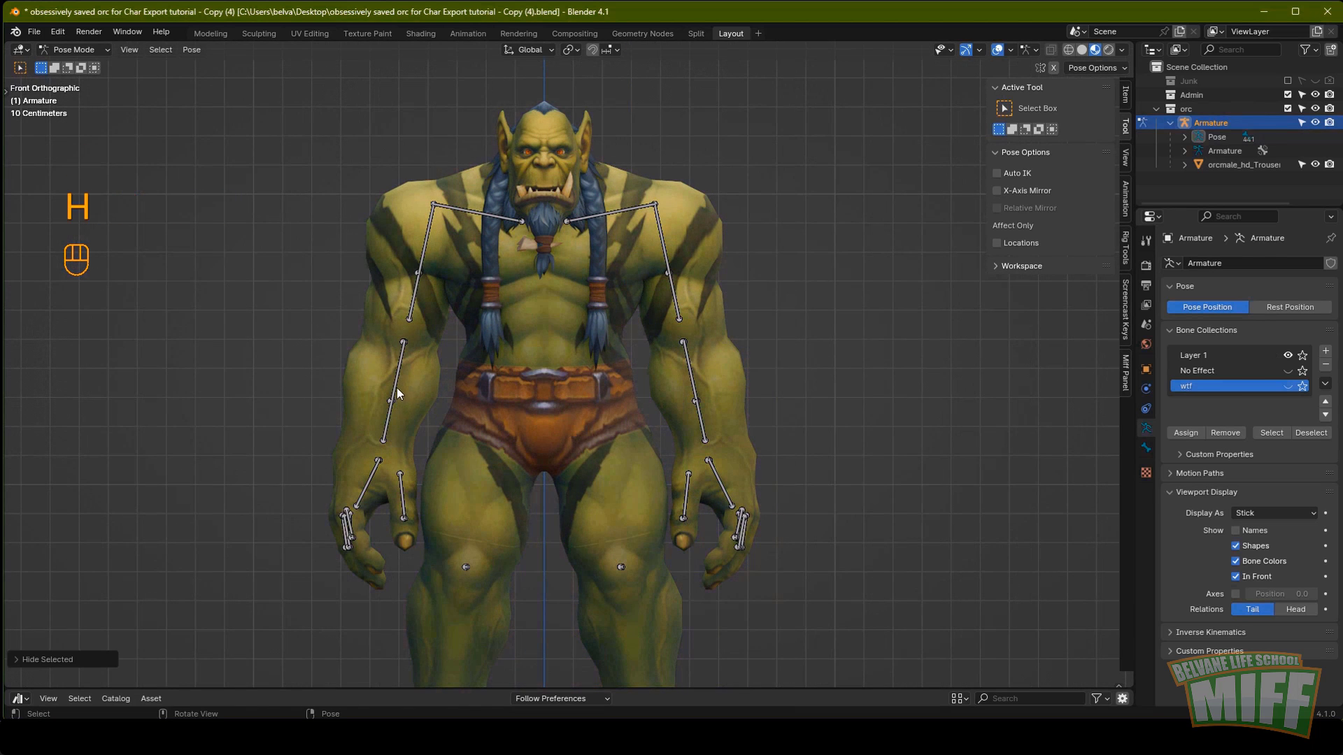
# Select and hide the upper arm and shoulder bones one after another.
pyautogui.click(400, 391)
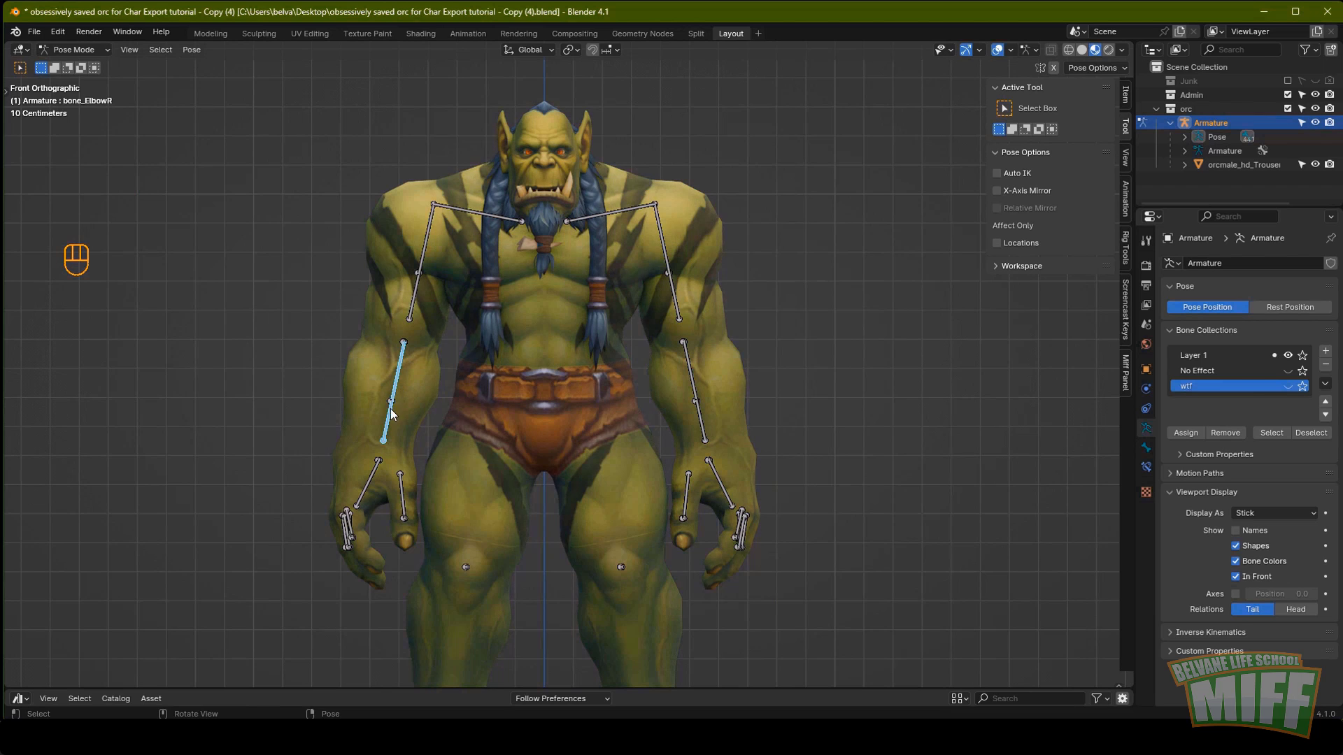
pyautogui.click(395, 404)
pyautogui.click(405, 342)
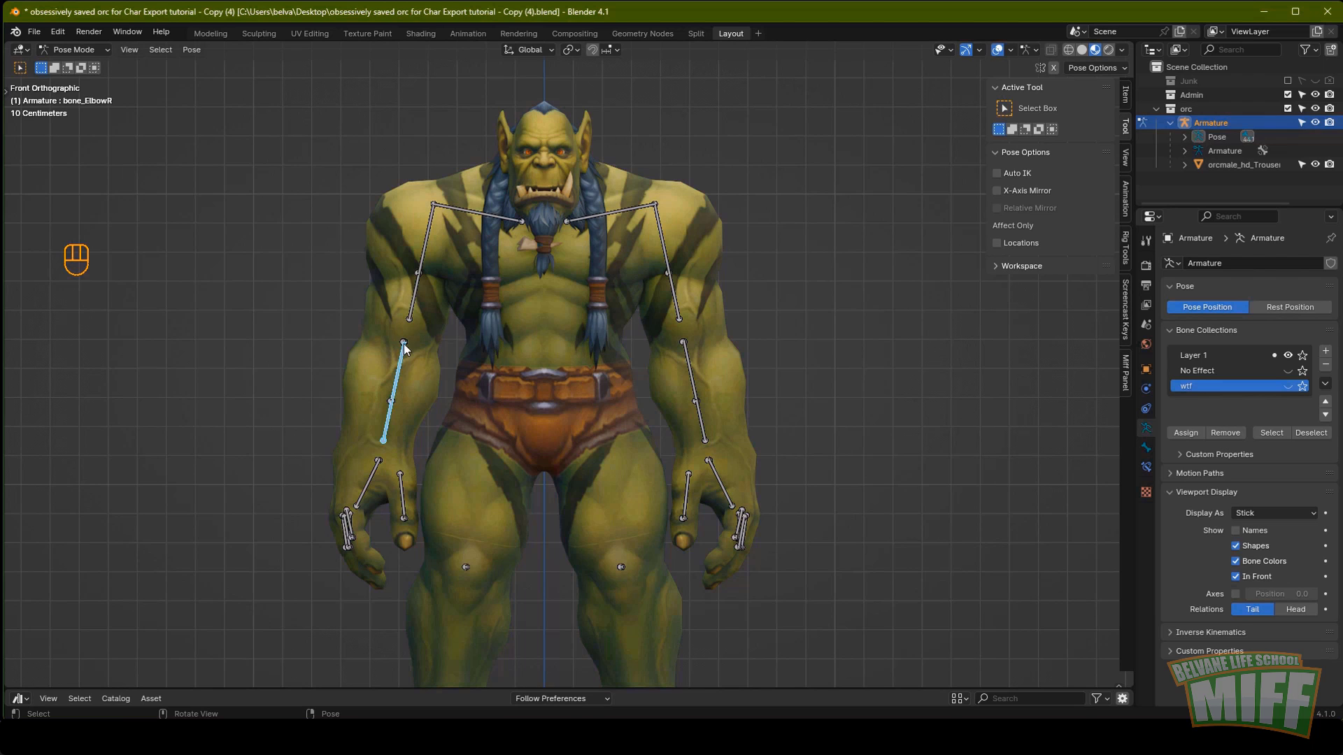
pyautogui.press('h')
pyautogui.click(416, 289)
pyautogui.press('h')
pyautogui.press('h')
pyautogui.press('h')
pyautogui.press('h')
pyautogui.moveTo(703, 422); pyautogui.dragTo(711, 439)
pyautogui.press('h')
# Hide the left hand's finger bones and frame the remaining body bones in view.
pyautogui.click(721, 482)
pyautogui.press('h')
pyautogui.click(696, 495)
pyautogui.press('h')
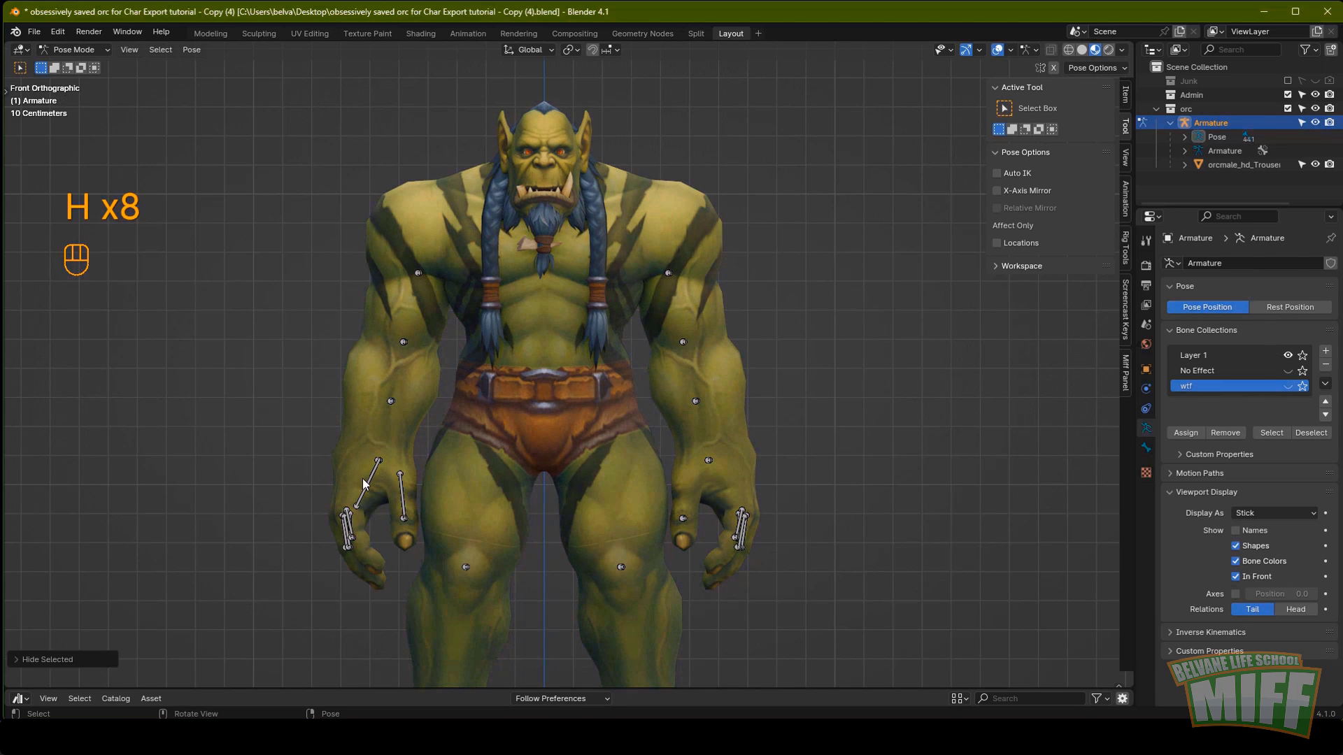
pyautogui.press('h')
pyautogui.press('h')
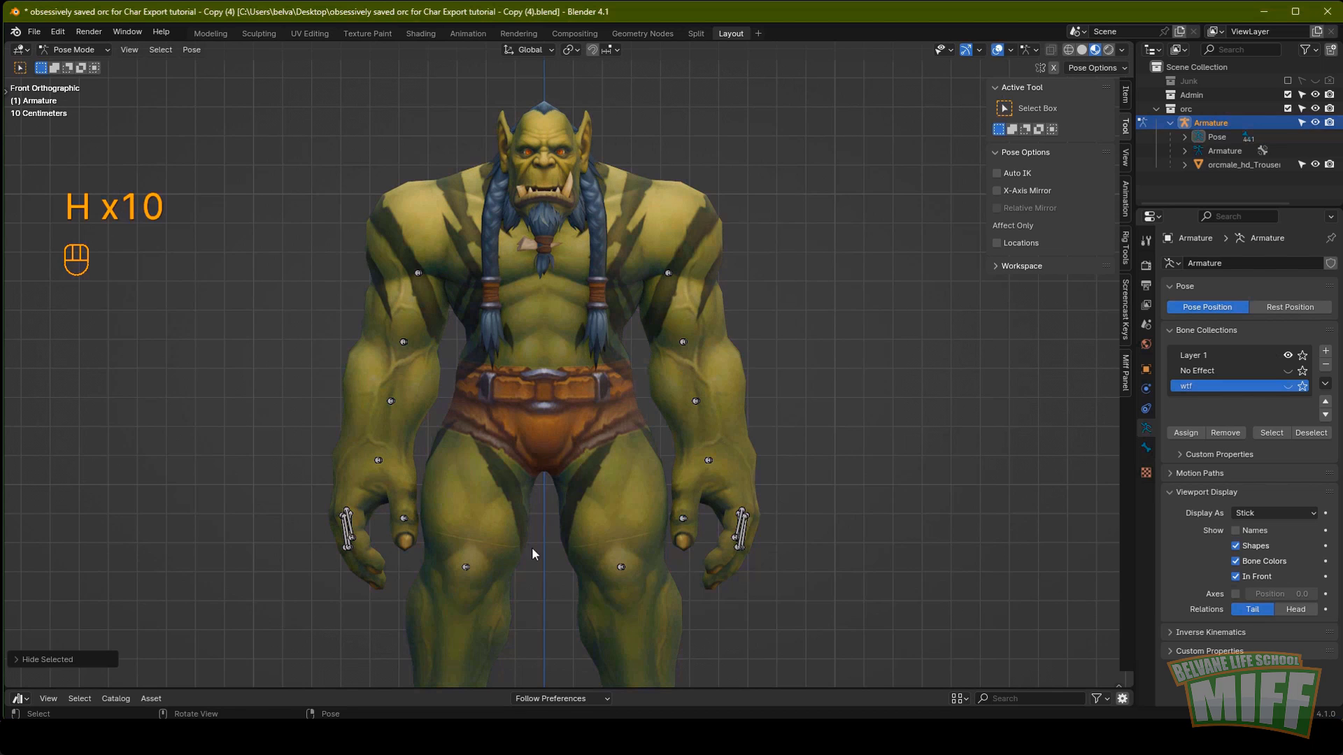
pyautogui.moveTo(458, 469); pyautogui.dragTo(674, 281)
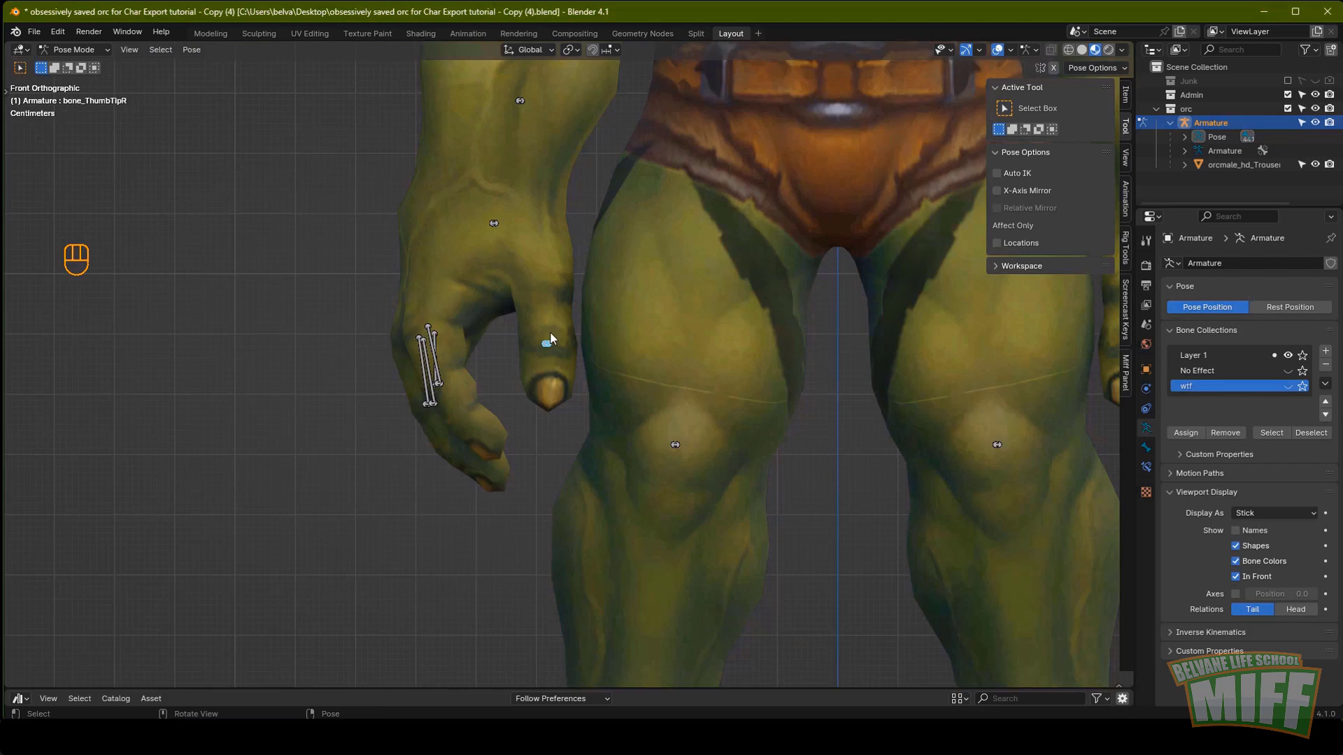
pyautogui.press('alt+a')
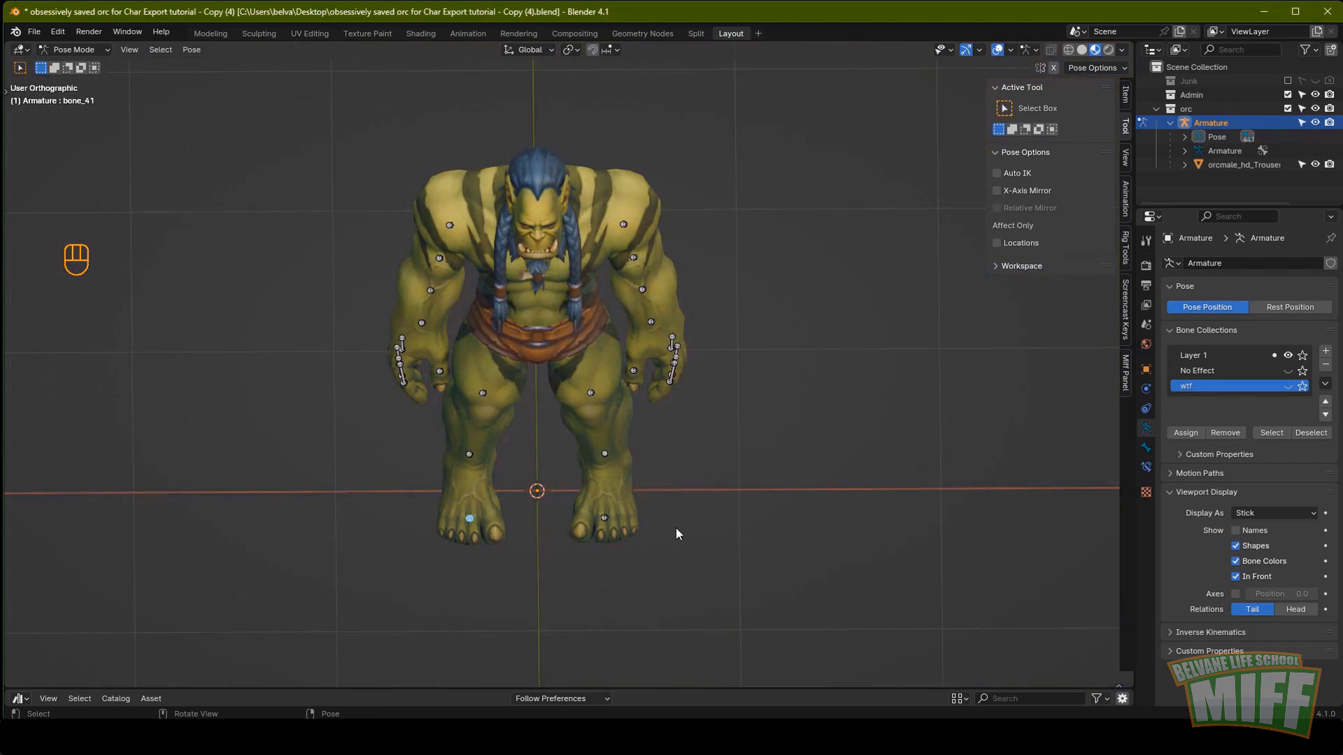
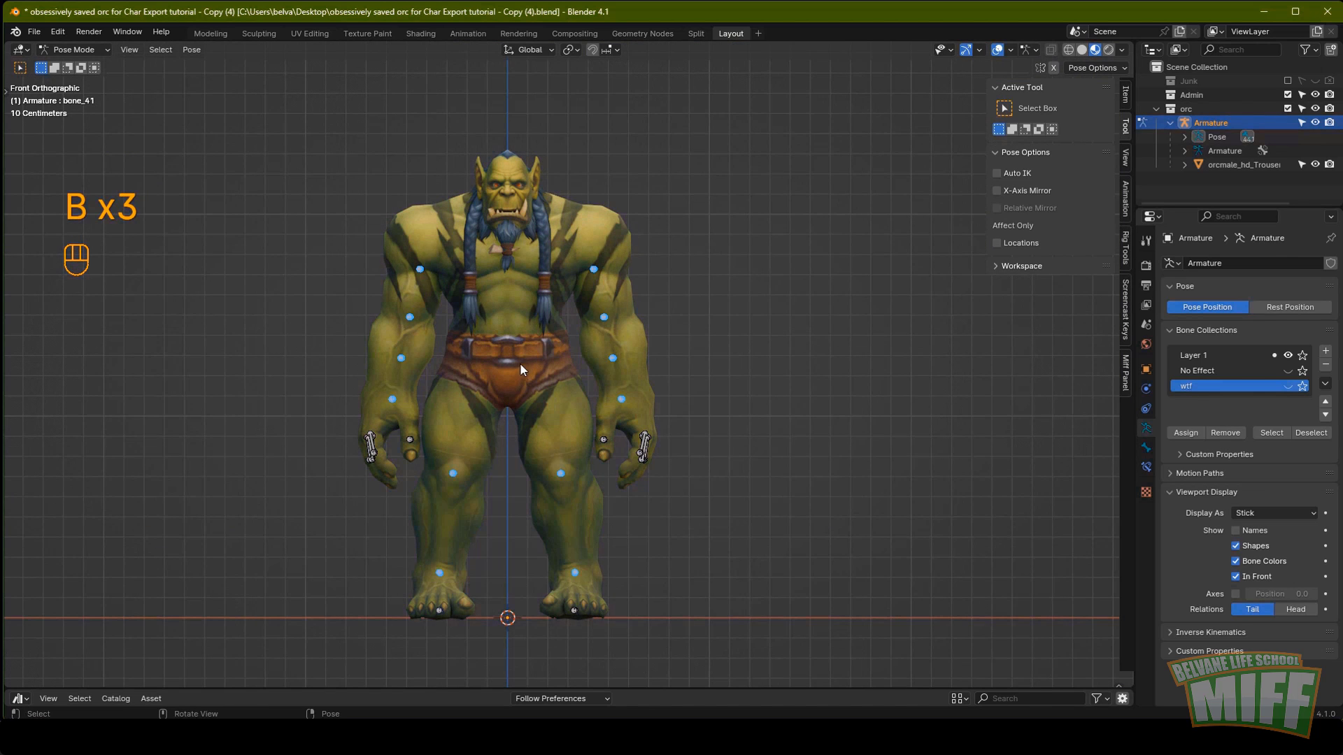
# Put the selected bones into a new Twisty bone collection and inspect the hand bones.
pyautogui.press('m')
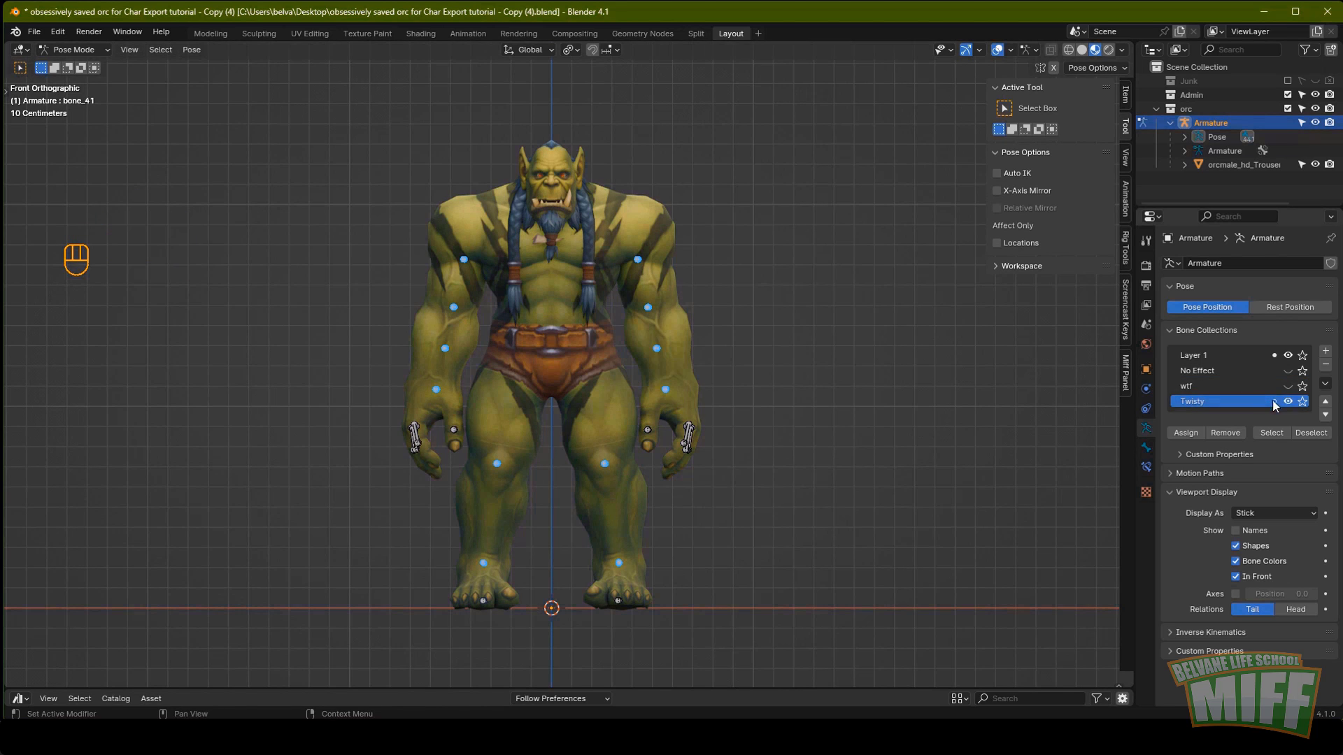
pyautogui.click(757, 454)
pyautogui.press('shift+KP_1')
pyautogui.middleClick(439, 535)
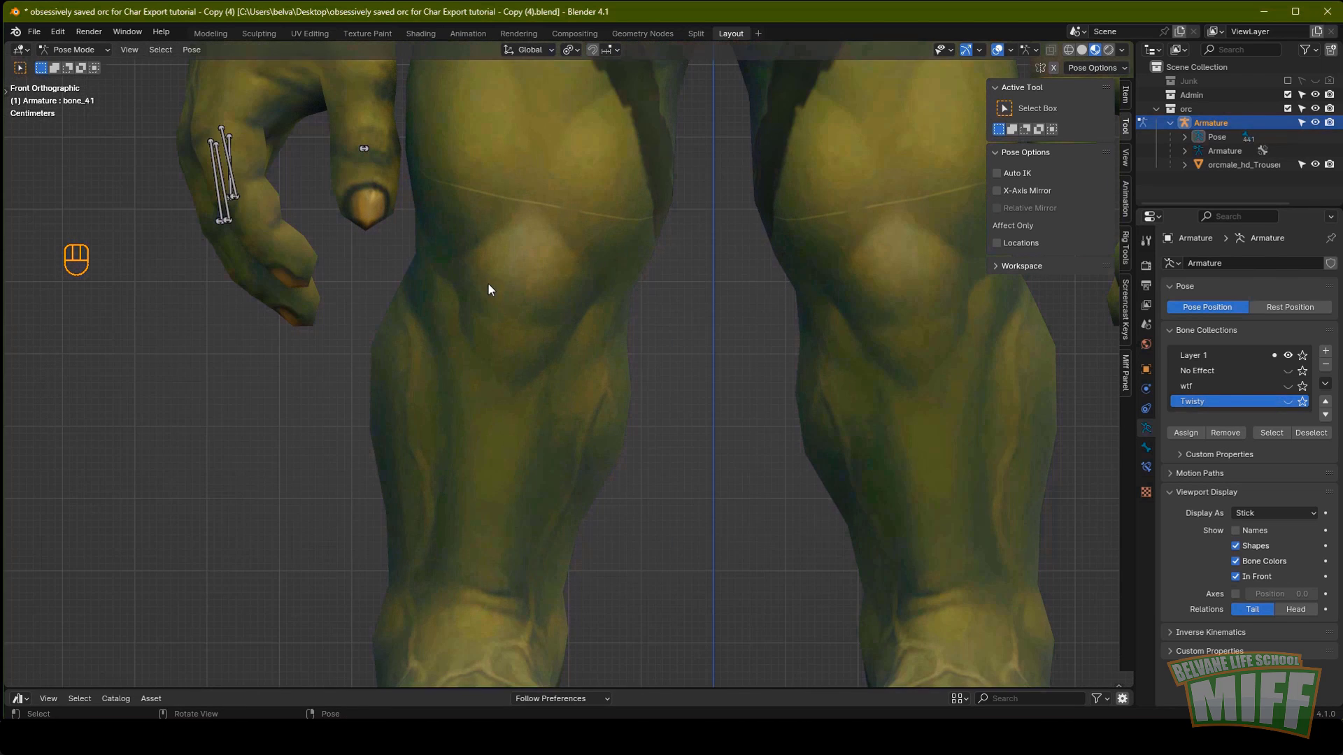
pyautogui.moveTo(346, 319); pyautogui.dragTo(547, 420)
pyautogui.moveTo(533, 363); pyautogui.dragTo(559, 306)
pyautogui.click(406, 282)
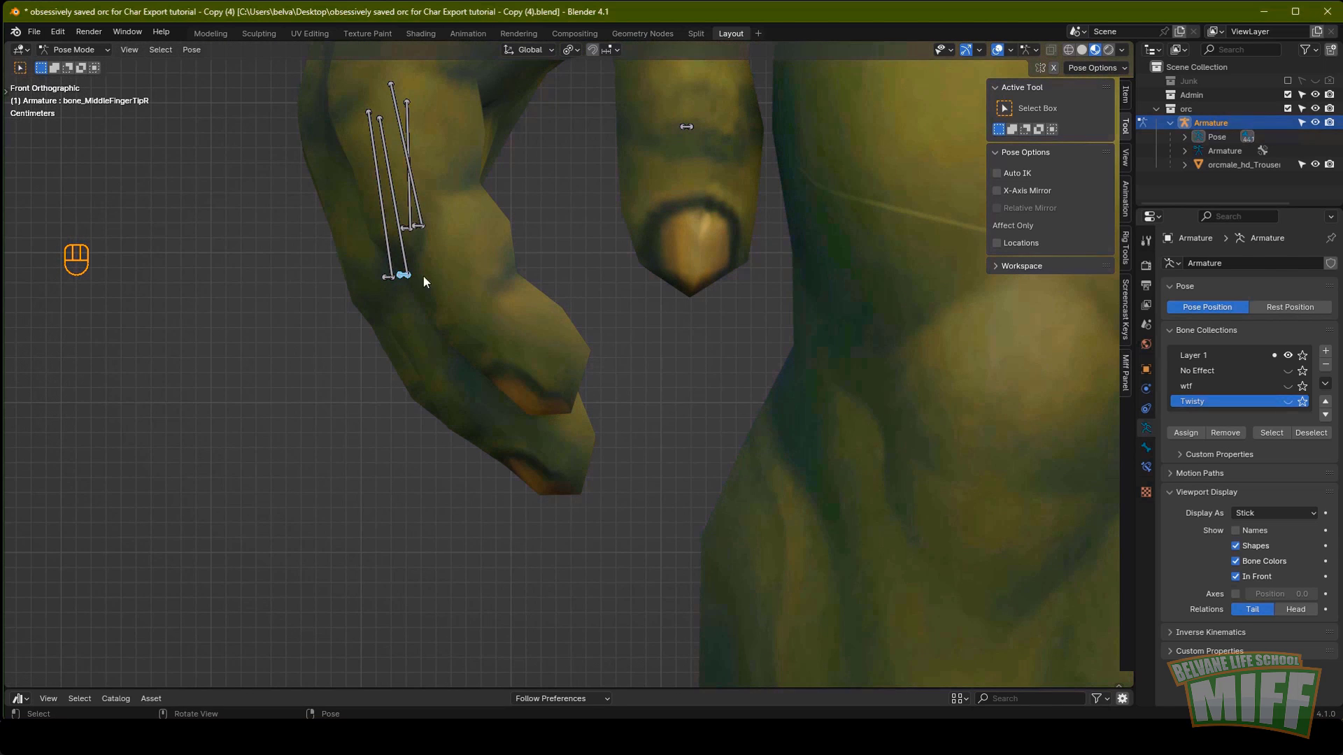
# Switch the armature into Edit Mode and reveal all hidden bones.
pyautogui.press('r')
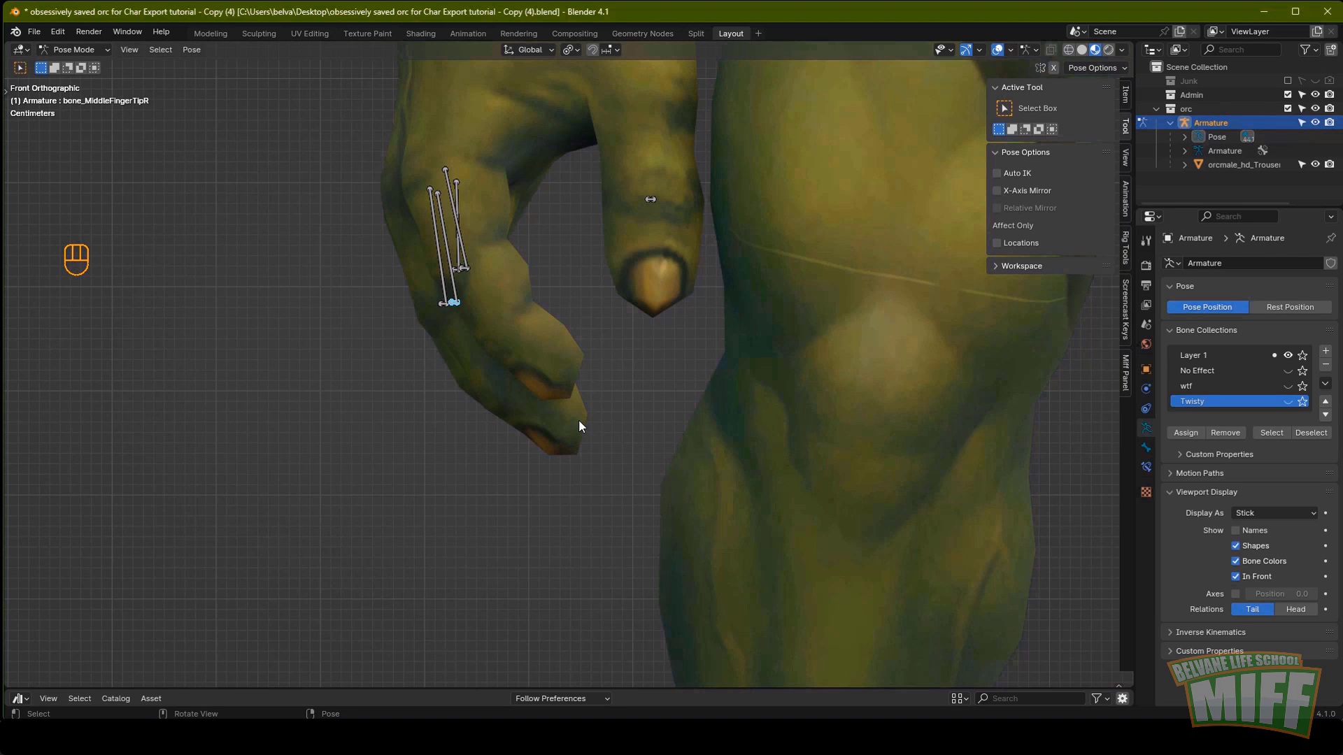
pyautogui.press('Tab')
pyautogui.press('alt+h')
pyautogui.press('alt+a')
pyautogui.press('alt+h')
pyautogui.click(385, 451)
pyautogui.moveTo(77, 54); pyautogui.dragTo(85, 88)
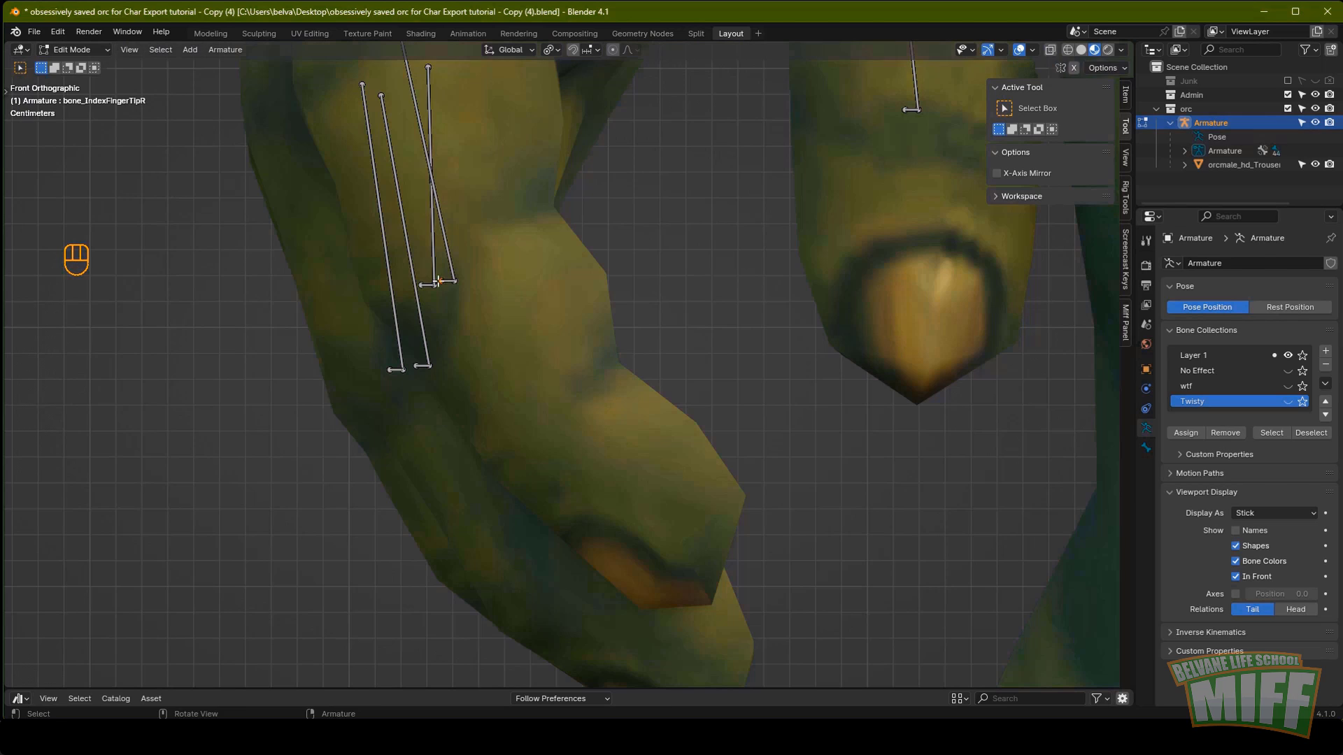
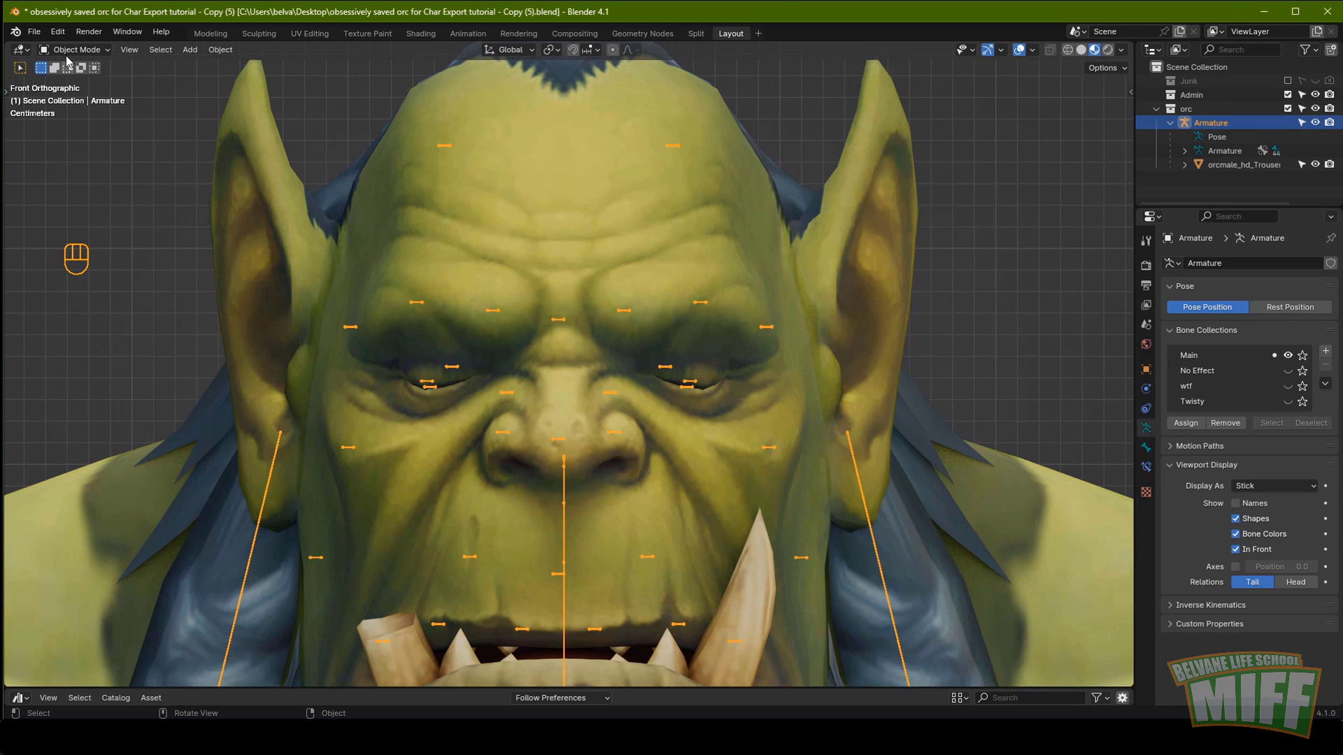
# In Pose Mode, raise the eyelid bones with G so the orc's eyes open.
pyautogui.click(76, 95)
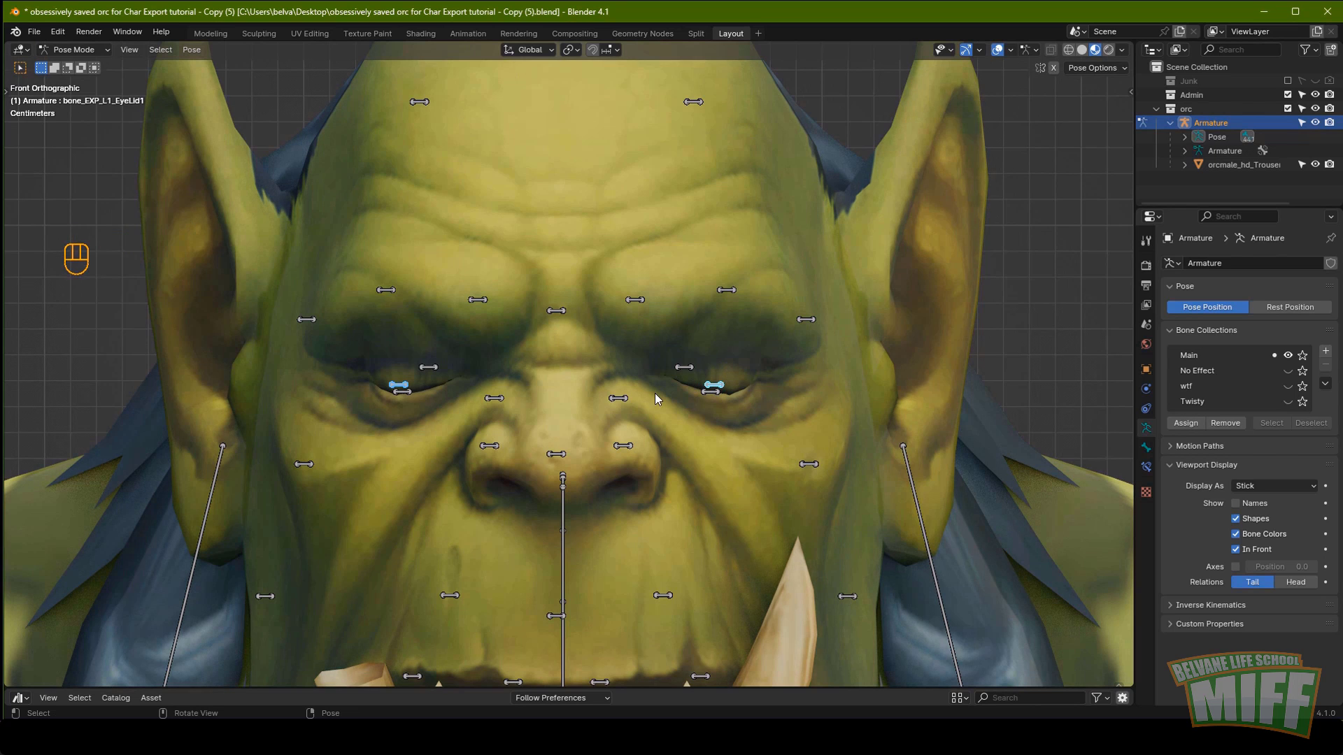
pyautogui.press('g')
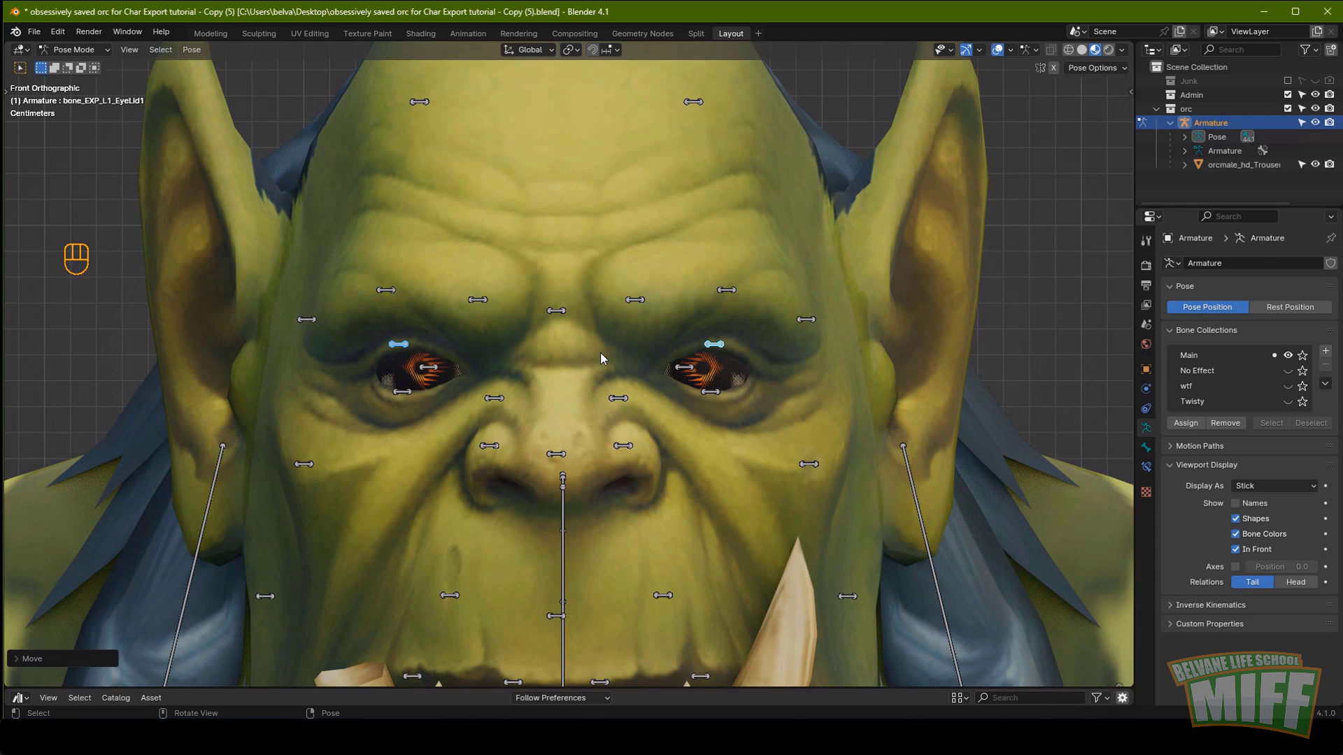
pyautogui.moveTo(88, 52); pyautogui.dragTo(103, 81)
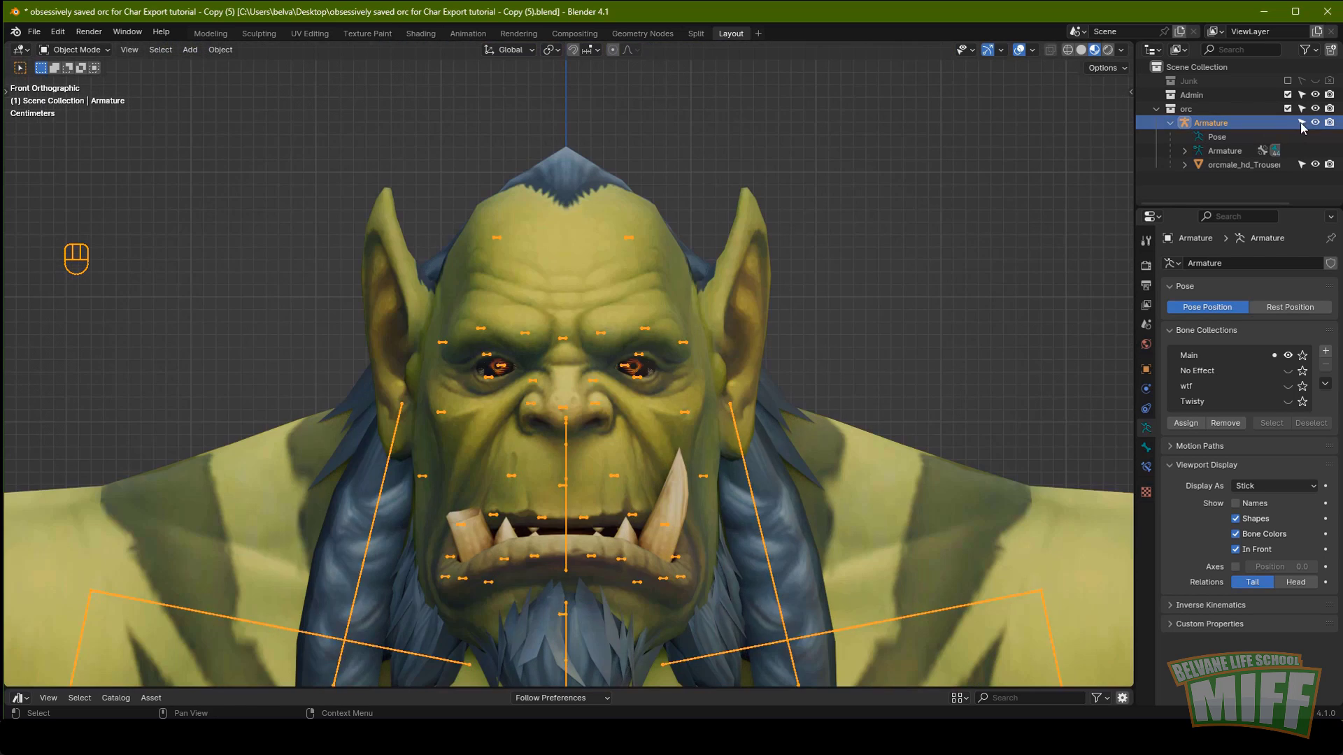
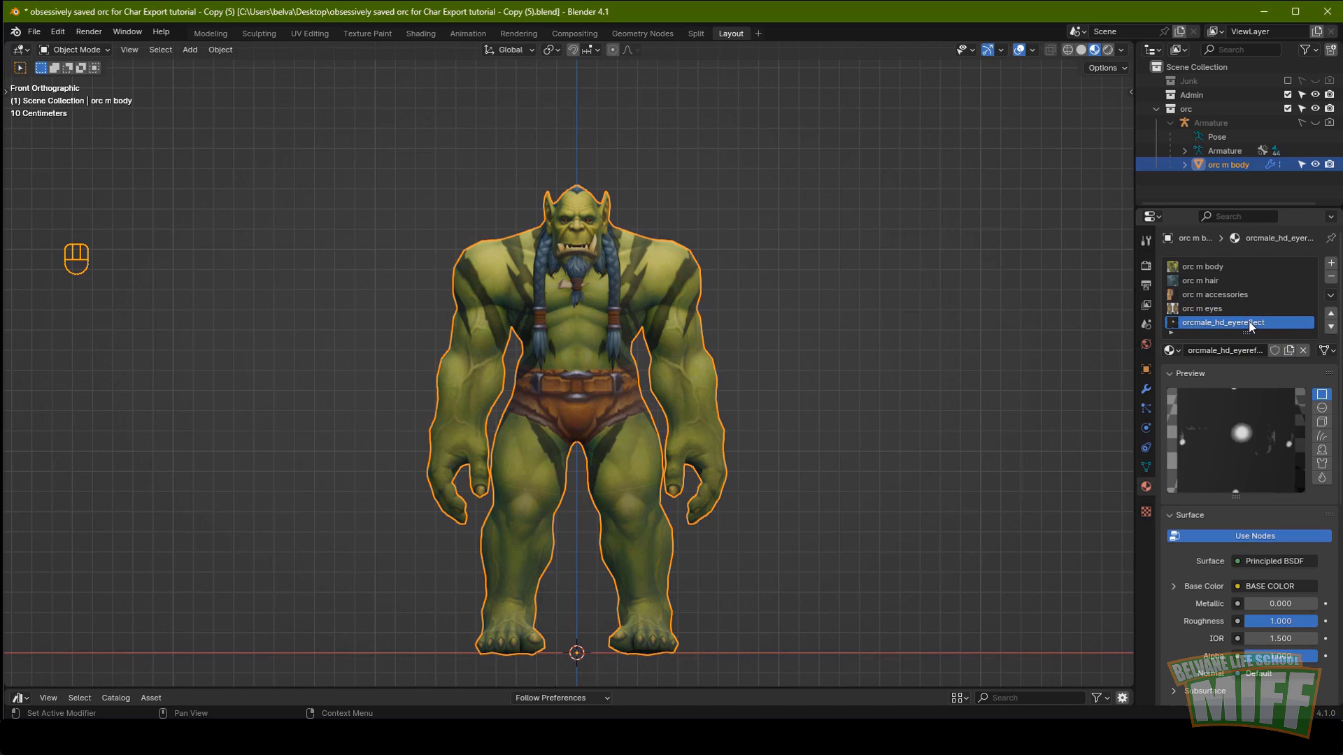
# In Edit Mode select the orcmale_hd_eyereflect slot's faces, delete them, and return to Object Mode.
pyautogui.middleClick(768, 254)
pyautogui.middleClick(815, 157)
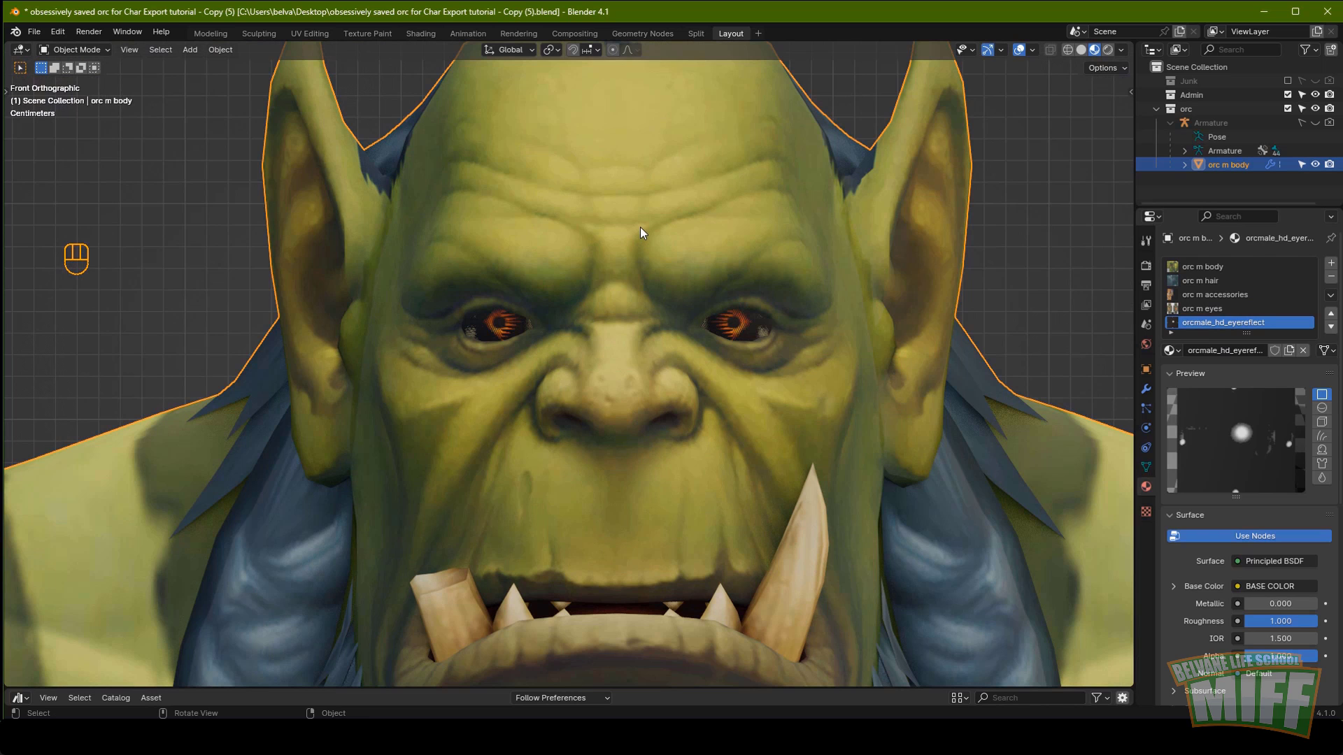
pyautogui.moveTo(599, 225); pyautogui.dragTo(90, 85)
pyautogui.press('alt+a')
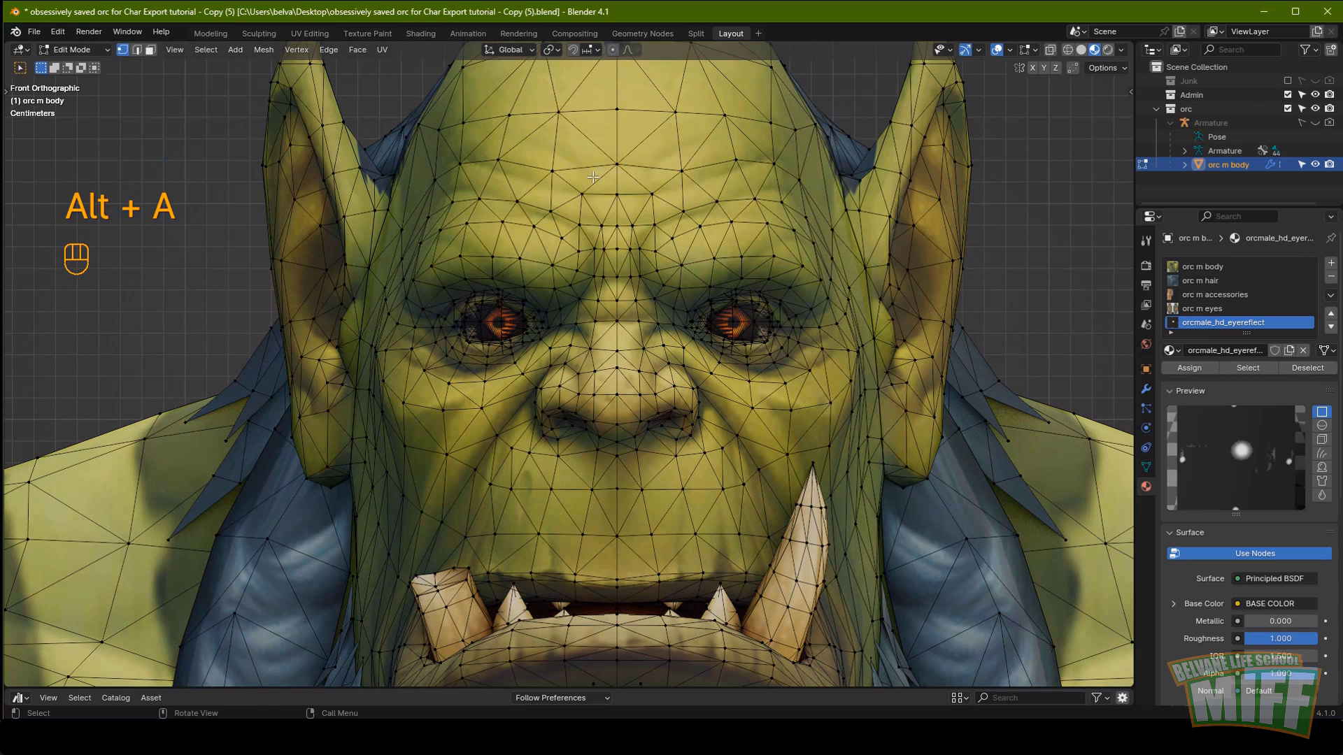
pyautogui.click(1193, 328)
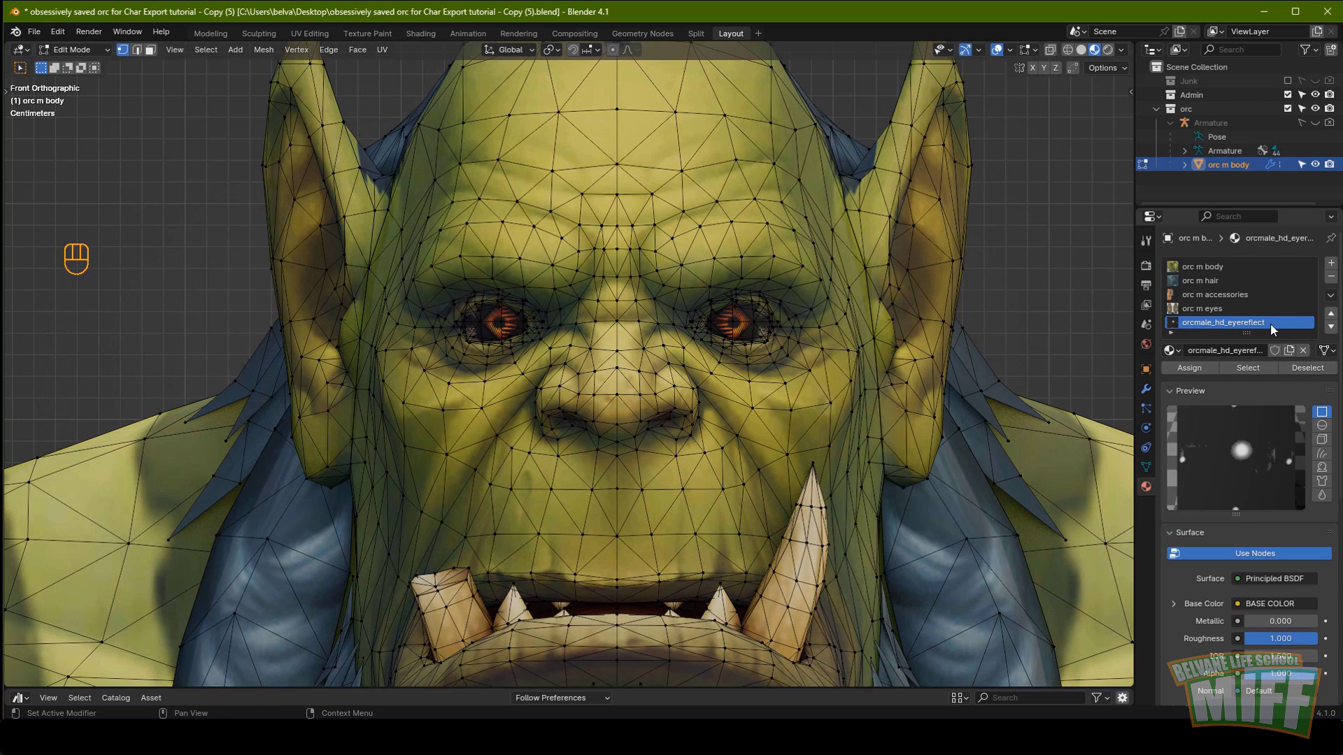
pyautogui.click(1254, 370)
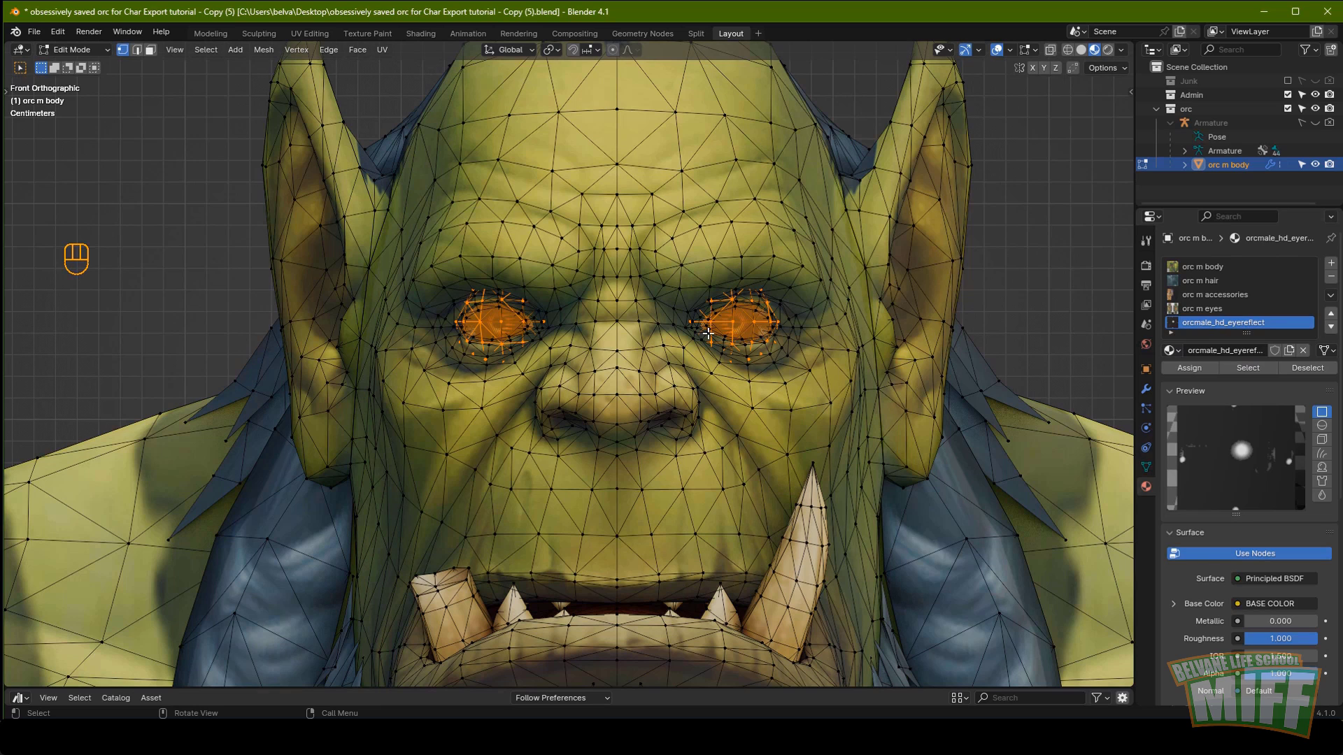
pyautogui.press('x')
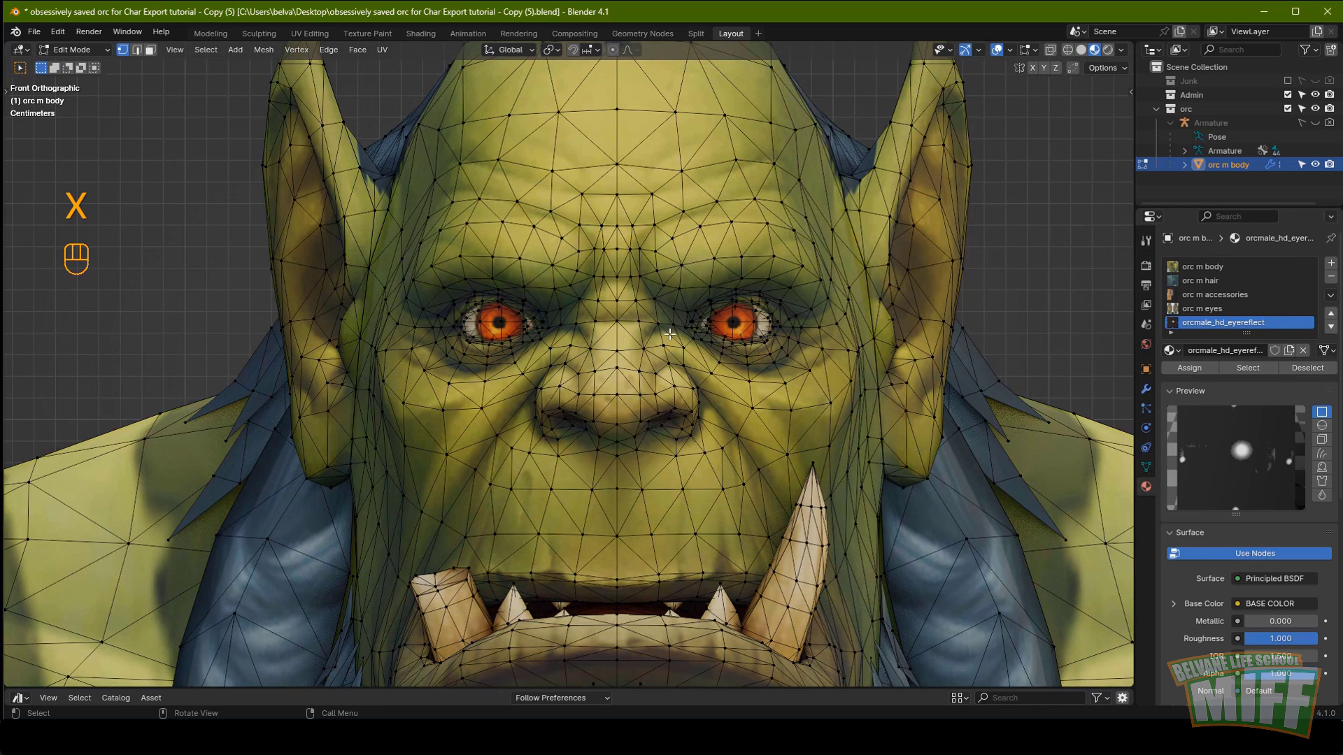
pyautogui.press('Tab')
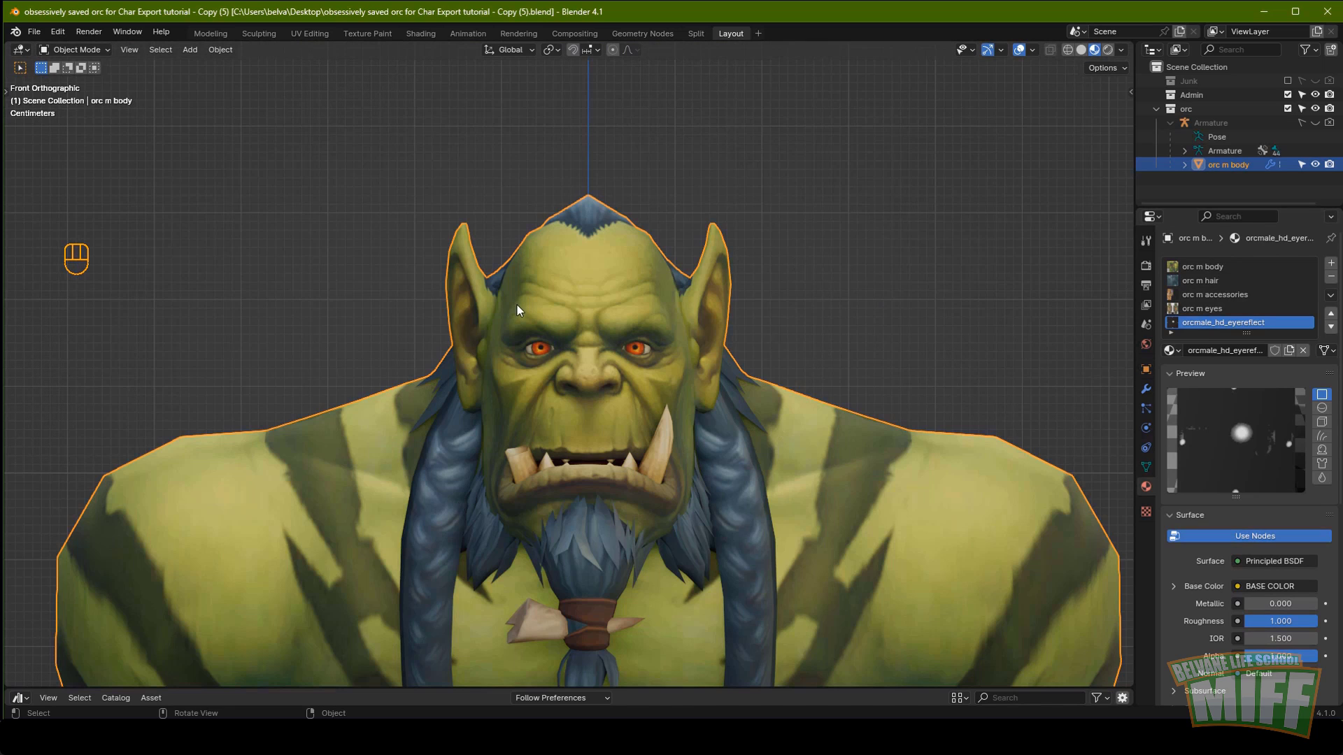
# Split off a Shader Editor and expand the body material's Principled BSDF Specular settings.
pyautogui.moveTo(1337, 301); pyautogui.dragTo(1230, 363)
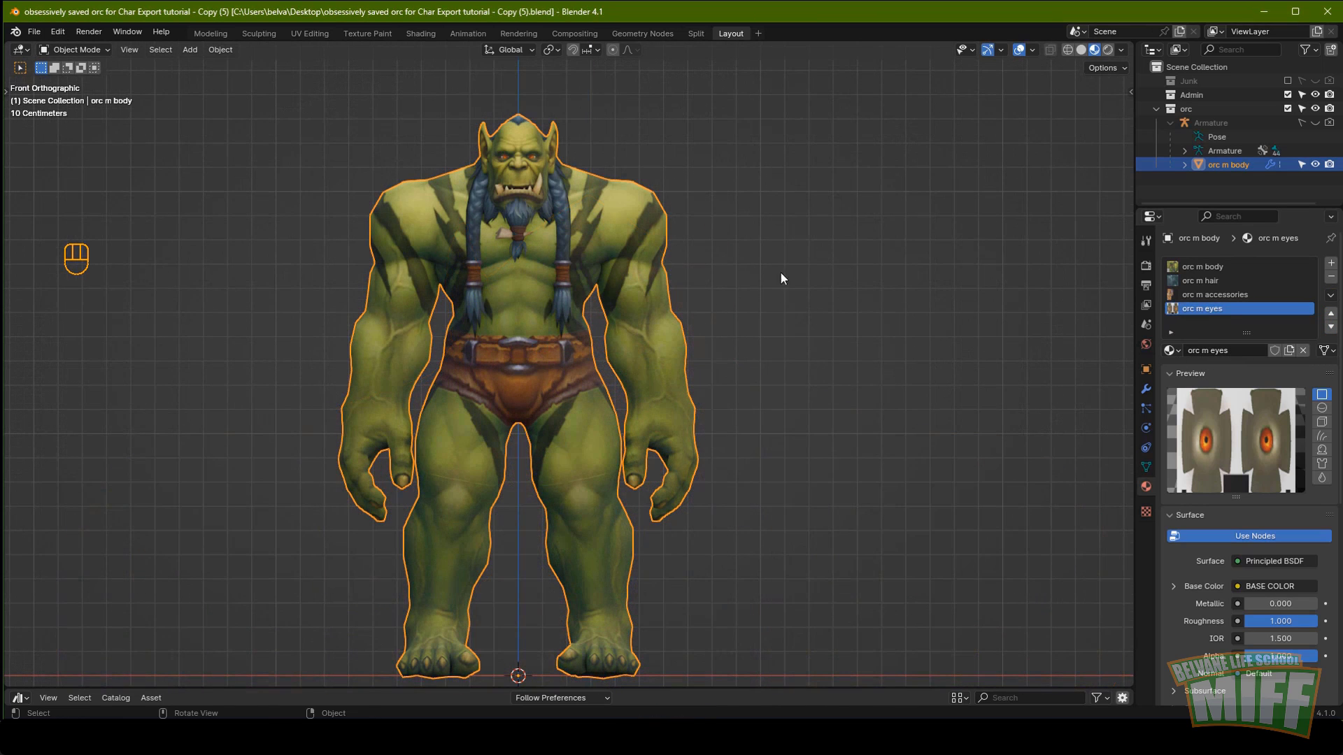
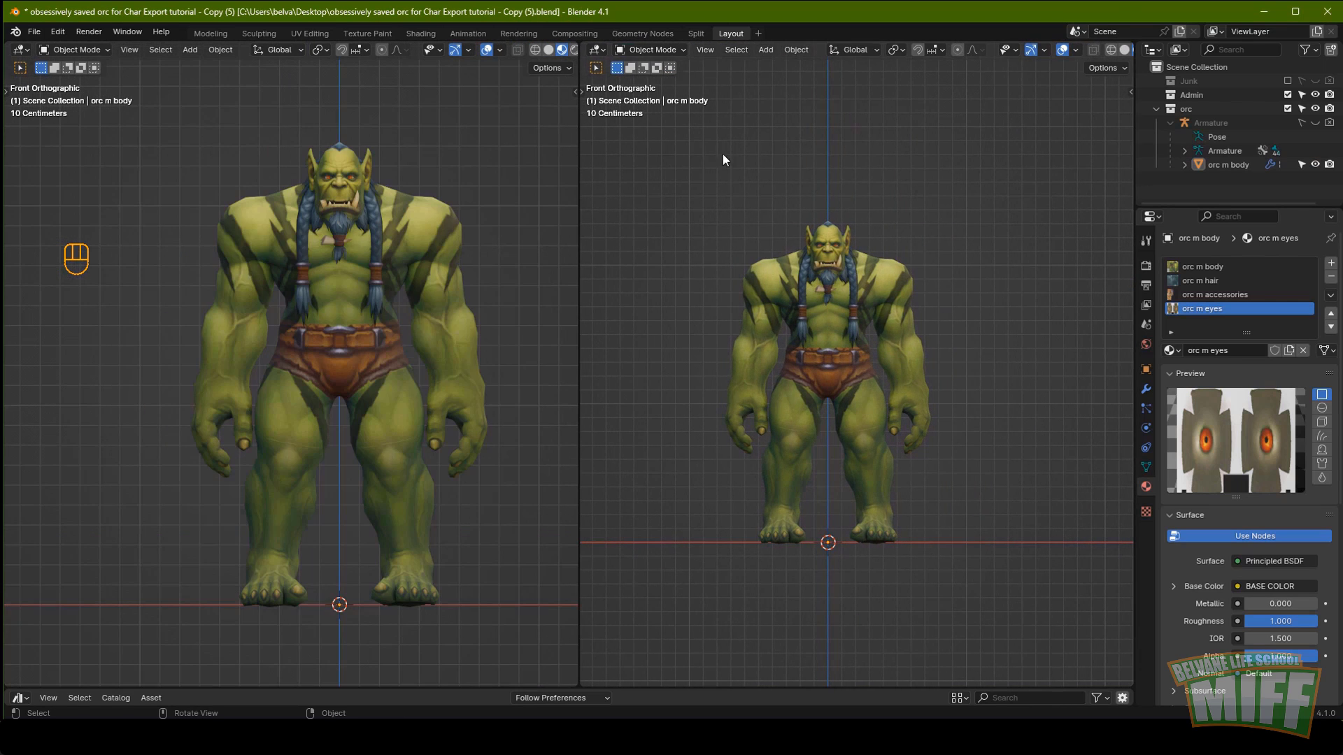
pyautogui.moveTo(603, 53); pyautogui.dragTo(646, 181)
pyautogui.moveTo(650, 56); pyautogui.dragTo(651, 94)
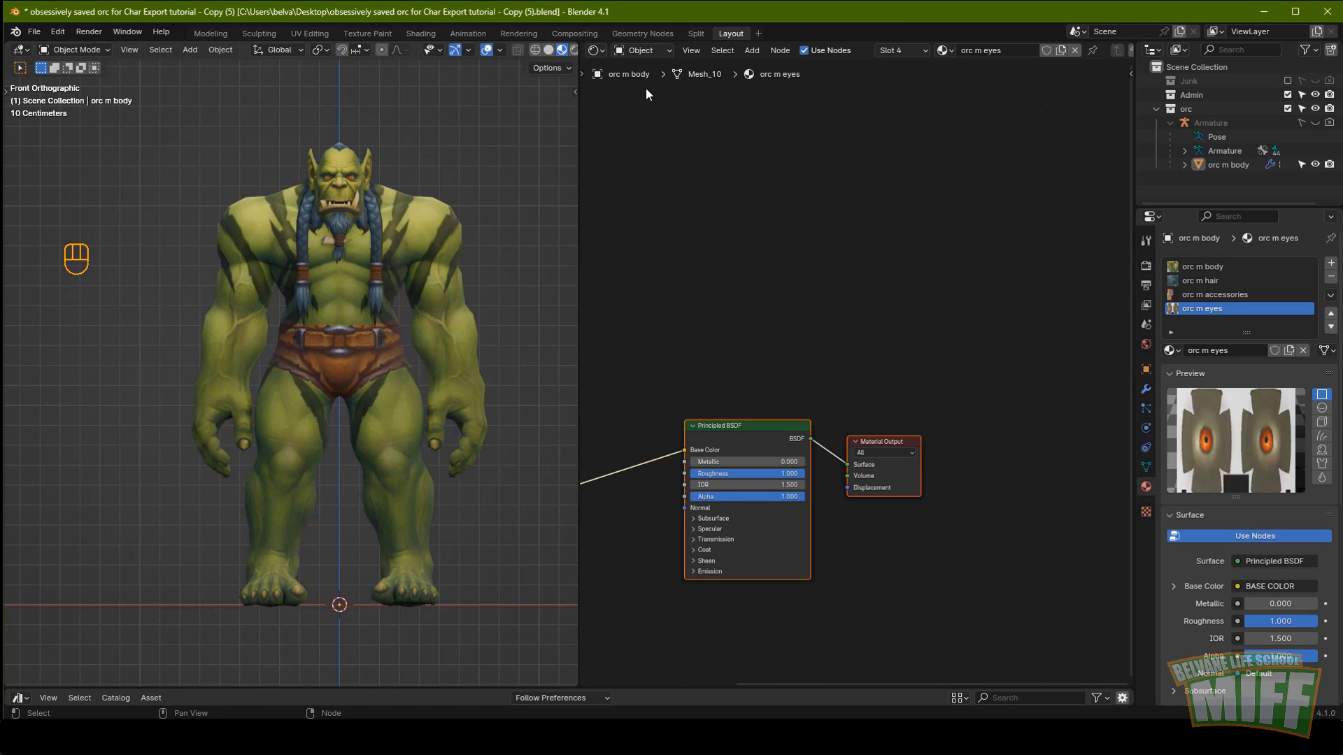
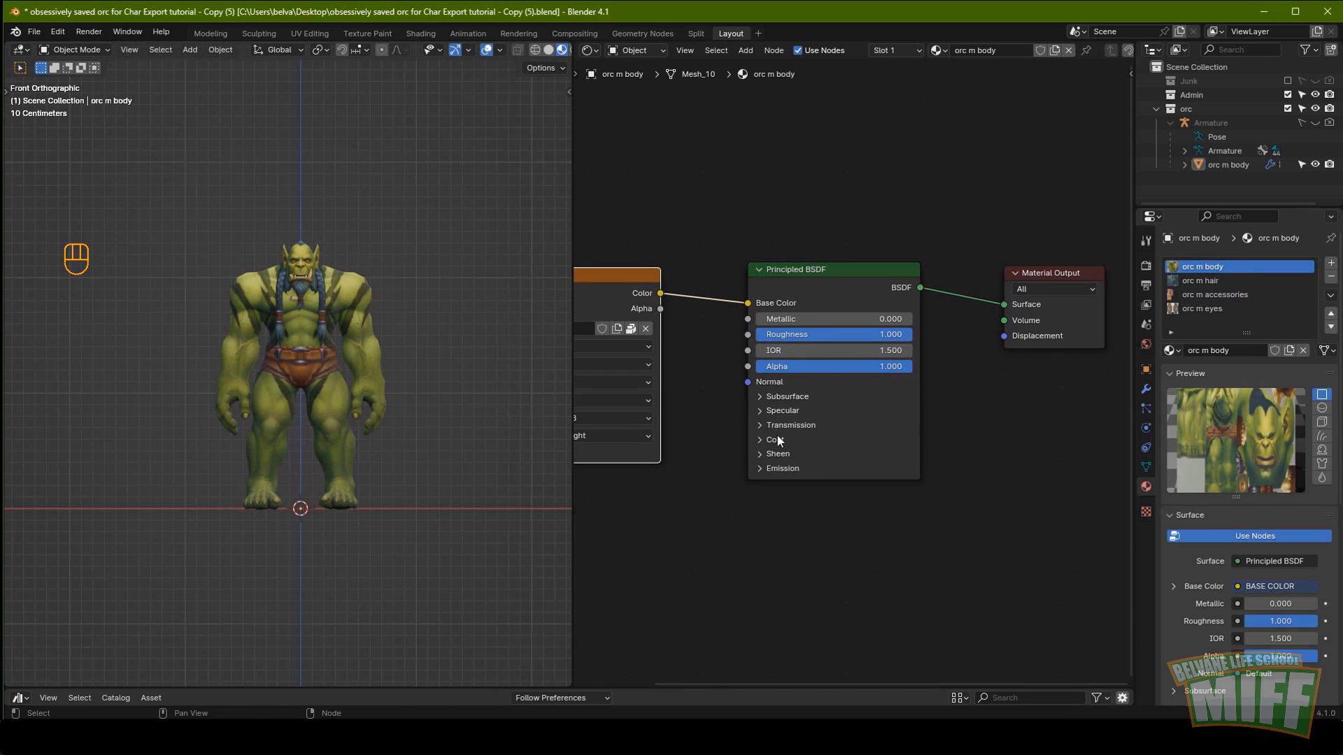
pyautogui.click(765, 417)
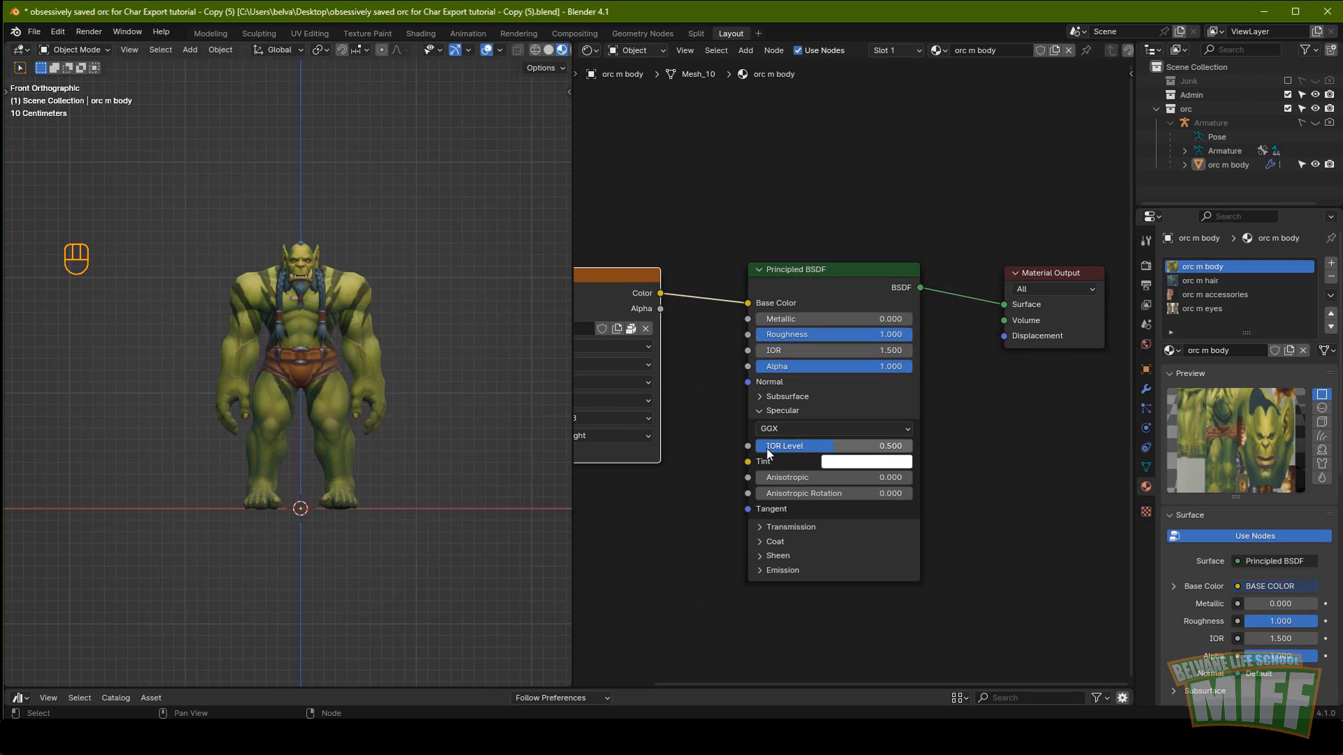
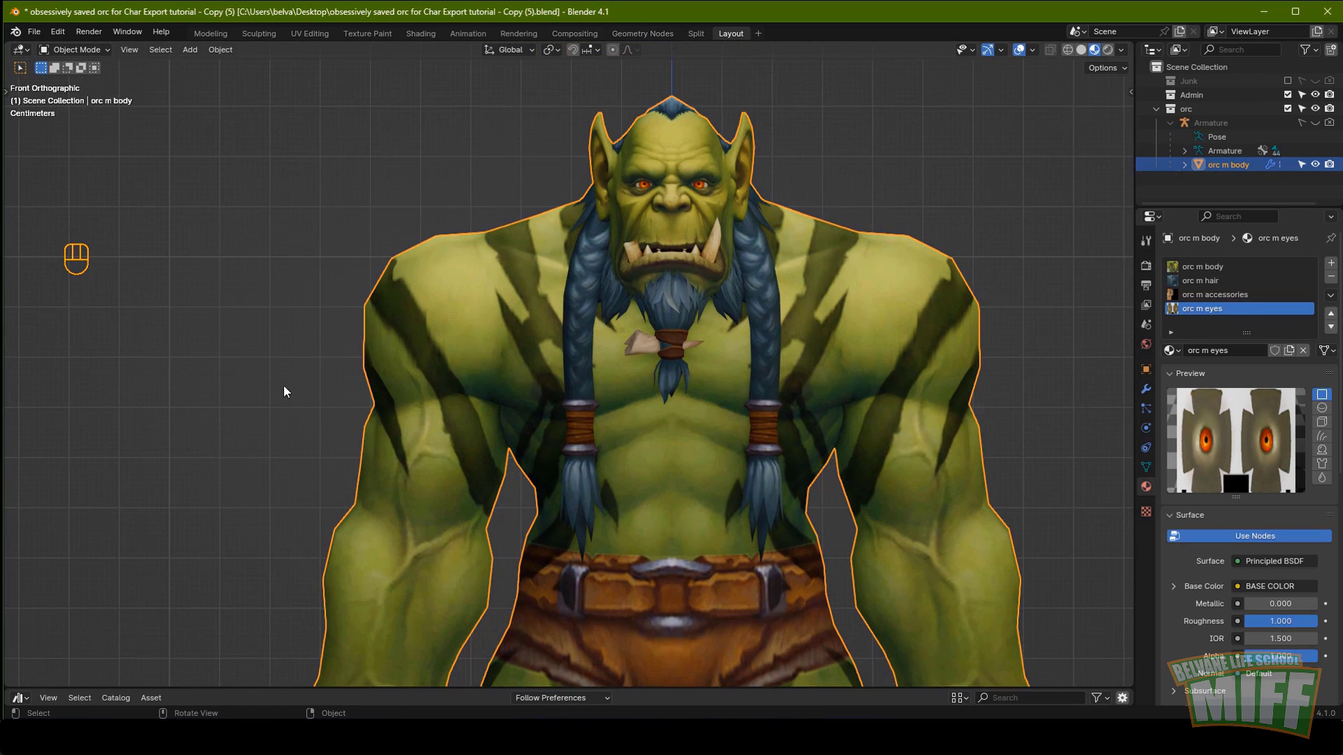
# In solid shading, nudge the eye vertices slightly with G and leave Edit Mode.
pyautogui.click(1090, 54)
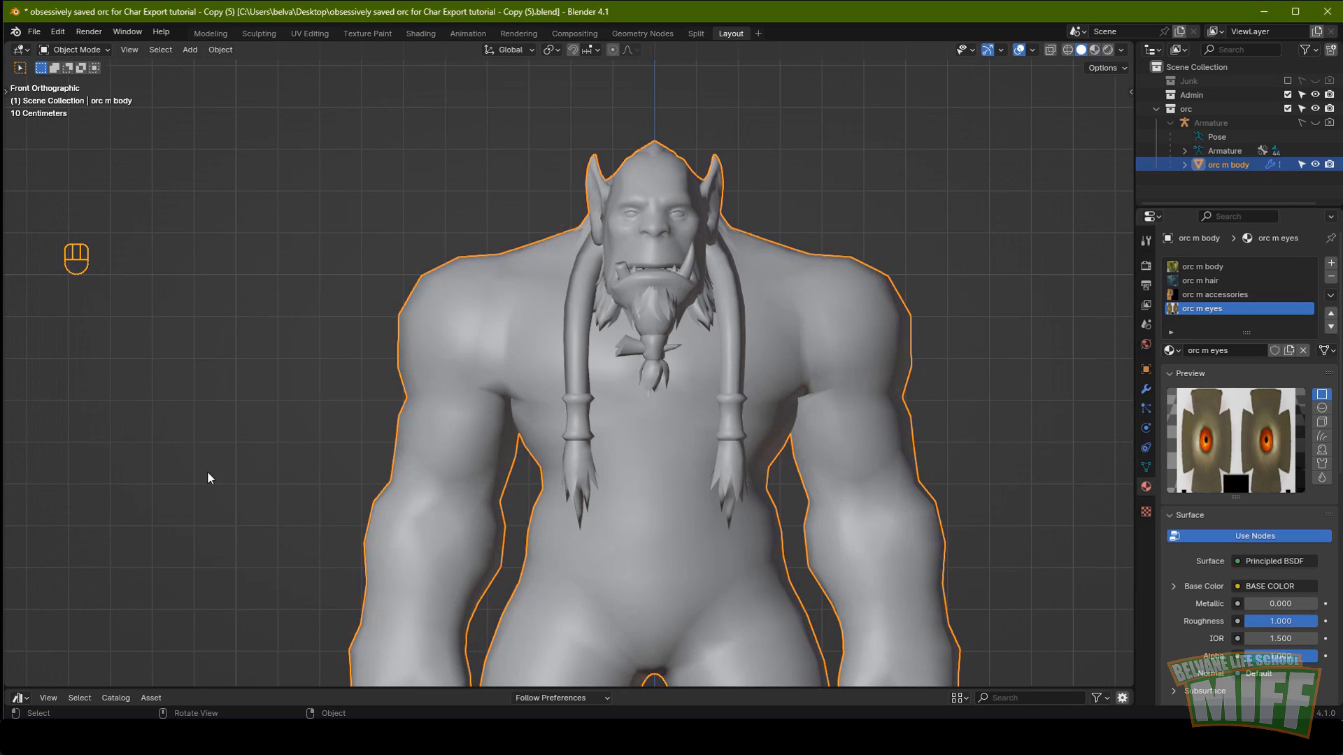
pyautogui.press('Tab')
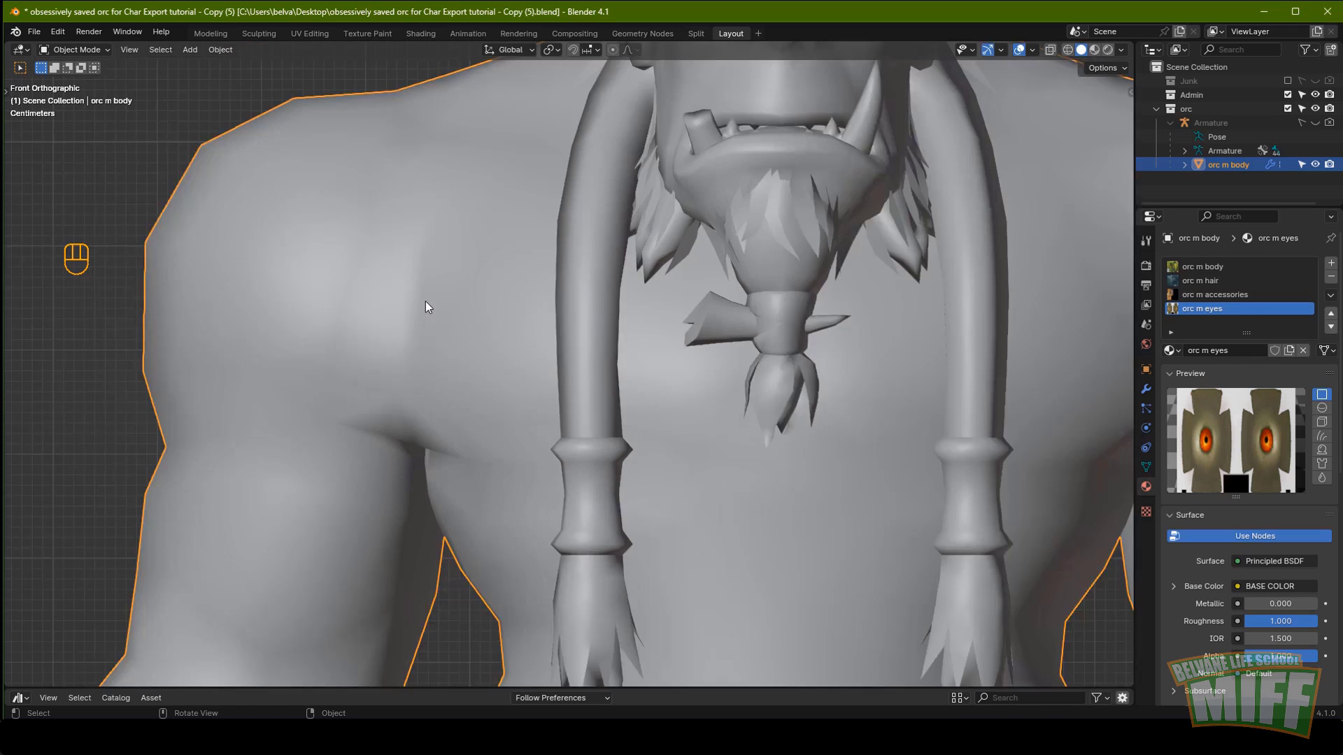
pyautogui.press('Tab')
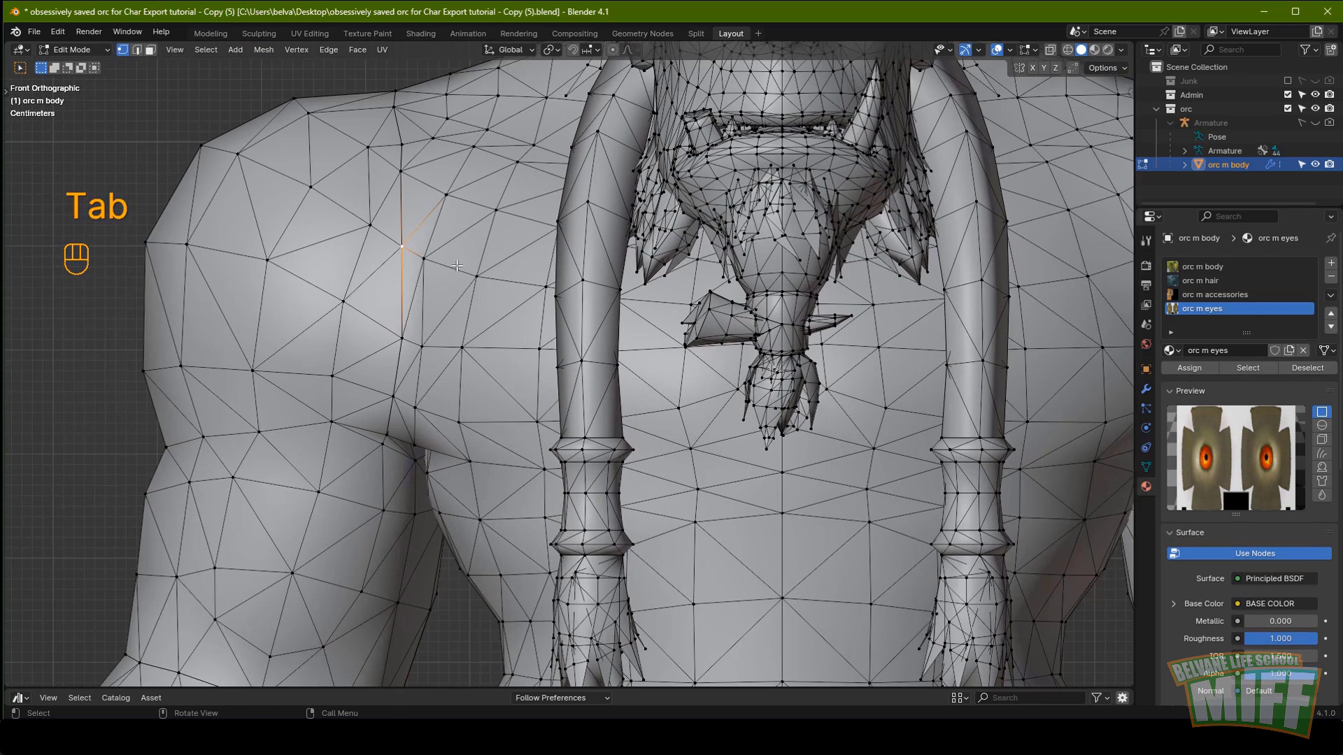
pyautogui.press('g')
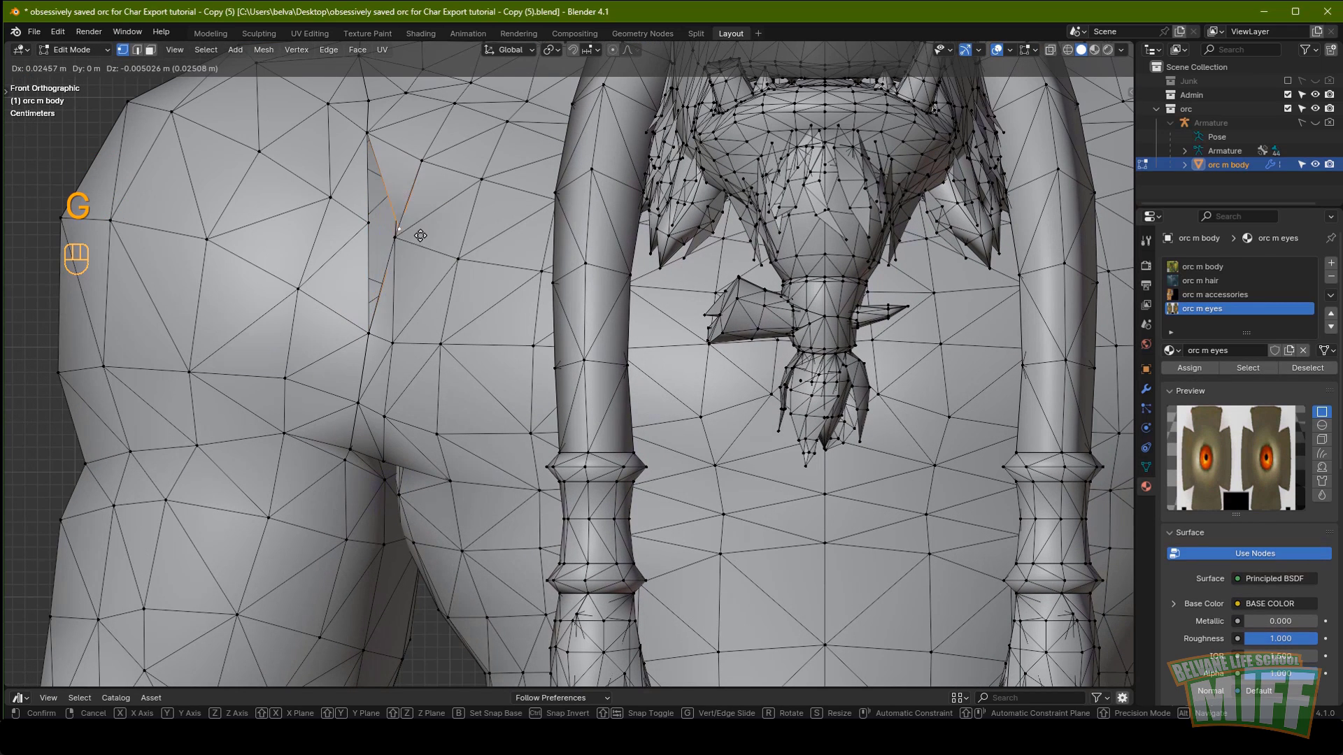
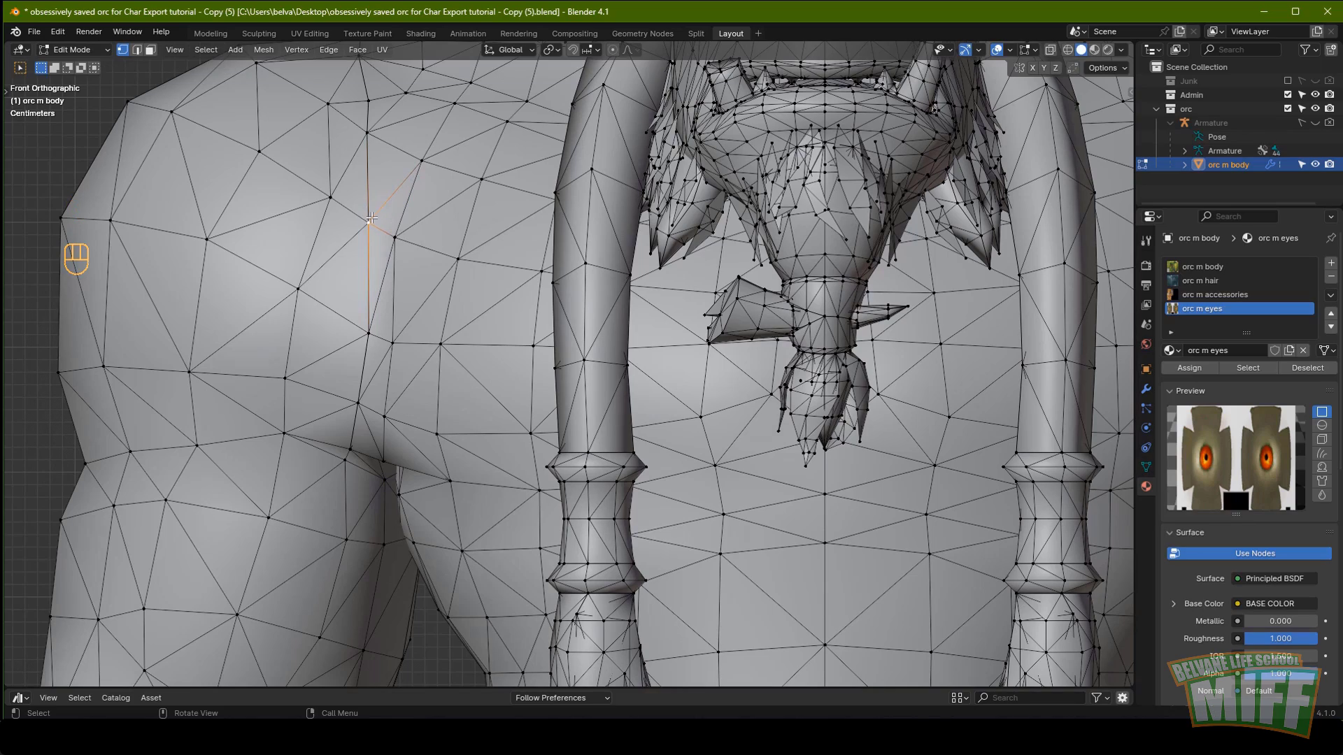
pyautogui.press('g')
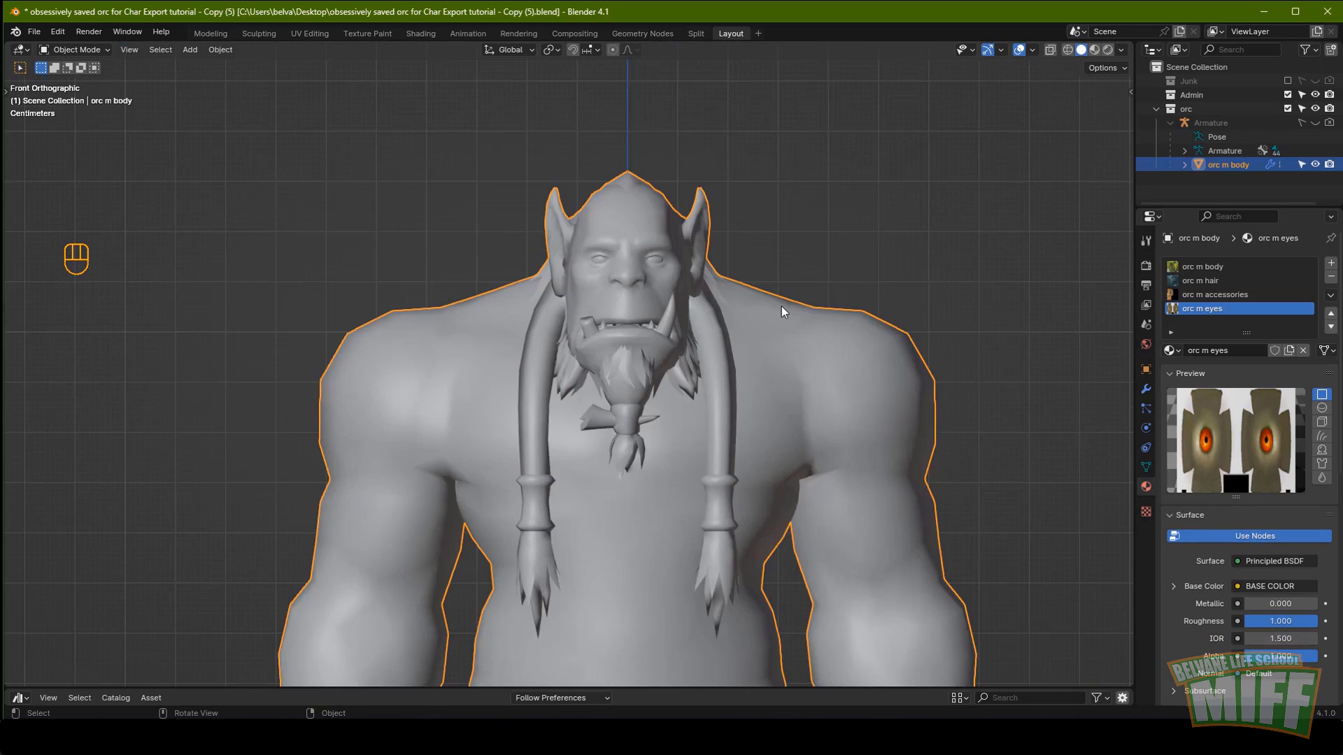
pyautogui.press('Tab')
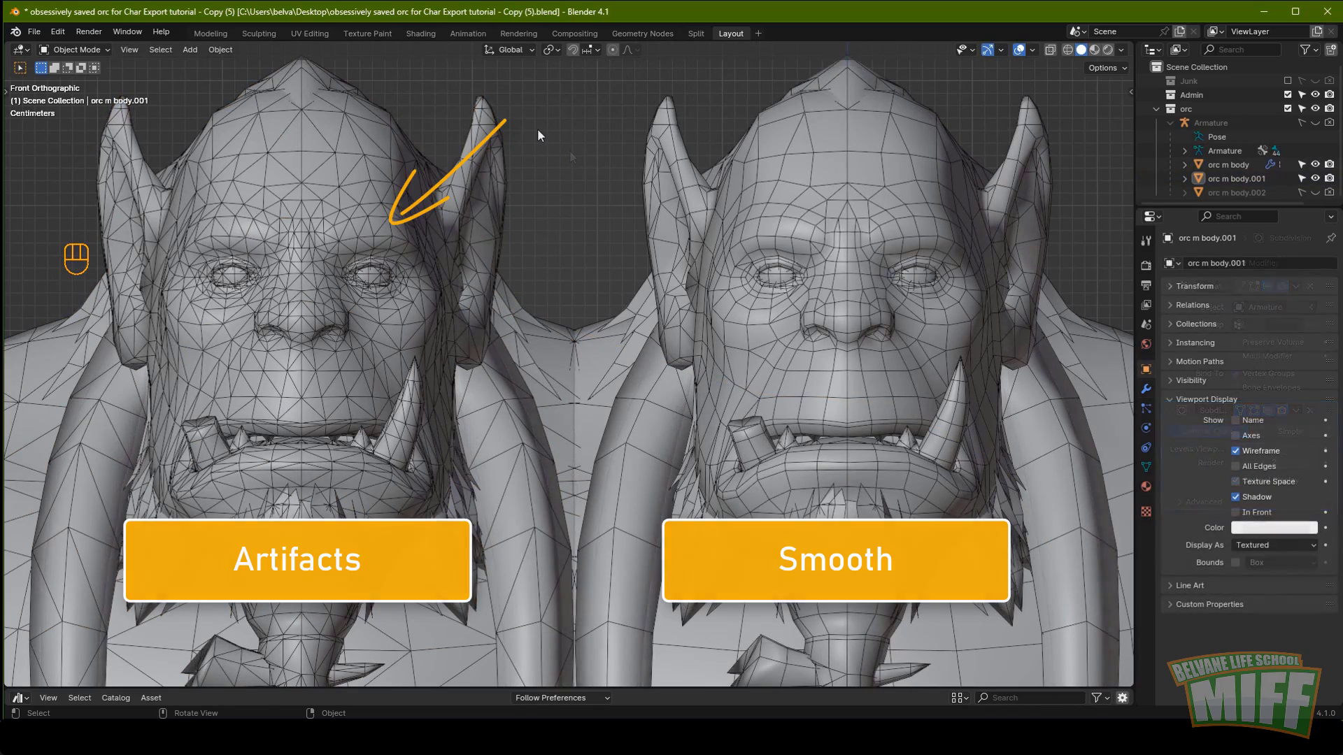
# Remove the duplicate body and display the orc in Material Preview shading.
pyautogui.press('BackSpace')
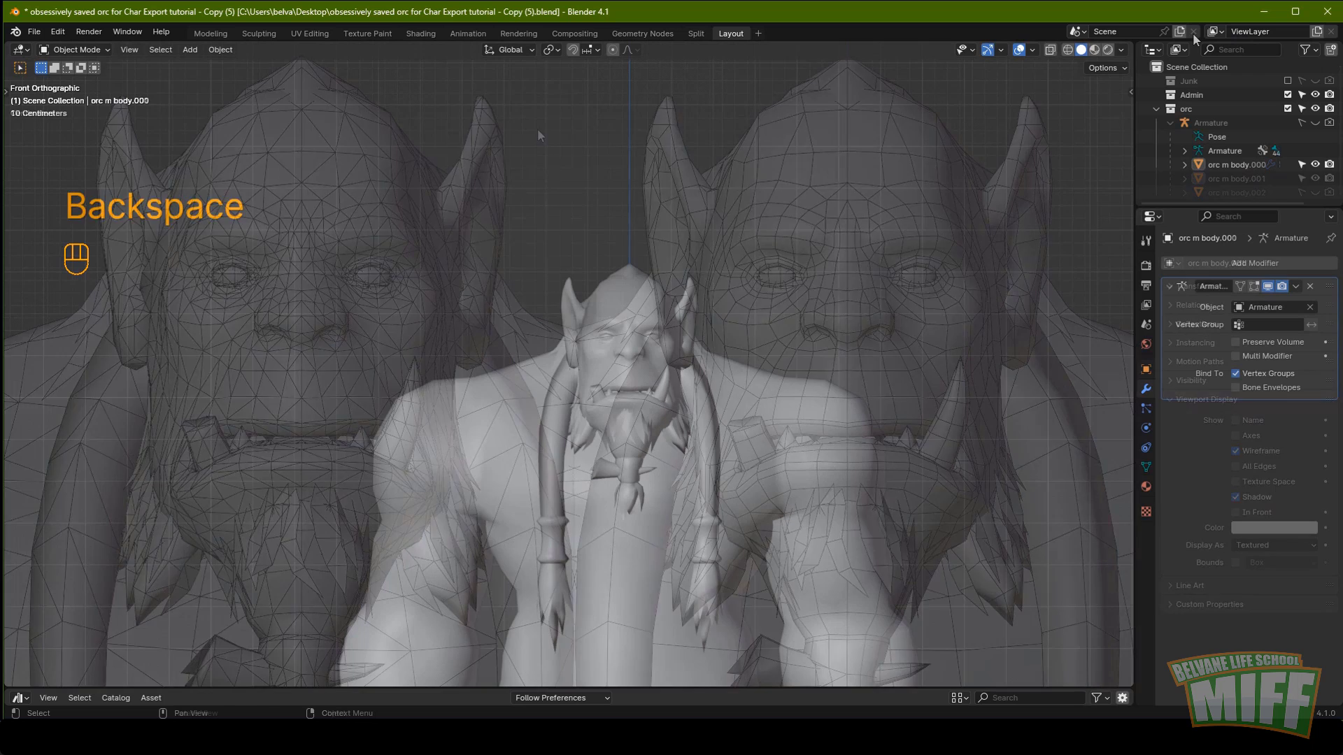
pyautogui.click(1103, 55)
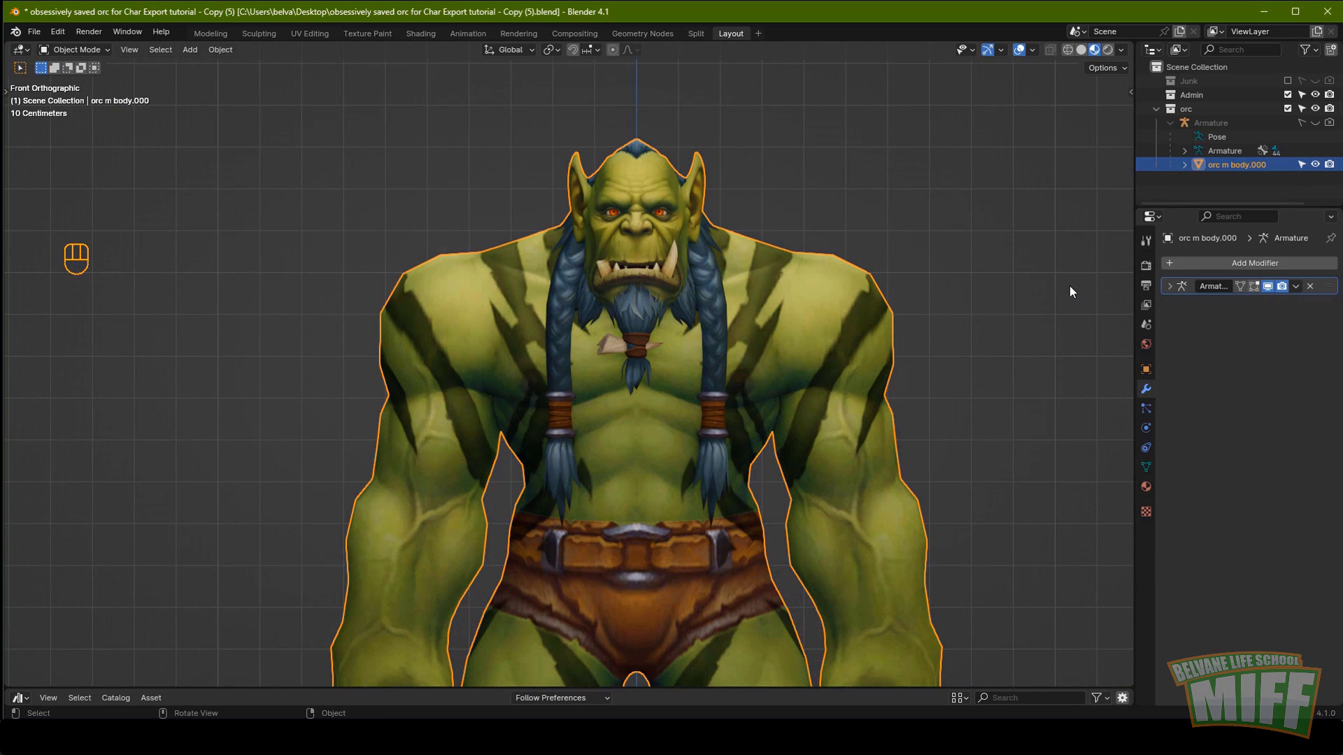
# Add a Subdivision Surface modifier to the orc body from the 'sub' search.
pyautogui.click(1218, 263)
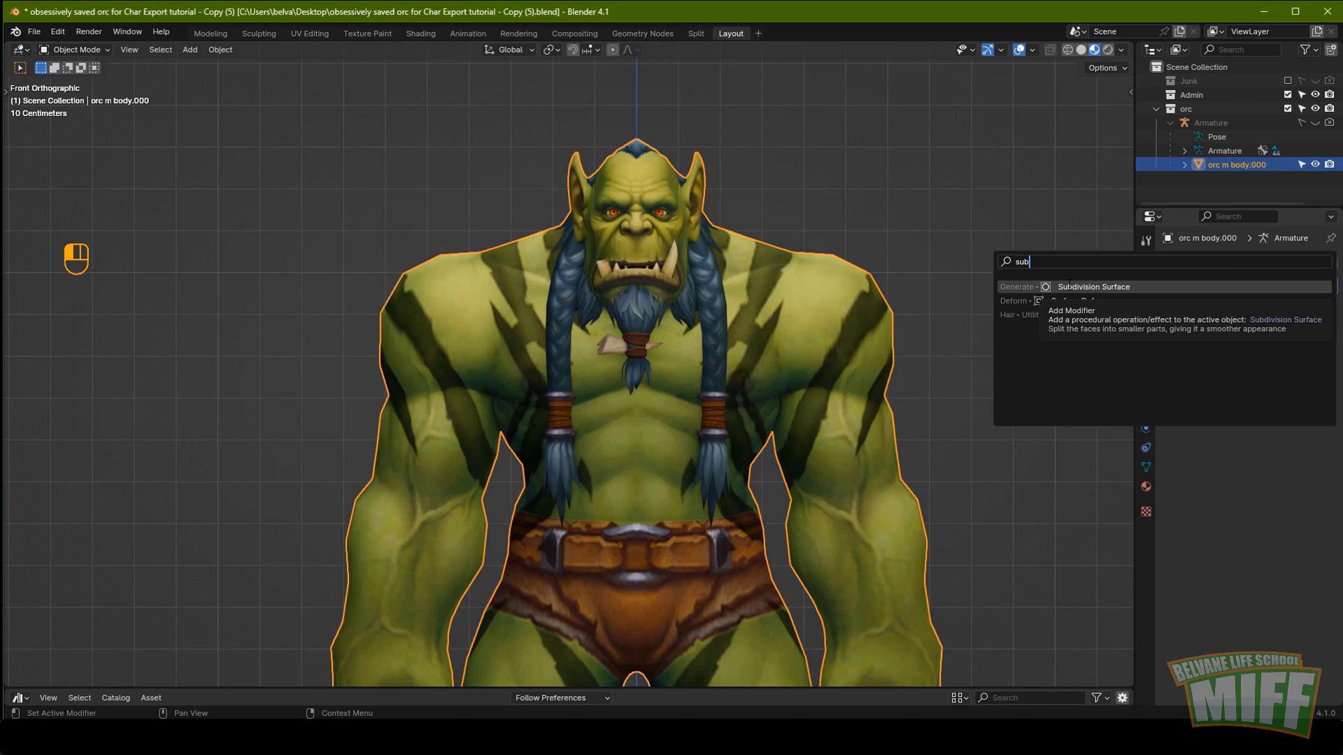
pyautogui.click(1258, 310)
pyautogui.moveTo(1303, 309); pyautogui.dragTo(767, 321)
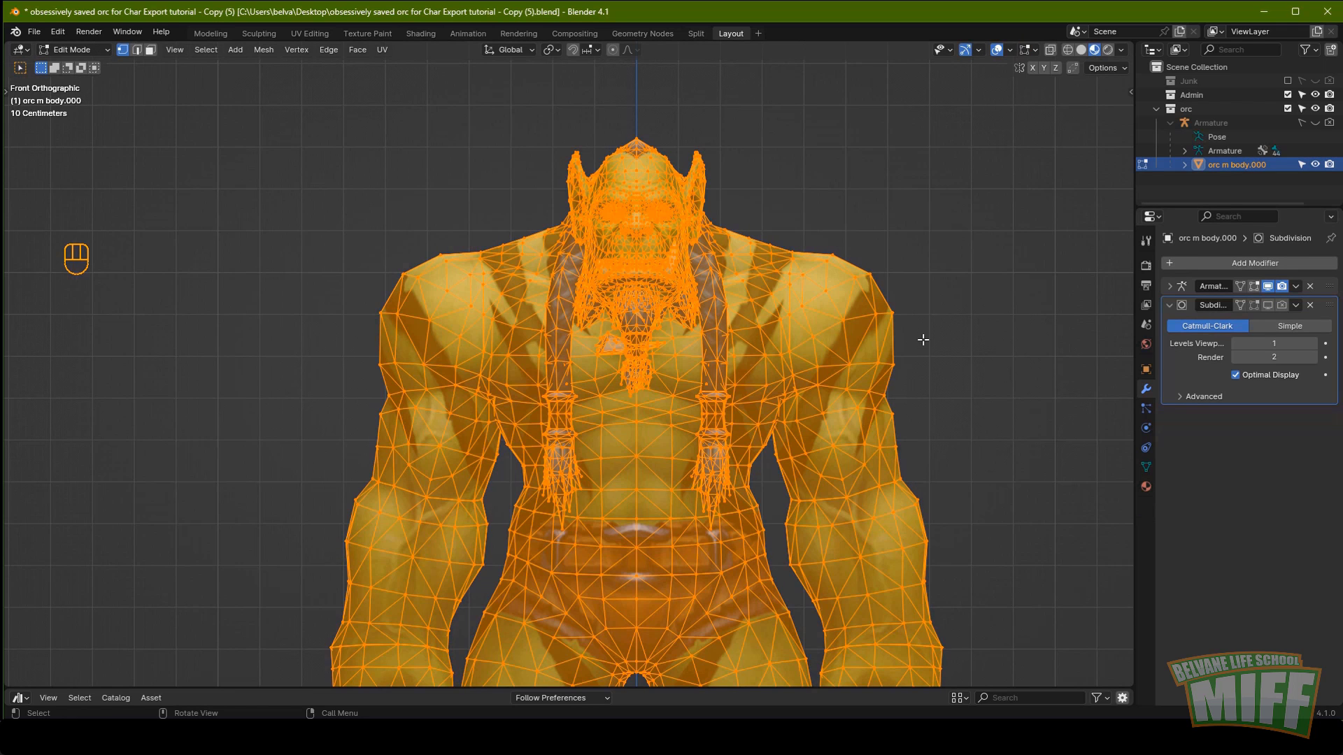
pyautogui.press('alt+a')
# In Edit Mode select all and convert Tris to Quads, toggling Compare Materials.
pyautogui.press('Tab')
pyautogui.press('Tab')
pyautogui.press('a')
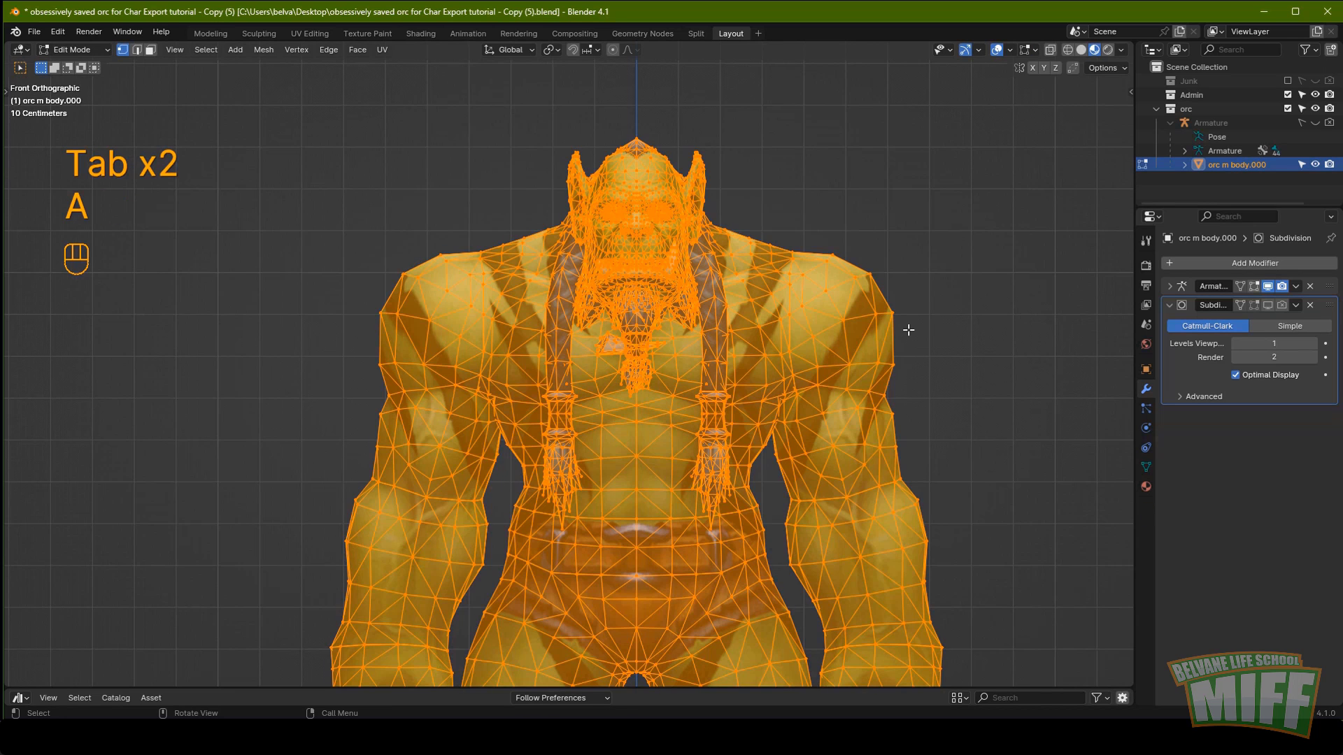
pyautogui.press('alt+j')
pyautogui.click(19, 683)
pyautogui.click(99, 627)
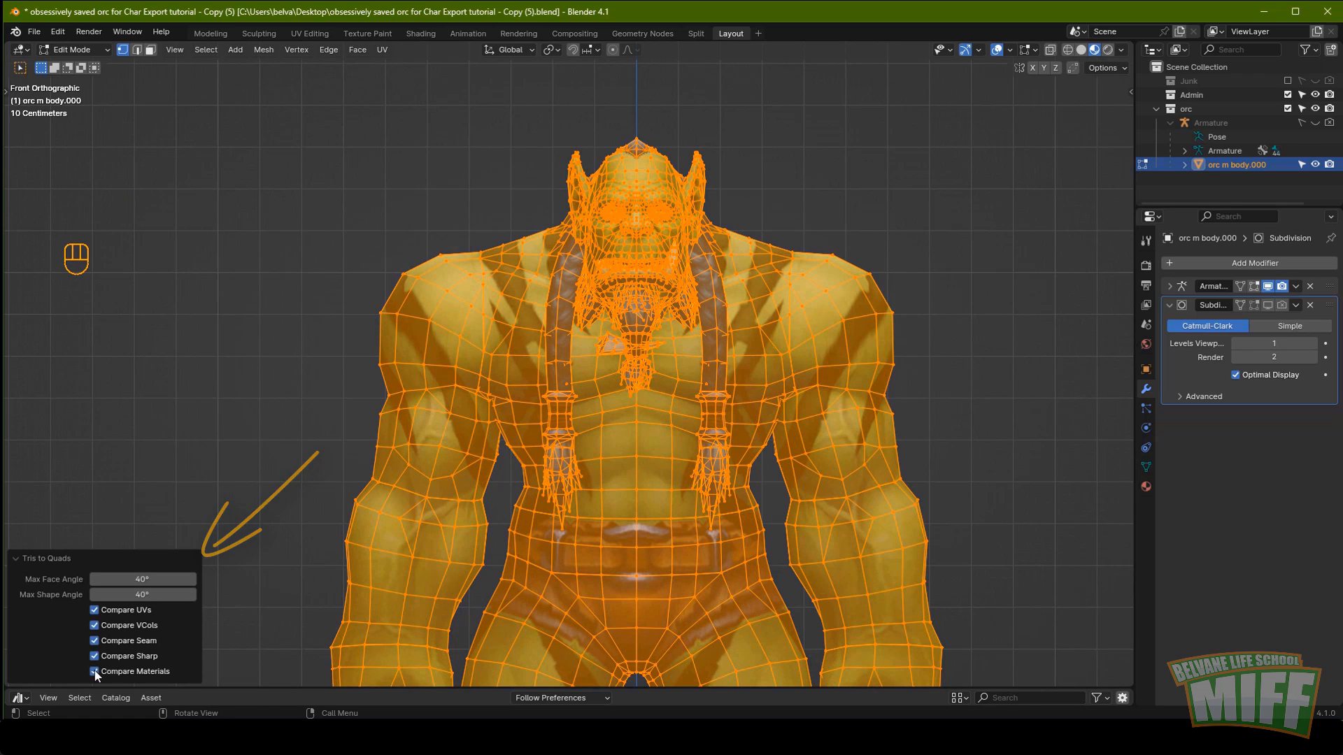
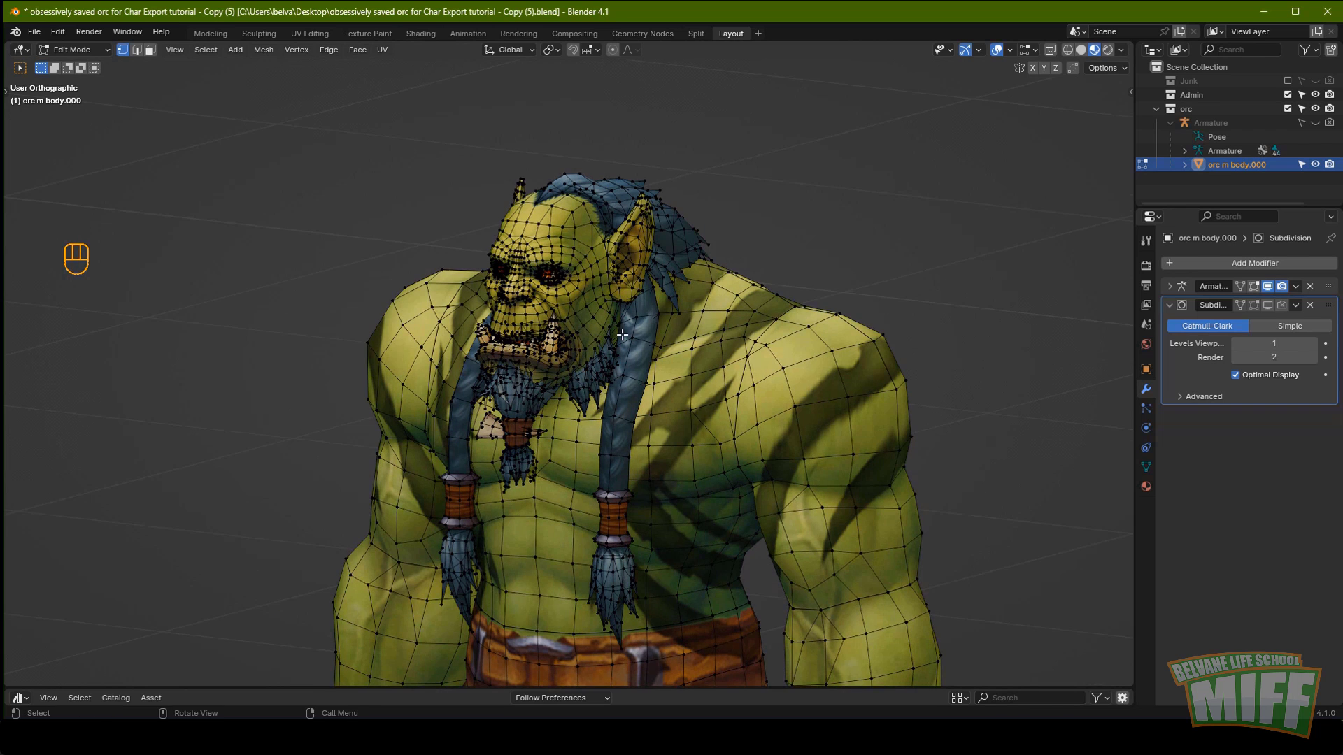
# Select all faces using the orc m hair material slot, highlighting the braids, beard and hair.
pyautogui.press('Tab')
pyautogui.press('Tab')
pyautogui.press('alt+a')
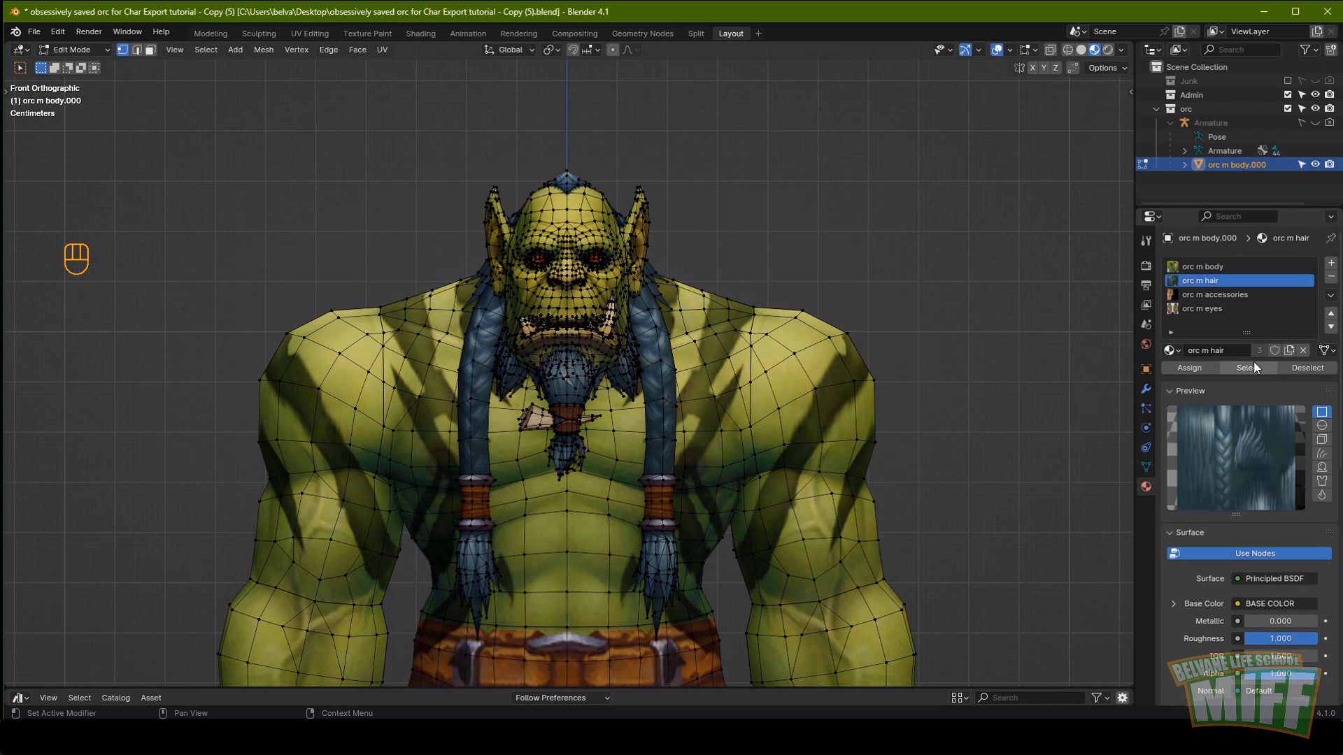
pyautogui.click(1259, 370)
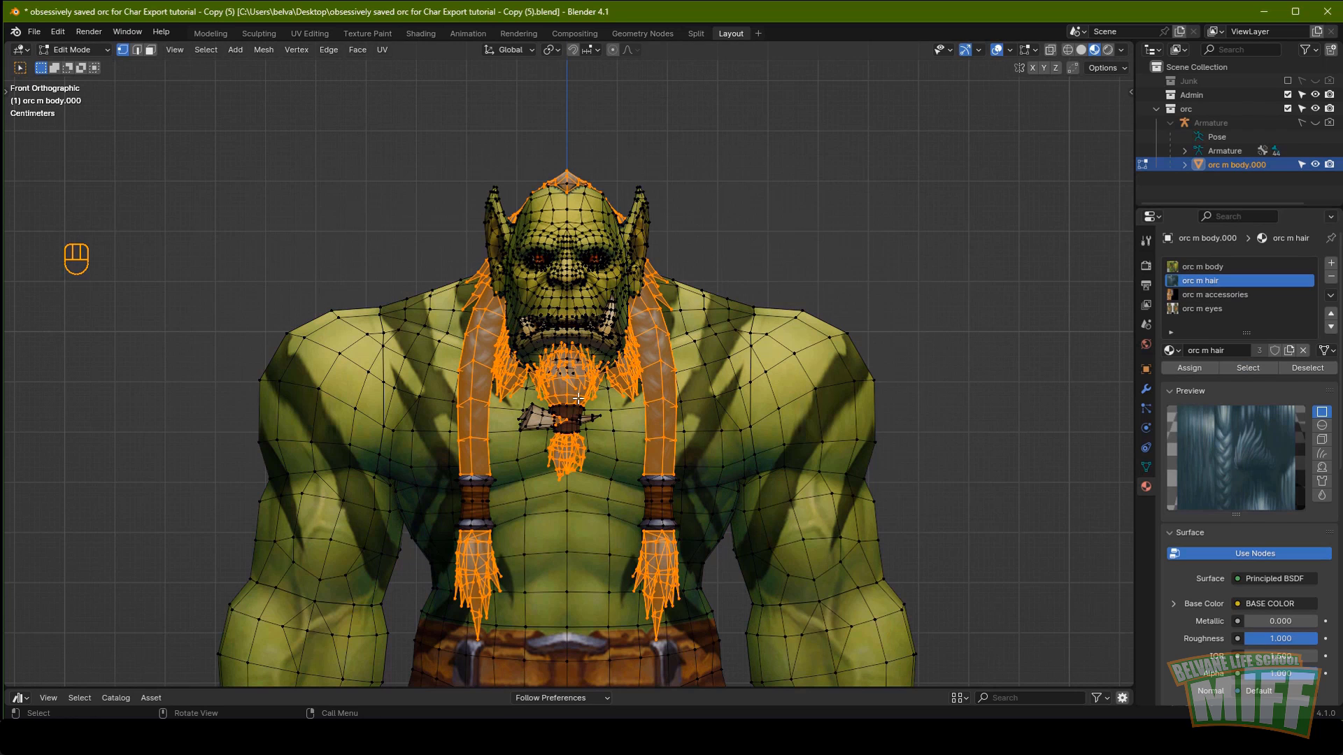
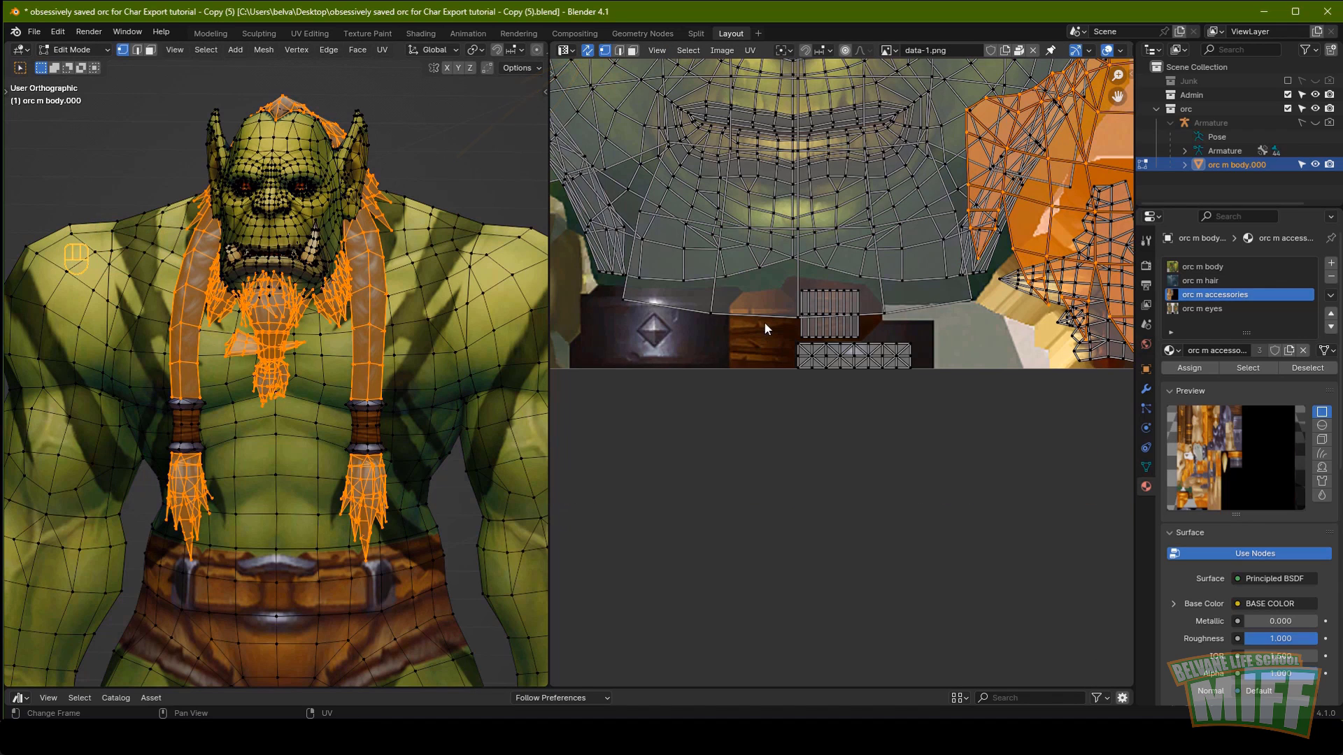
# Box-select the hair UV islands in the UV Editor with sync selection on.
pyautogui.press('b')
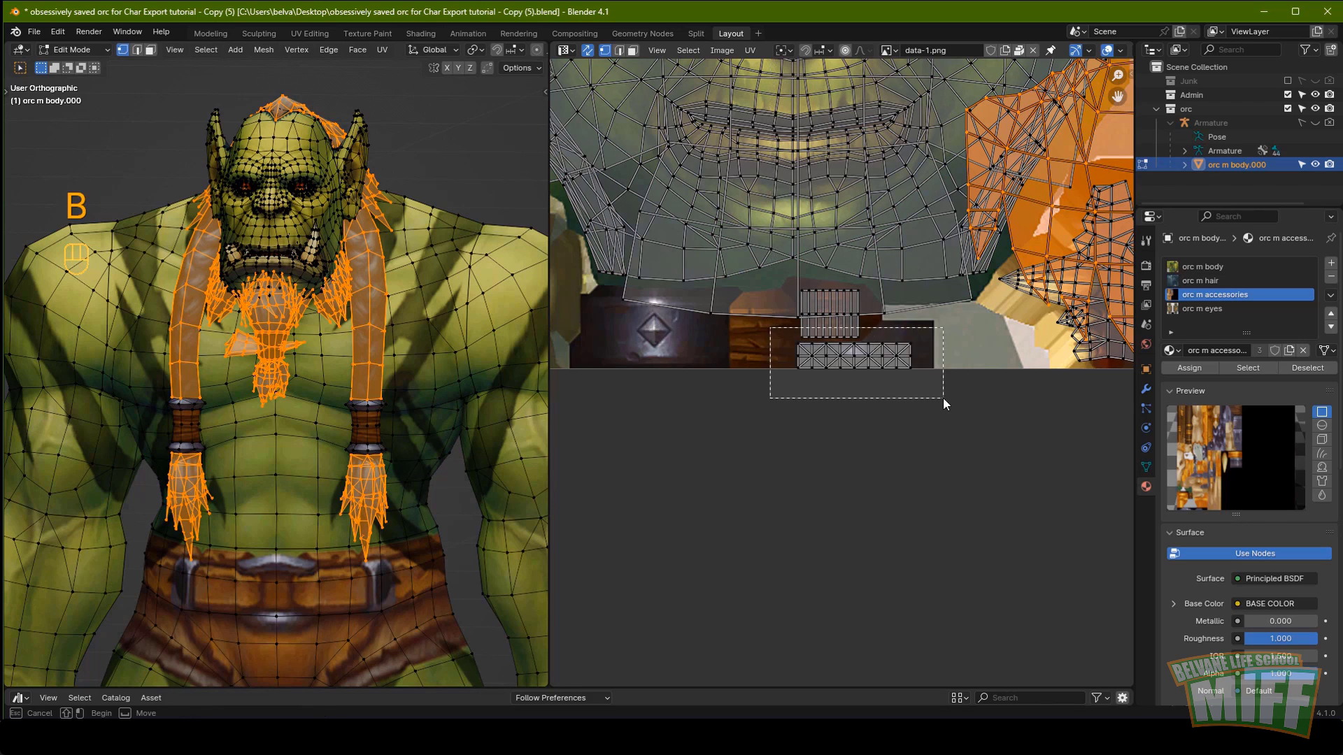
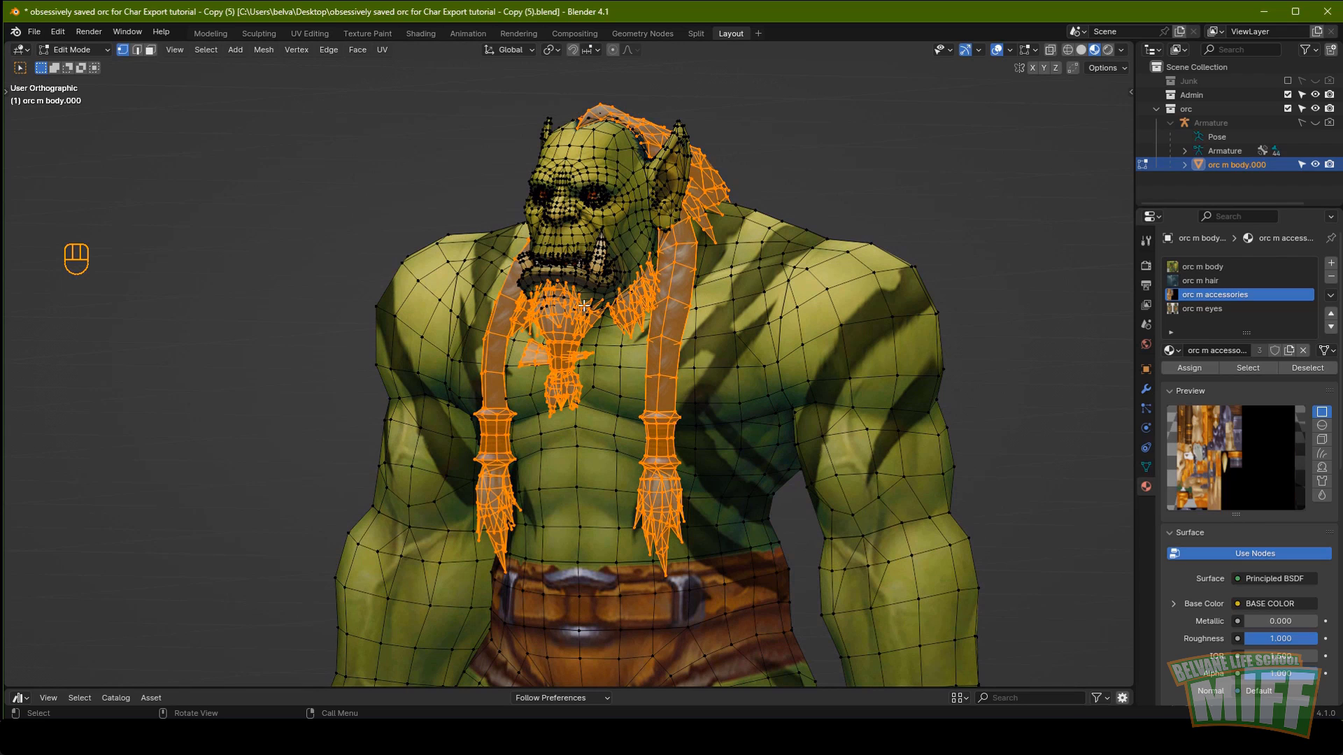
# Merge the body's vertices by distance, reveal the hidden hair pieces and separate them by selection.
pyautogui.press('m')
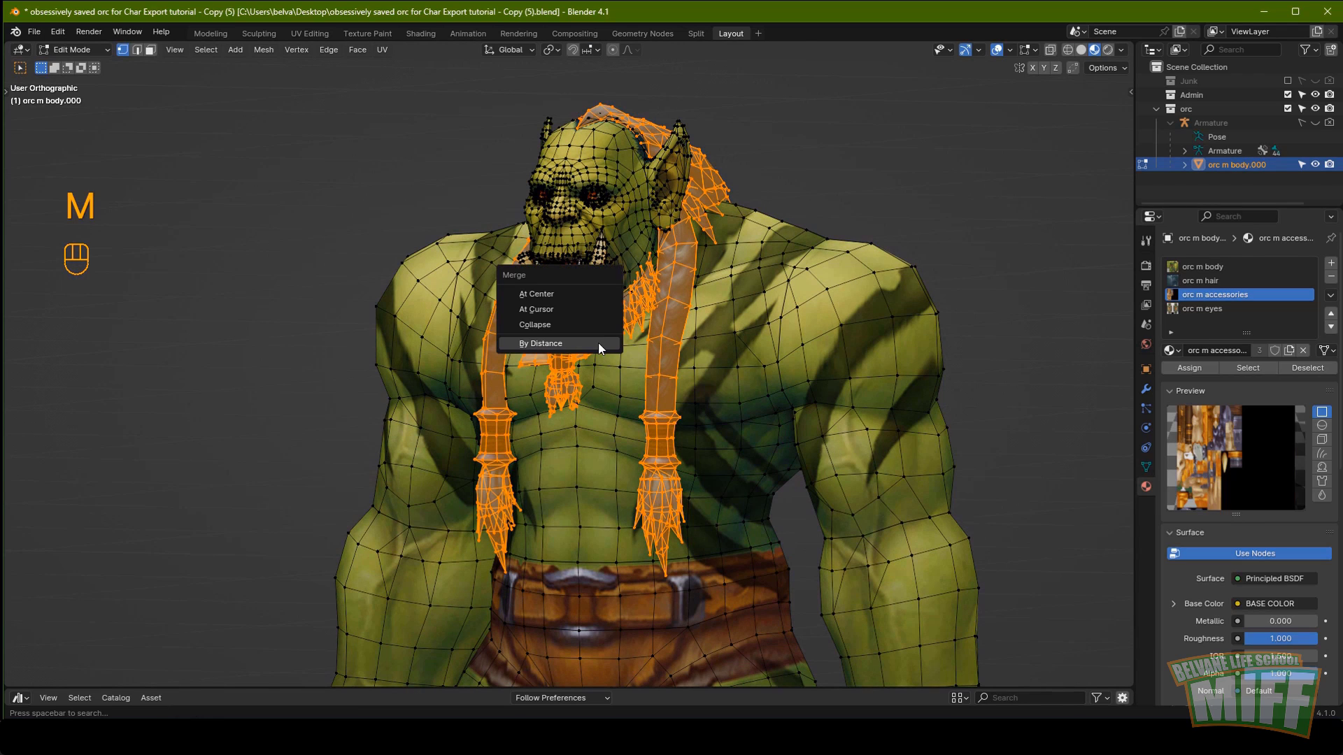
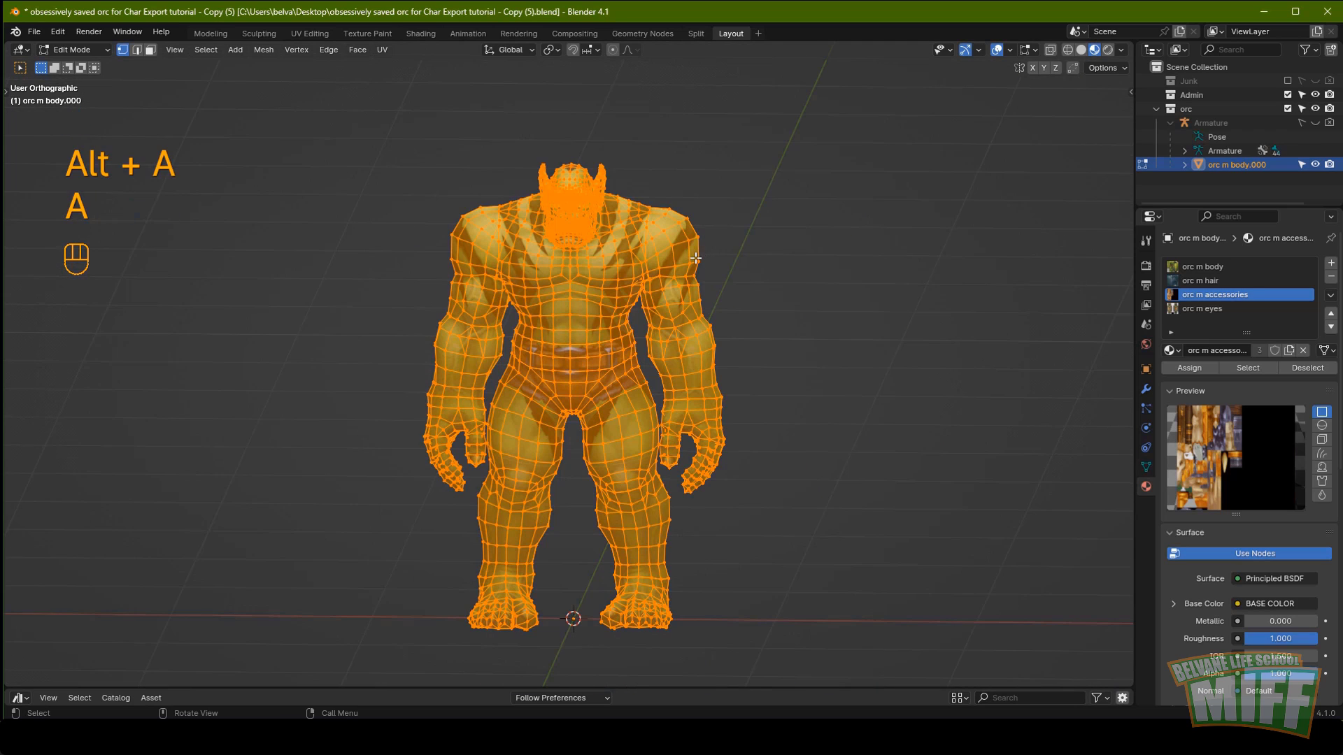
pyautogui.press('m')
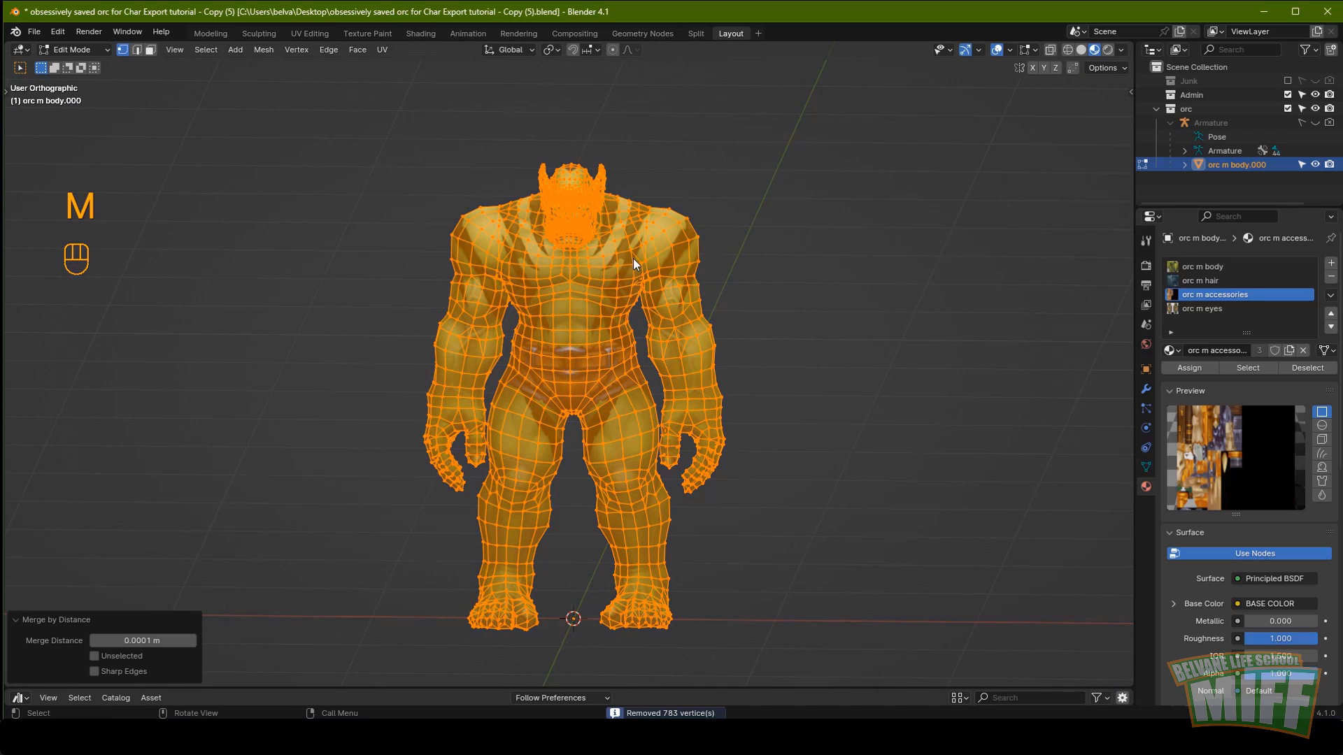
pyautogui.press('alt+a')
pyautogui.press('alt+h')
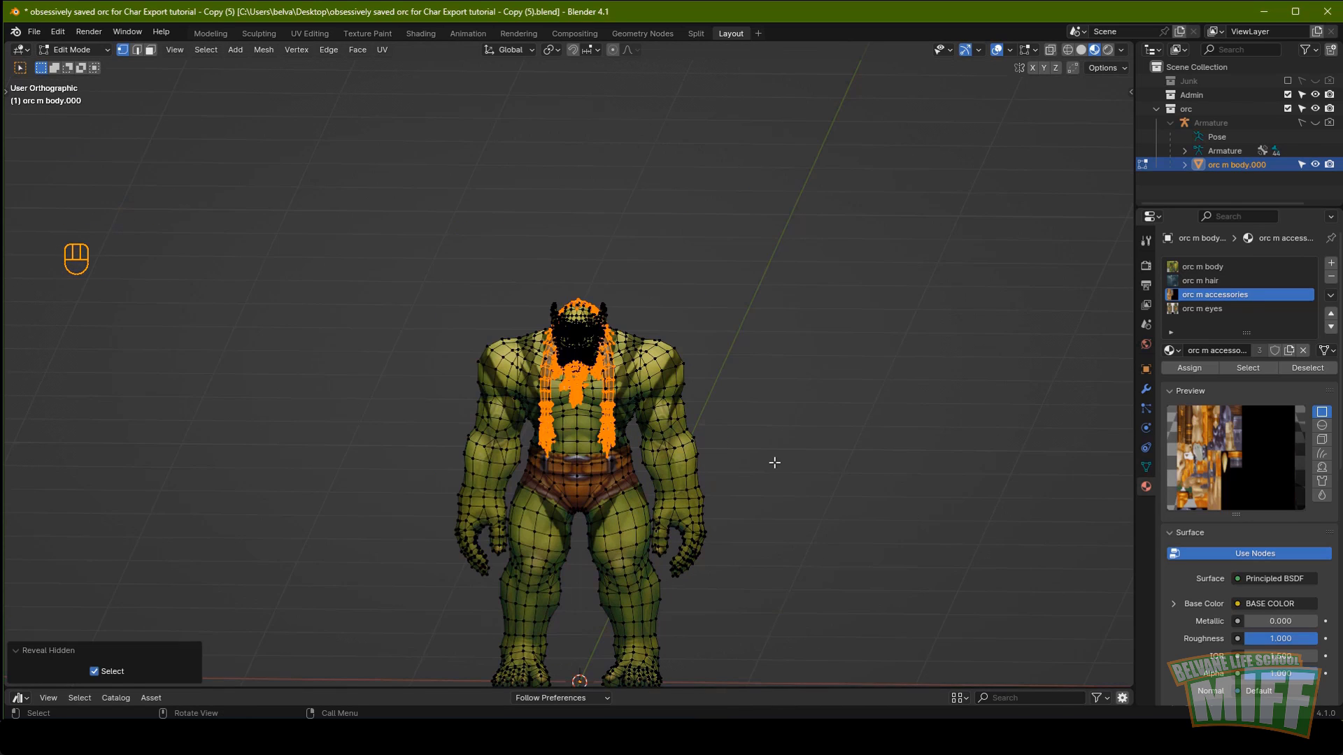
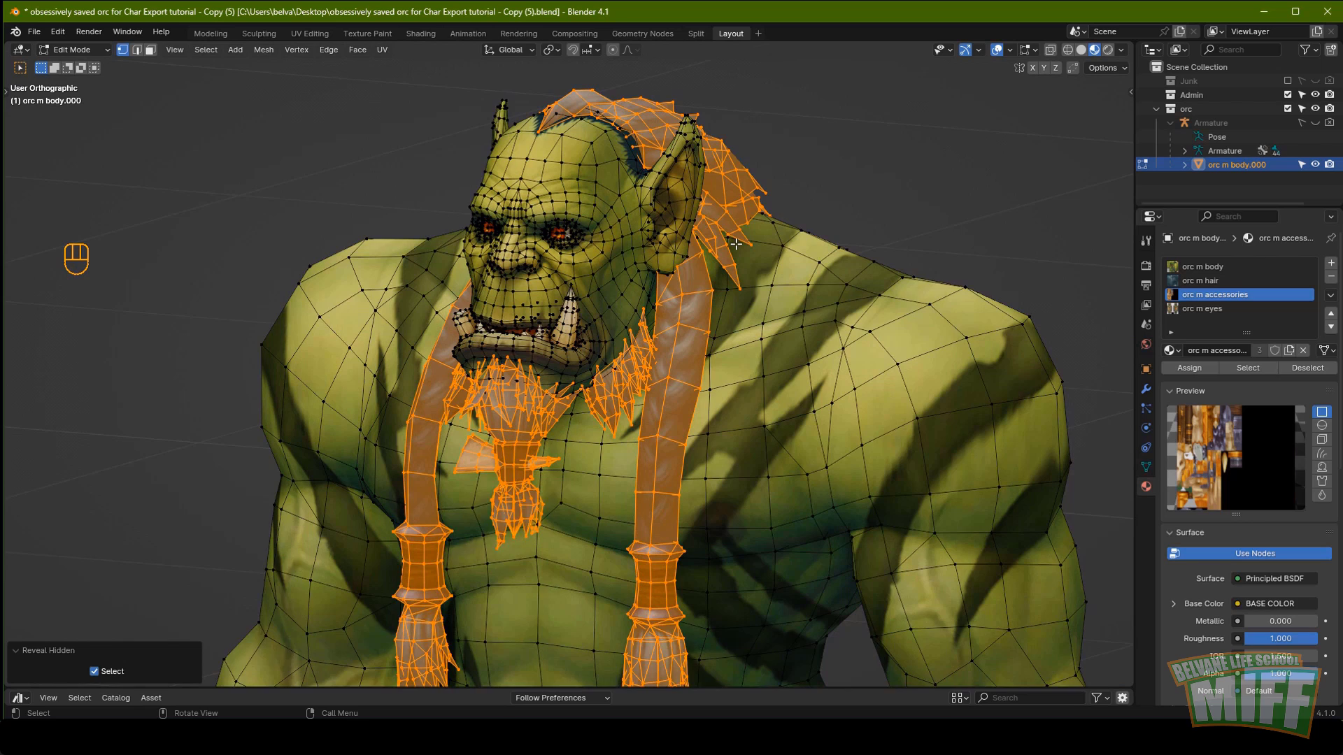
pyautogui.press('p')
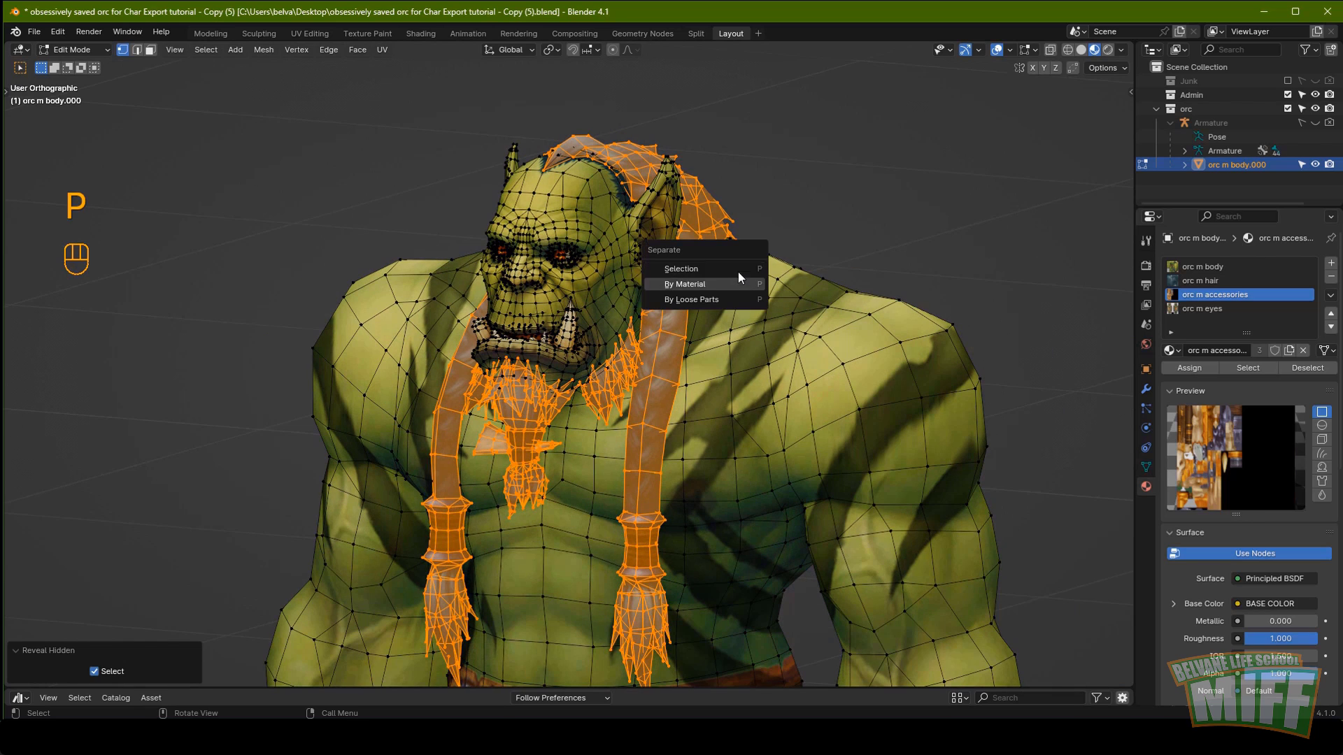